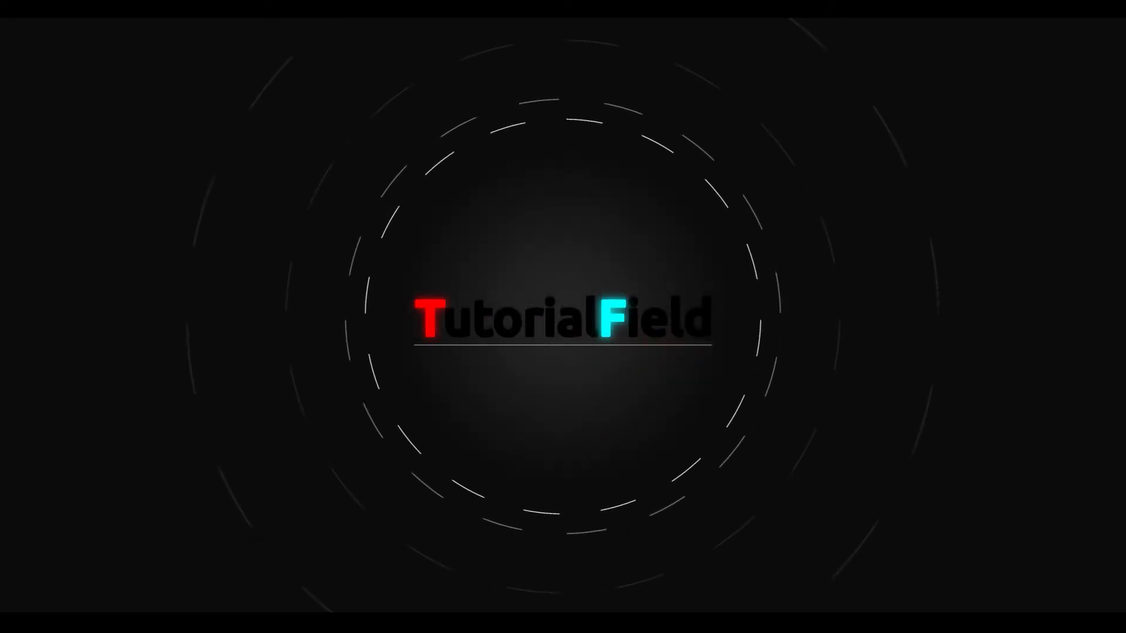
In the custom material settings, set the ambient colour to near black.
left_click(105, 260)
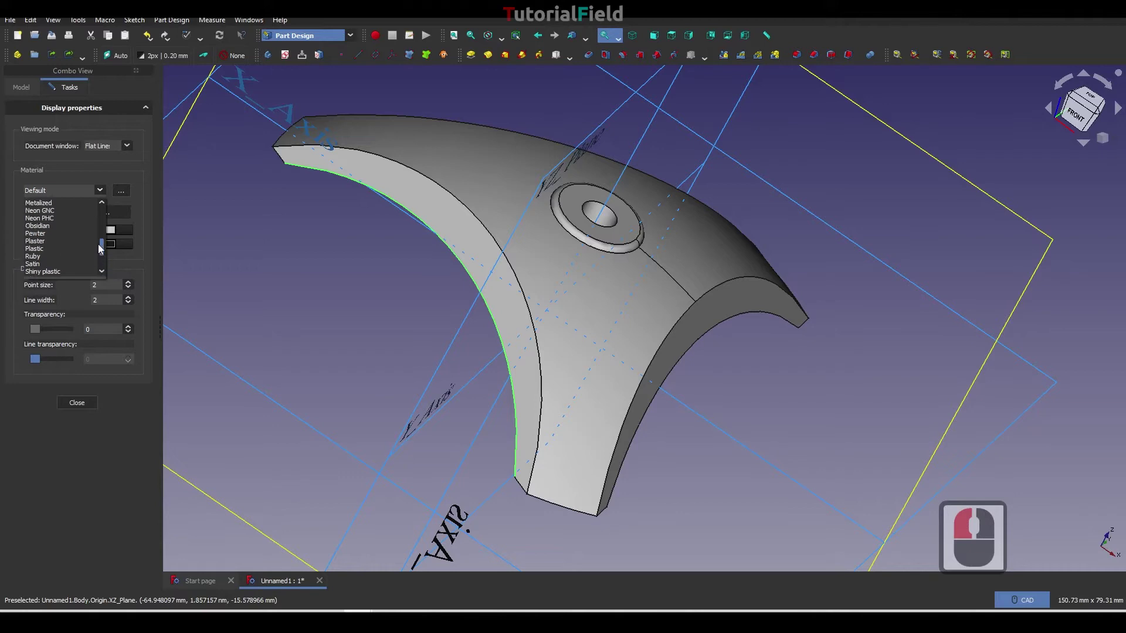
left_click(123, 192)
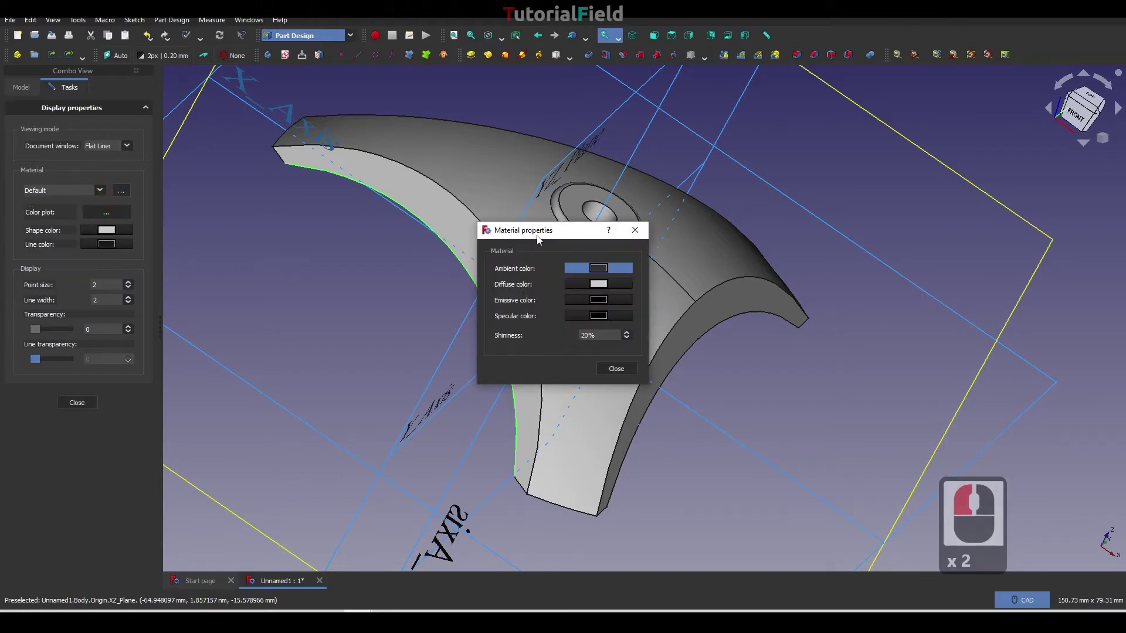
left_click(257, 239)
left_click(314, 288)
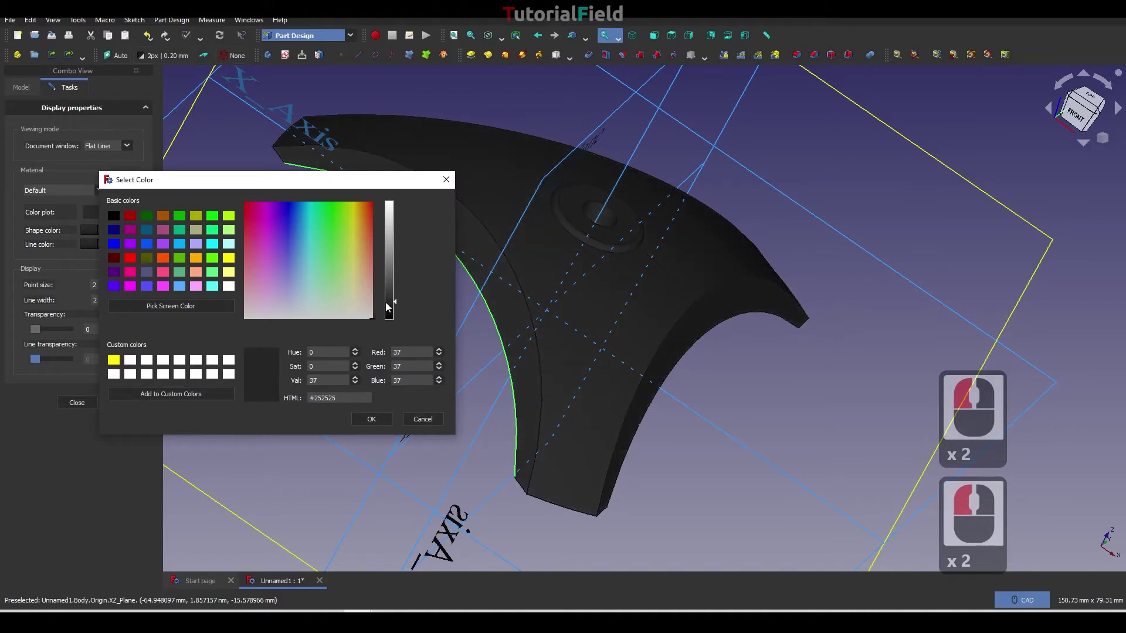
left_click(389, 306)
Set the specular colour to light grey and confirm, giving the part a glossy black look.
left_click(386, 420)
left_click(316, 324)
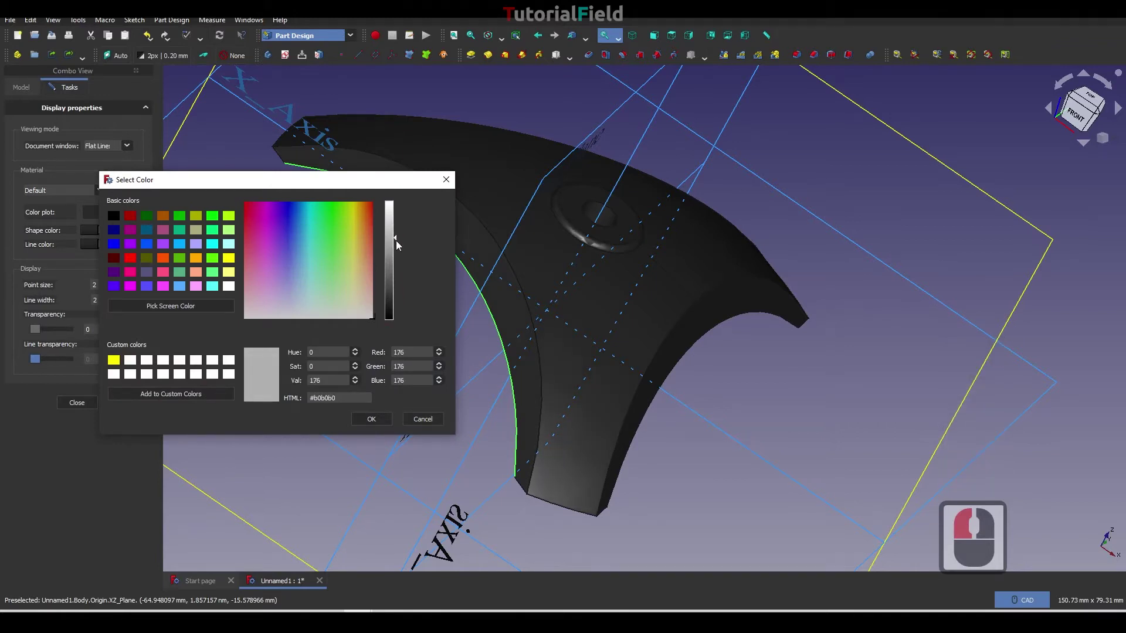
left_click(402, 277)
left_click(370, 421)
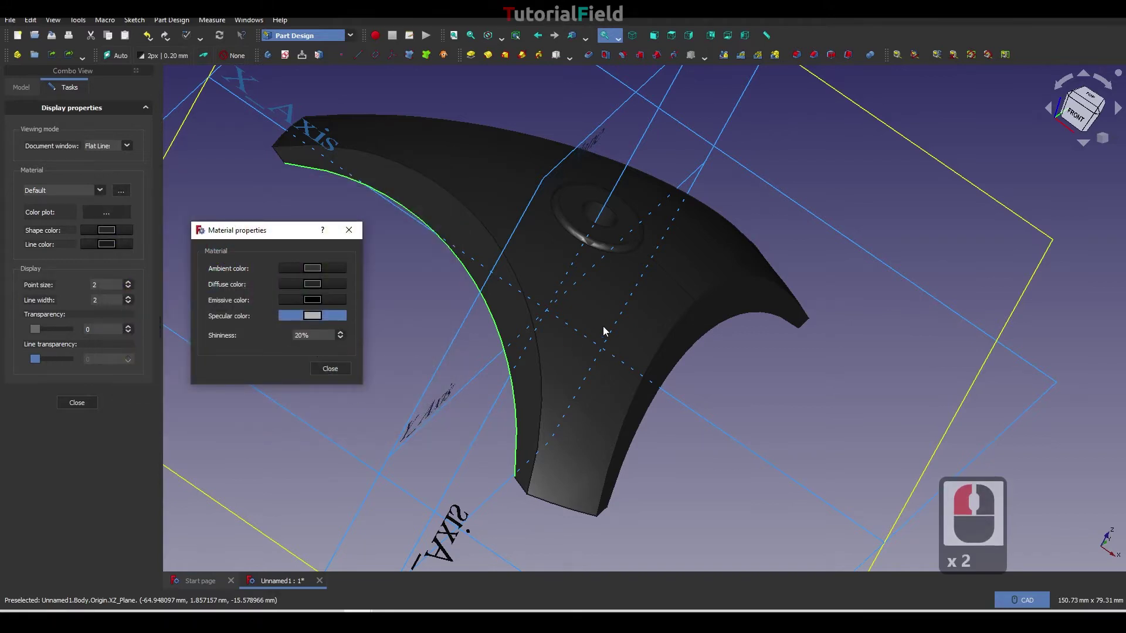
right_click(647, 315)
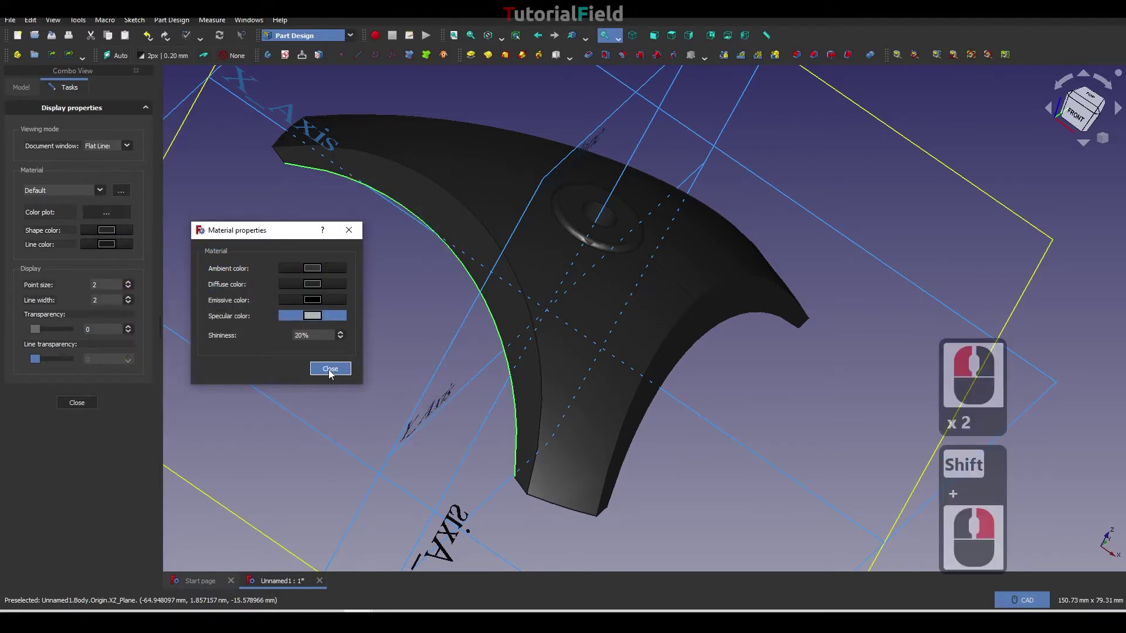
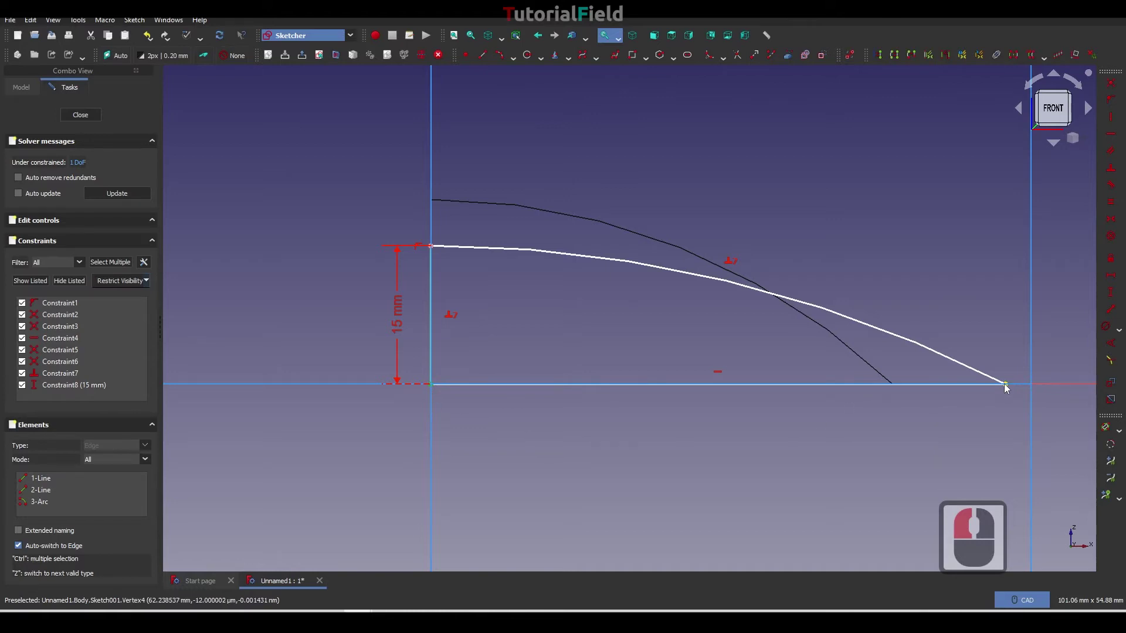
Add a 47 mm horizontal distance constraint to the inner profile's base, fully constraining it.
left_click(1008, 387)
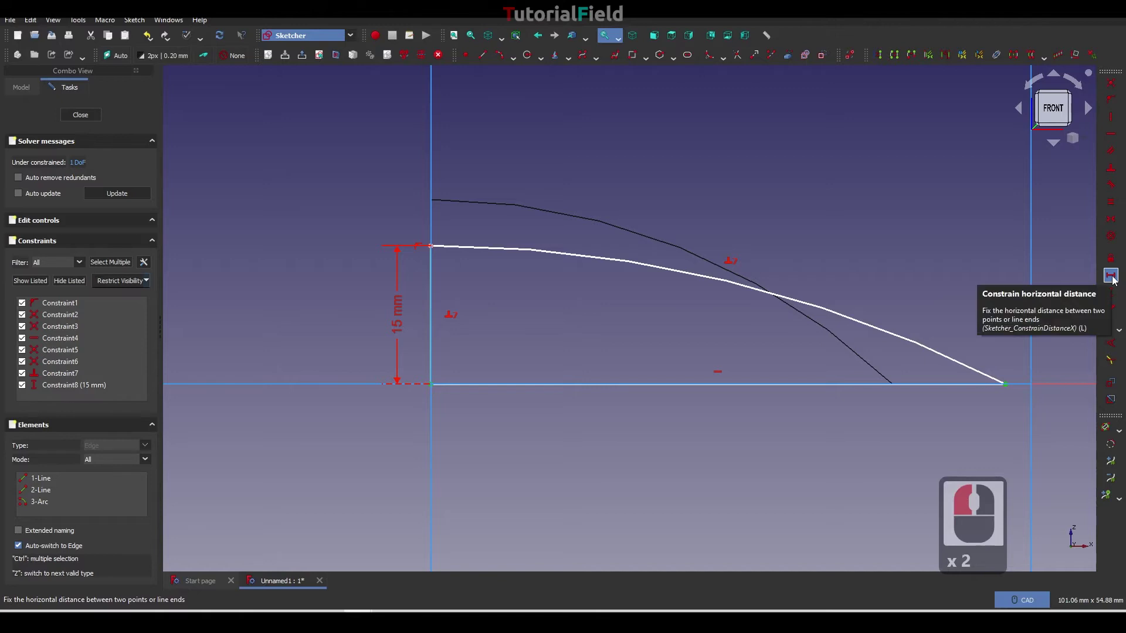
left_click(1116, 280)
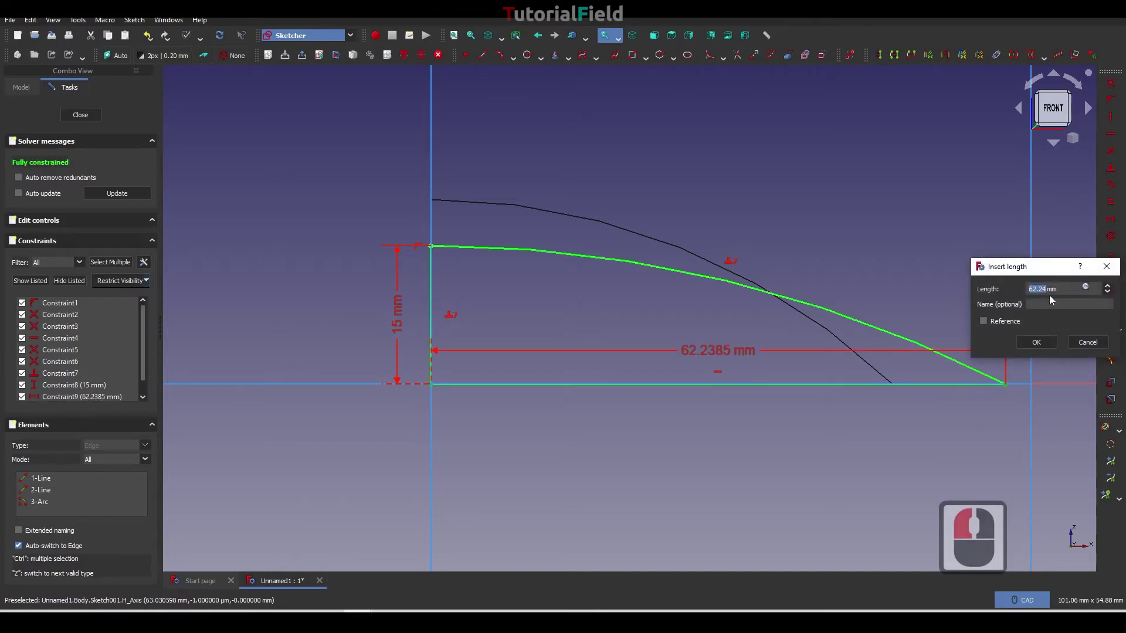
type("47")
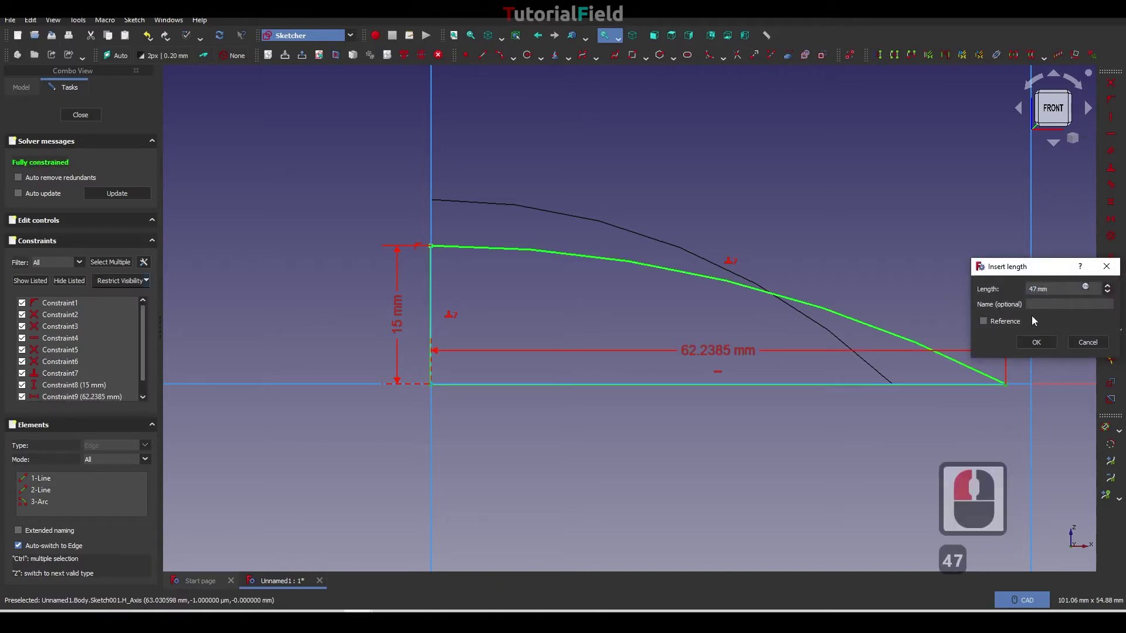
left_click(1038, 342)
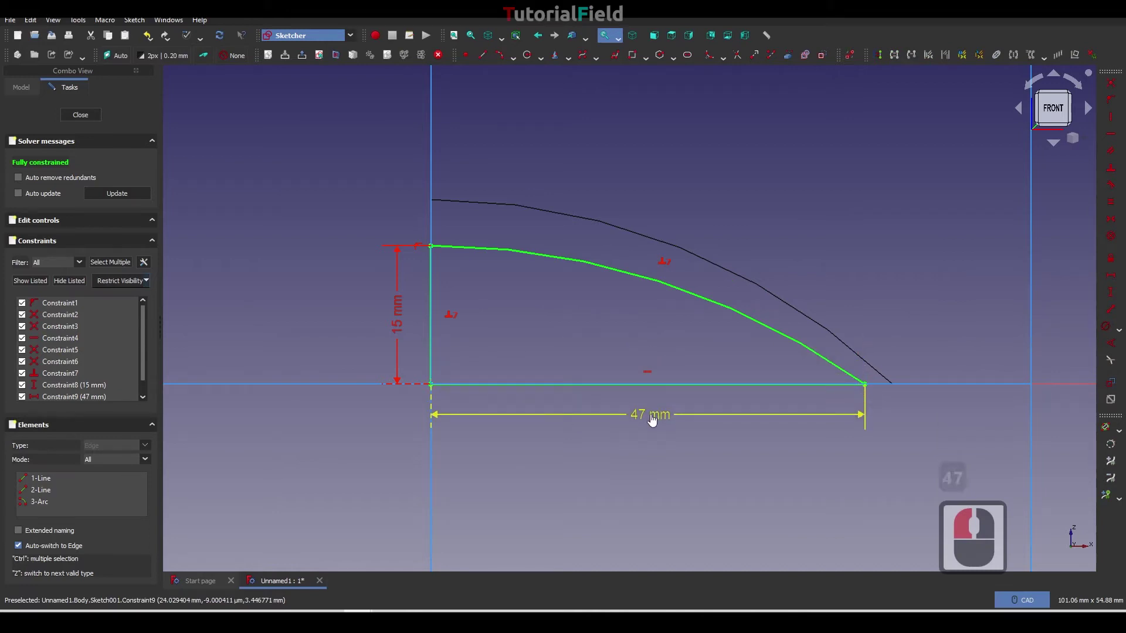
left_click(646, 412)
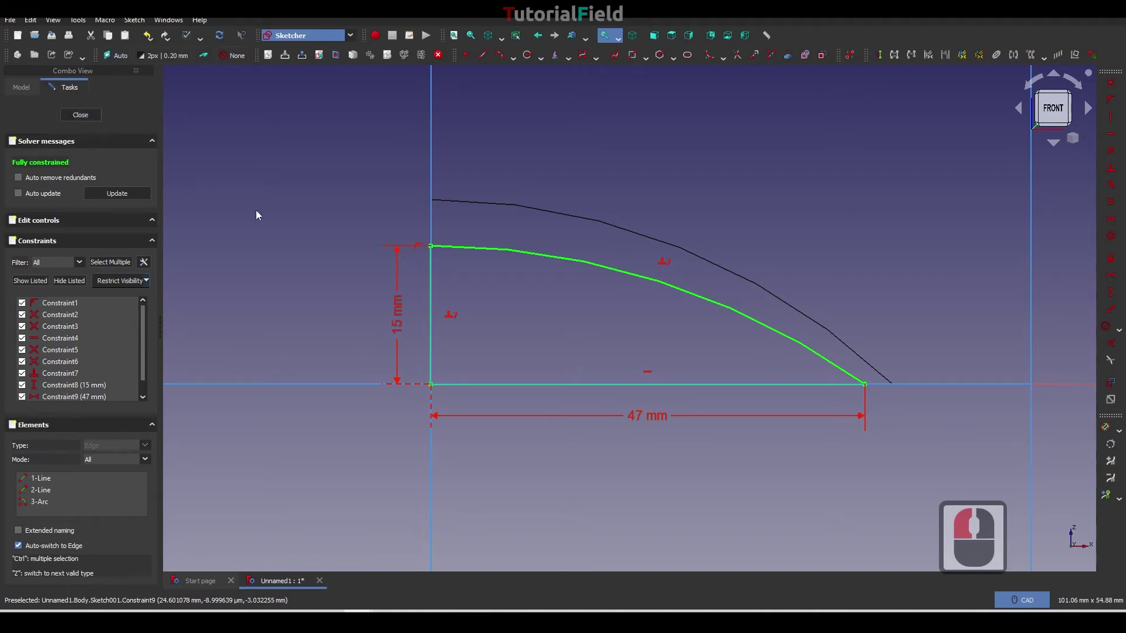
Revolve Sketch001 as a 360° Groove, hollowing the dome into a thin shell.
left_click(260, 214)
left_click(84, 117)
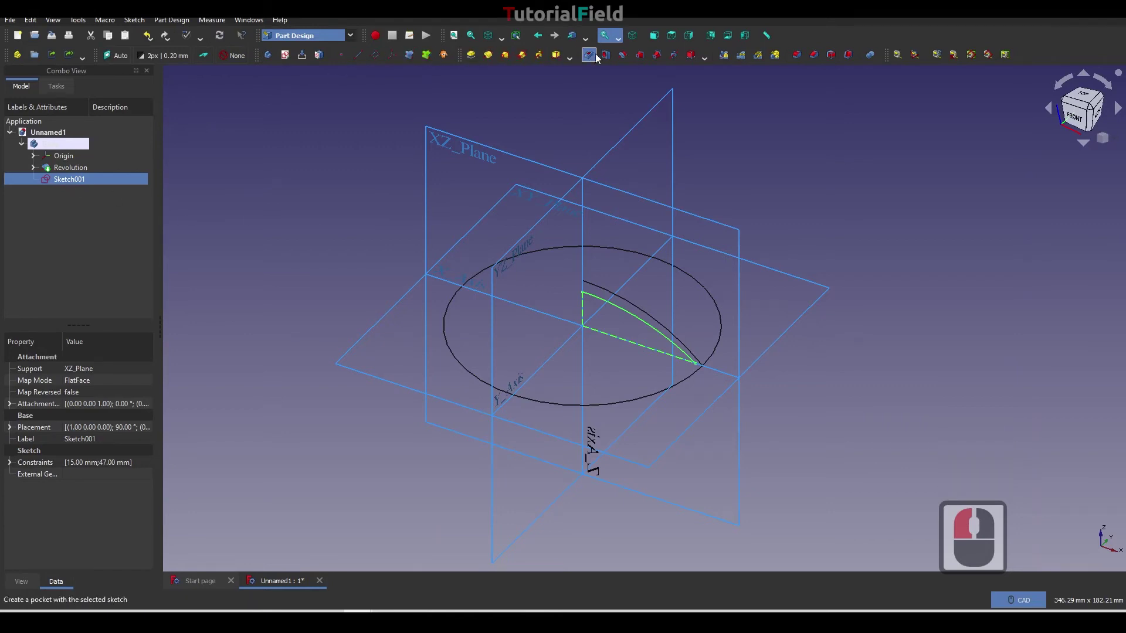
left_click(621, 57)
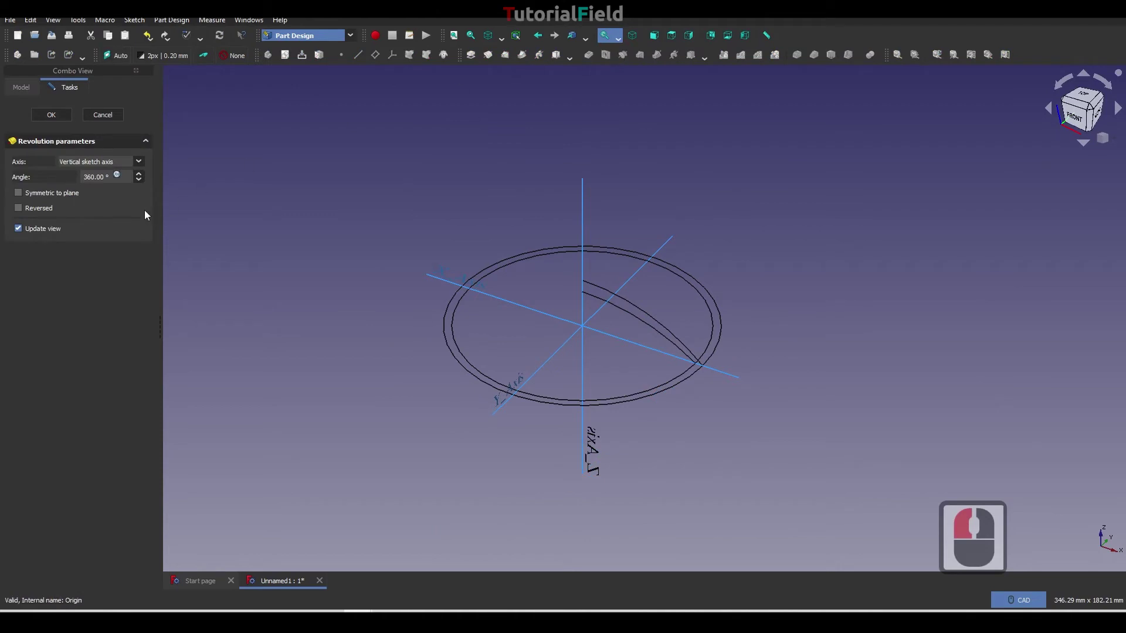
left_click(57, 119)
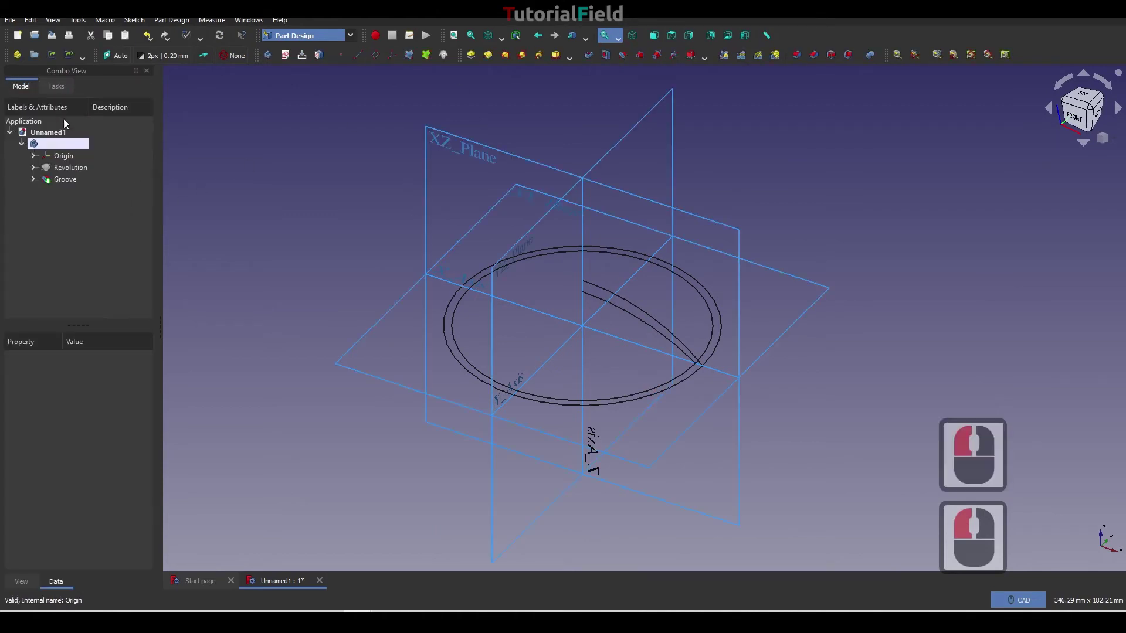
left_click(505, 46)
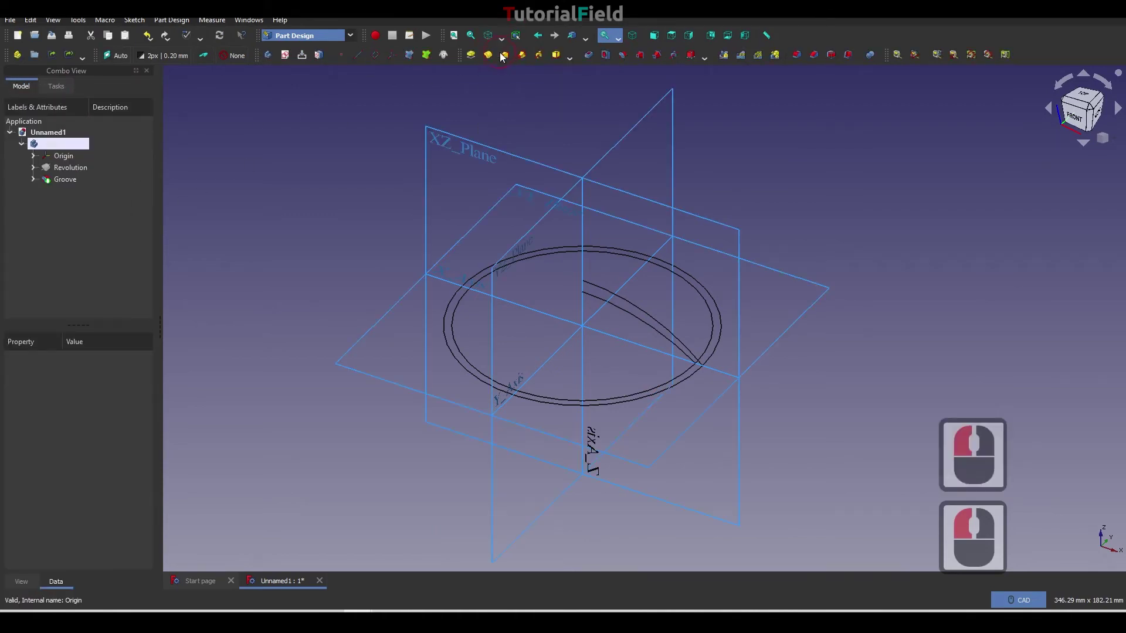
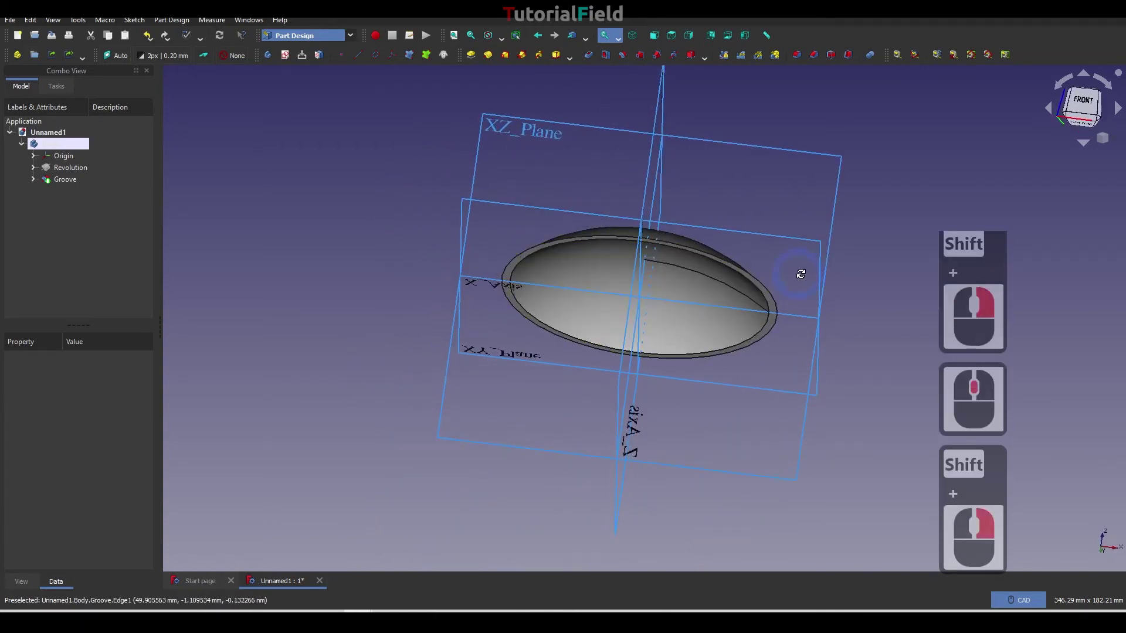
right_click(812, 278)
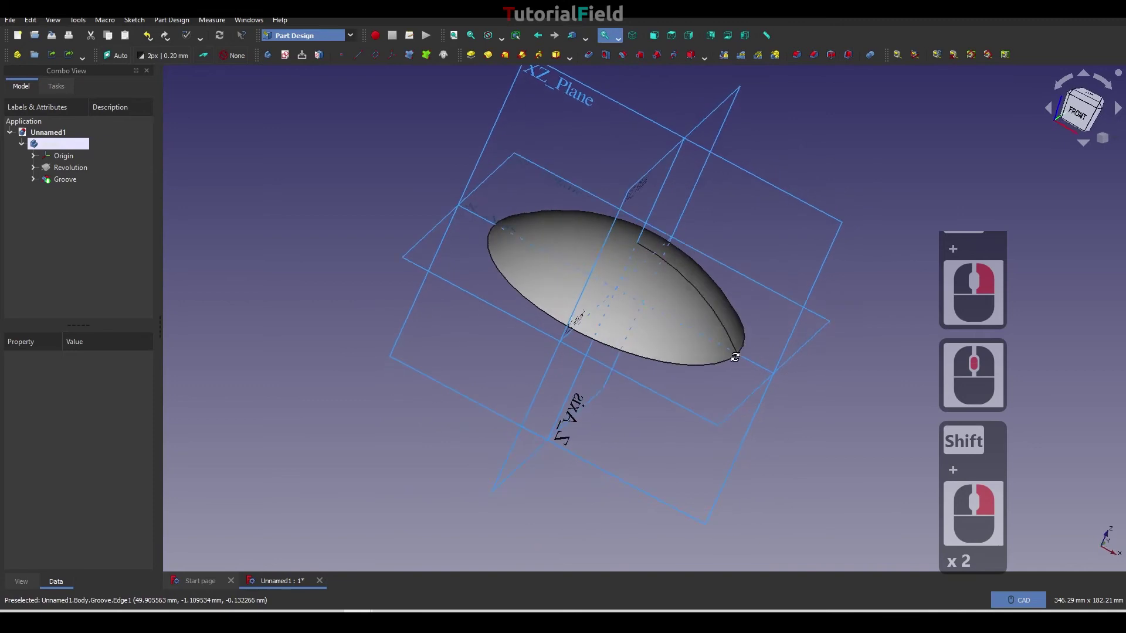
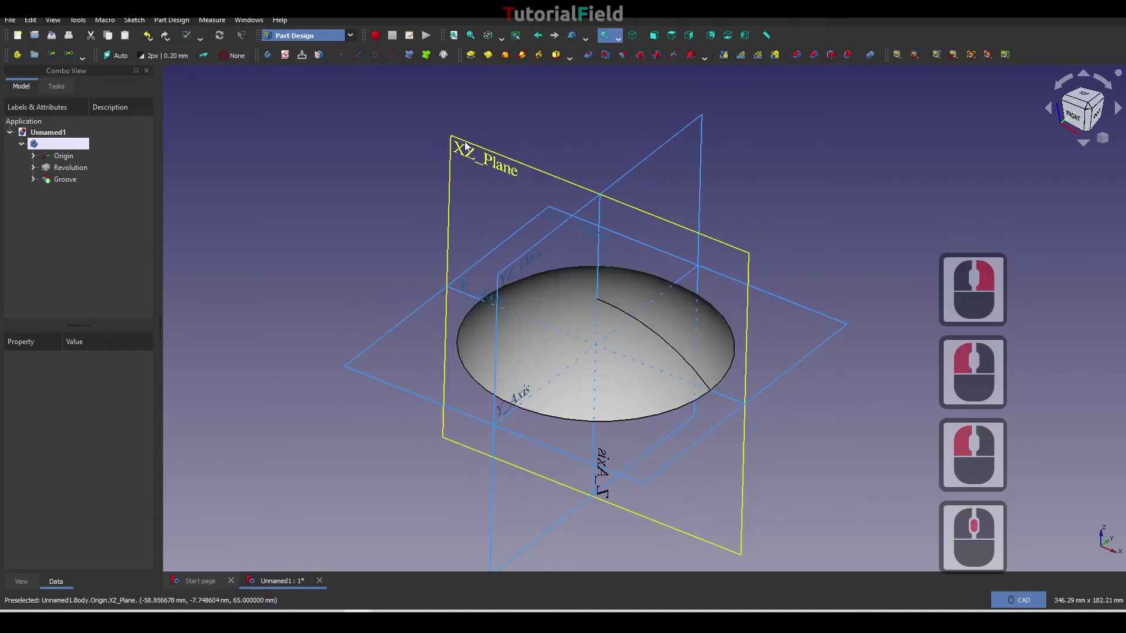
Create a new sketch attached to the XZ plane and enter it.
left_click(469, 146)
left_click(395, 153)
left_click(286, 57)
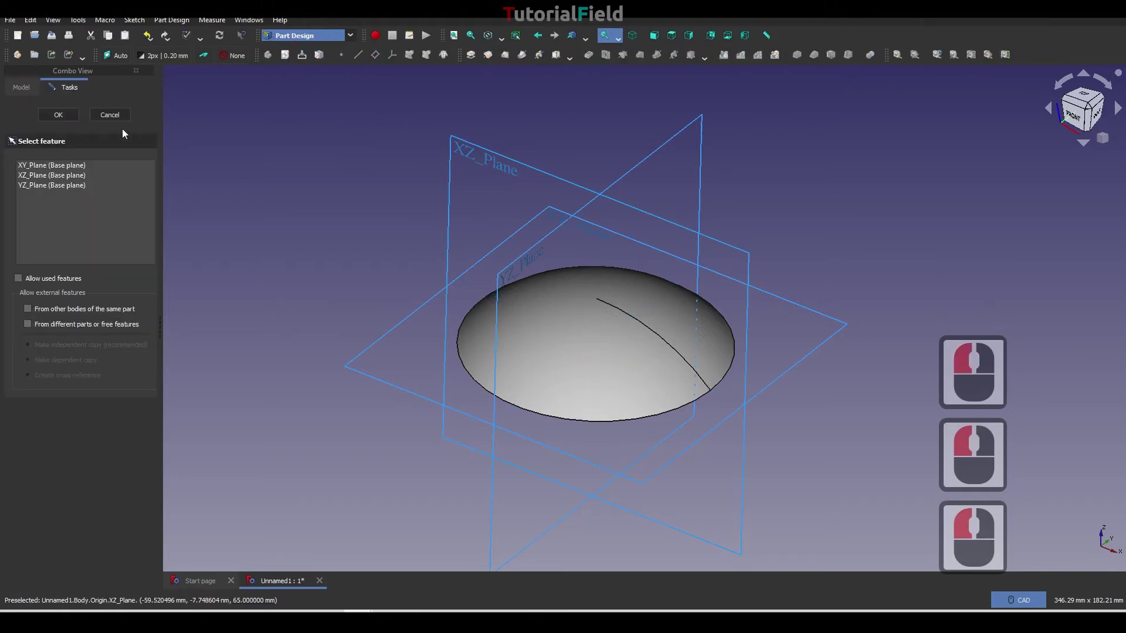
left_click(462, 149)
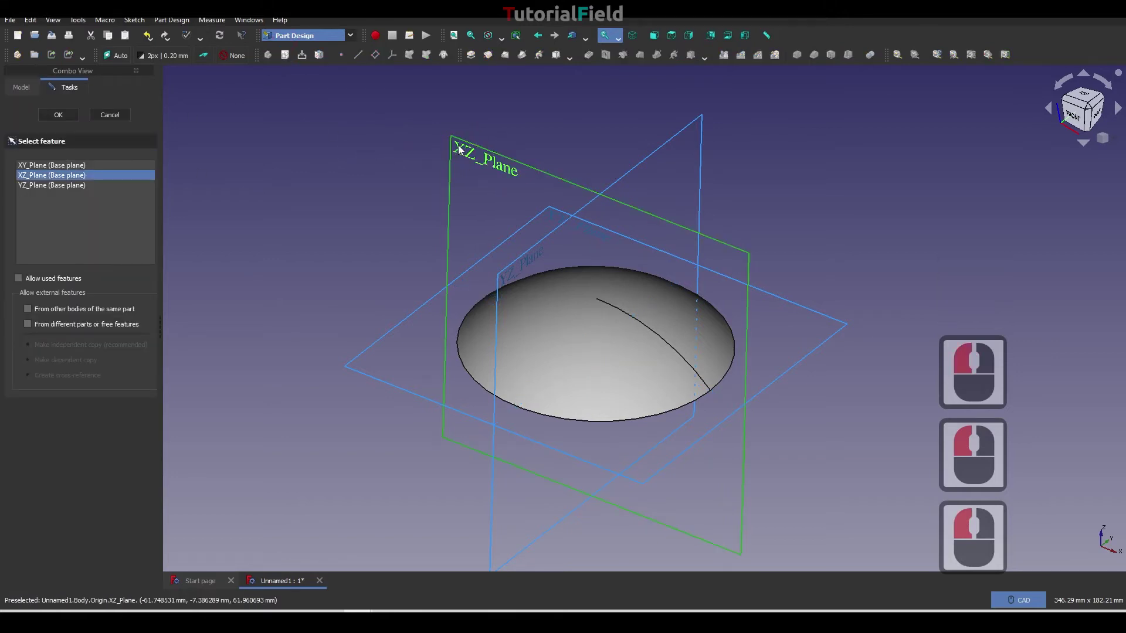
left_click(68, 116)
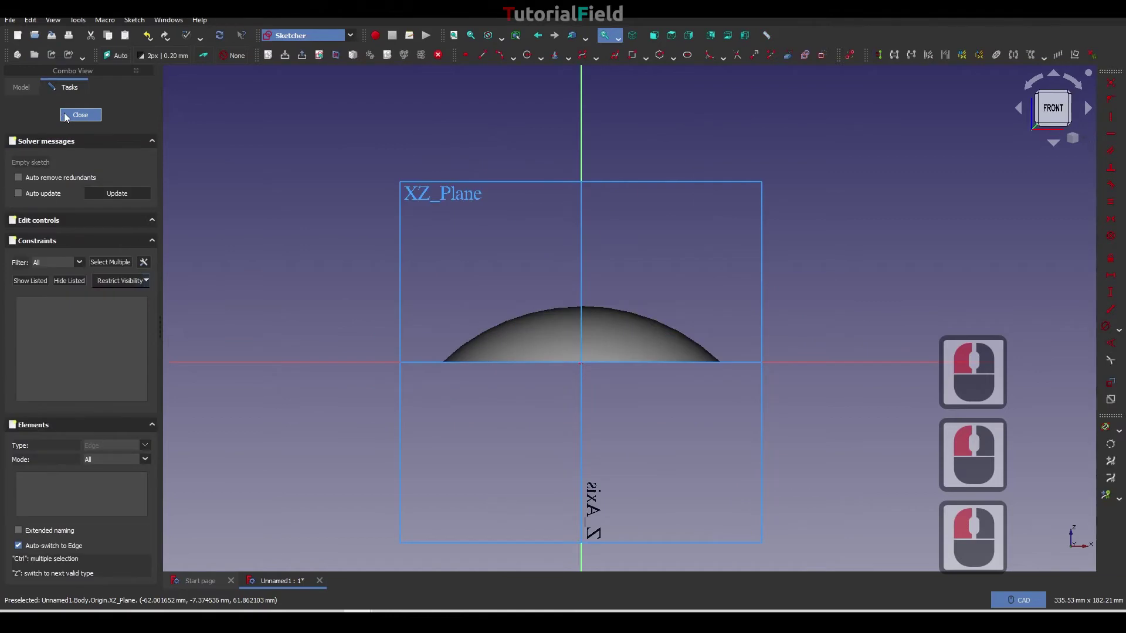
Show the dome's cross-section as wireframe and begin a polyline for the leg outline.
middle_click(720, 317)
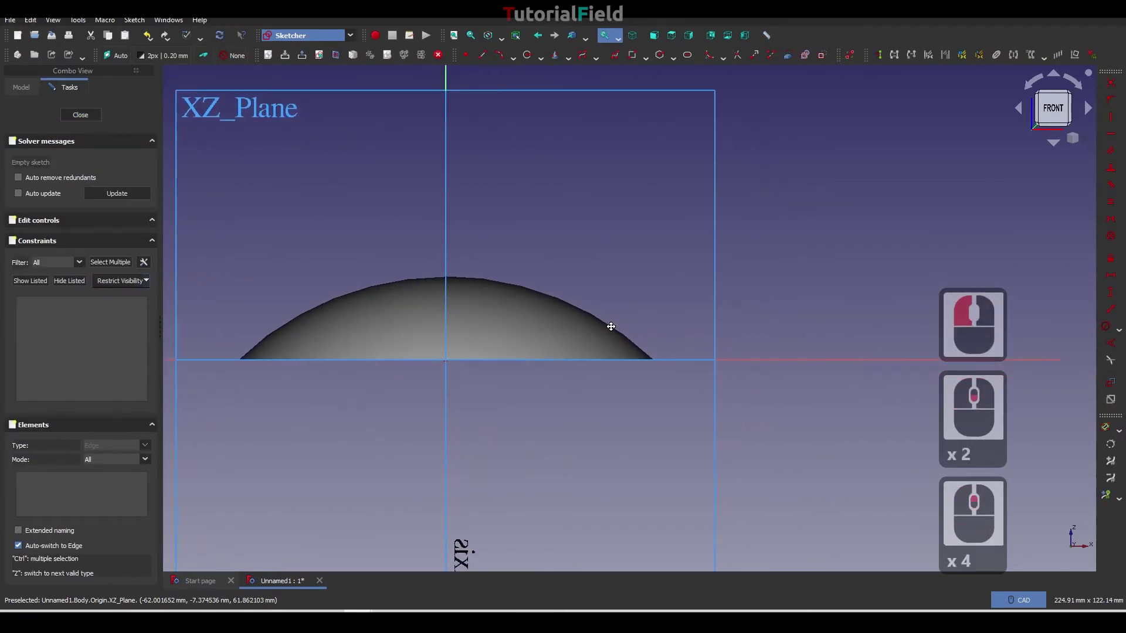
left_click(505, 43)
left_click(514, 80)
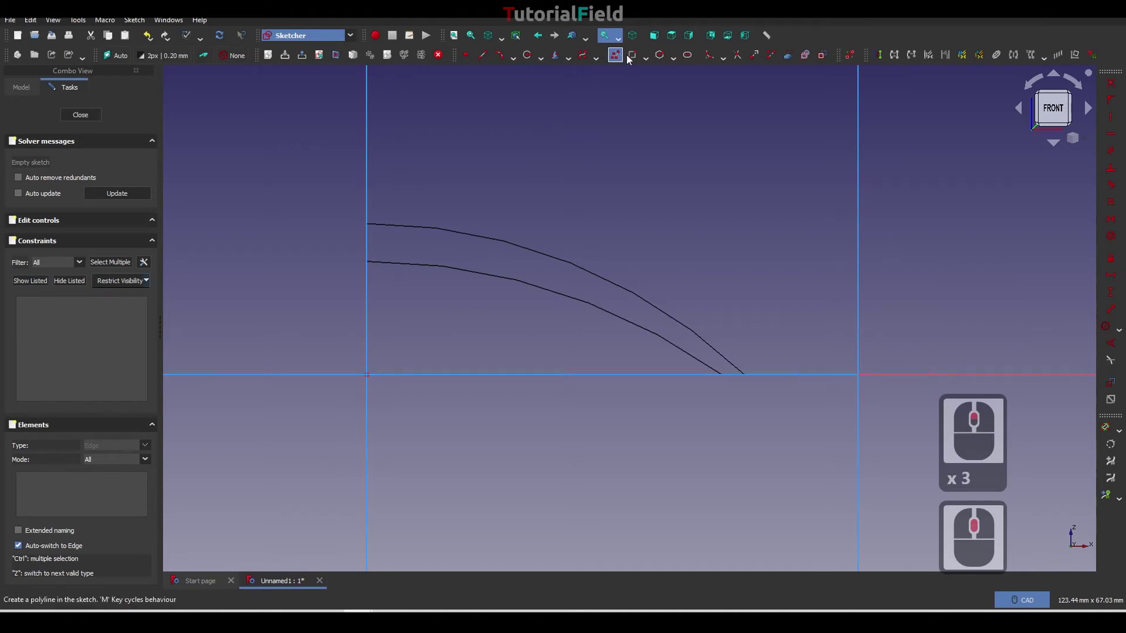
left_click(616, 58)
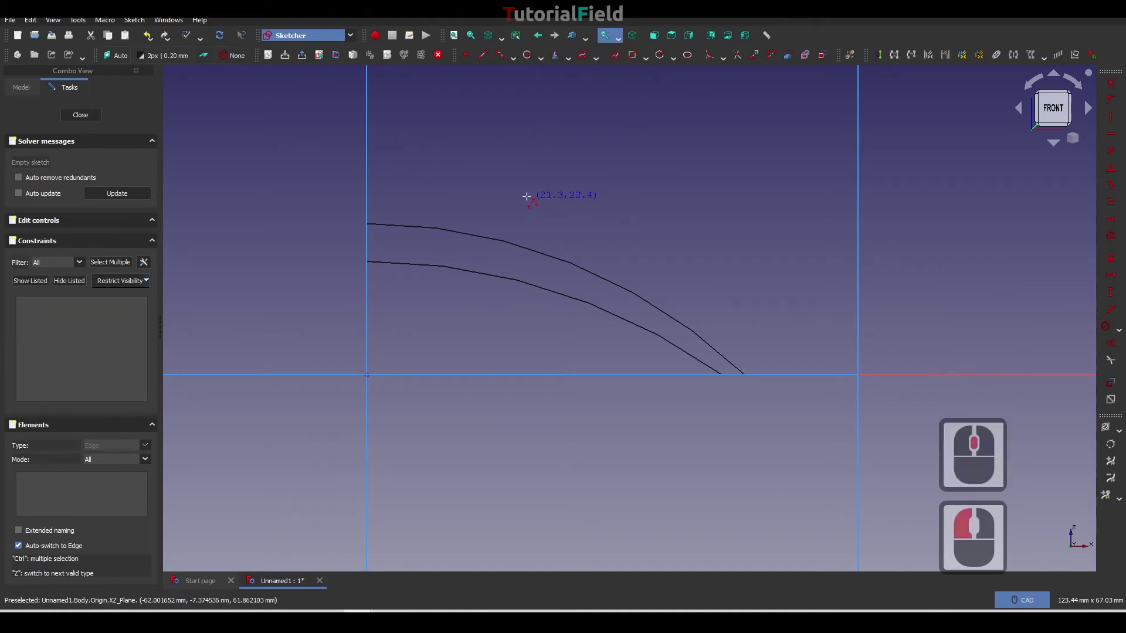
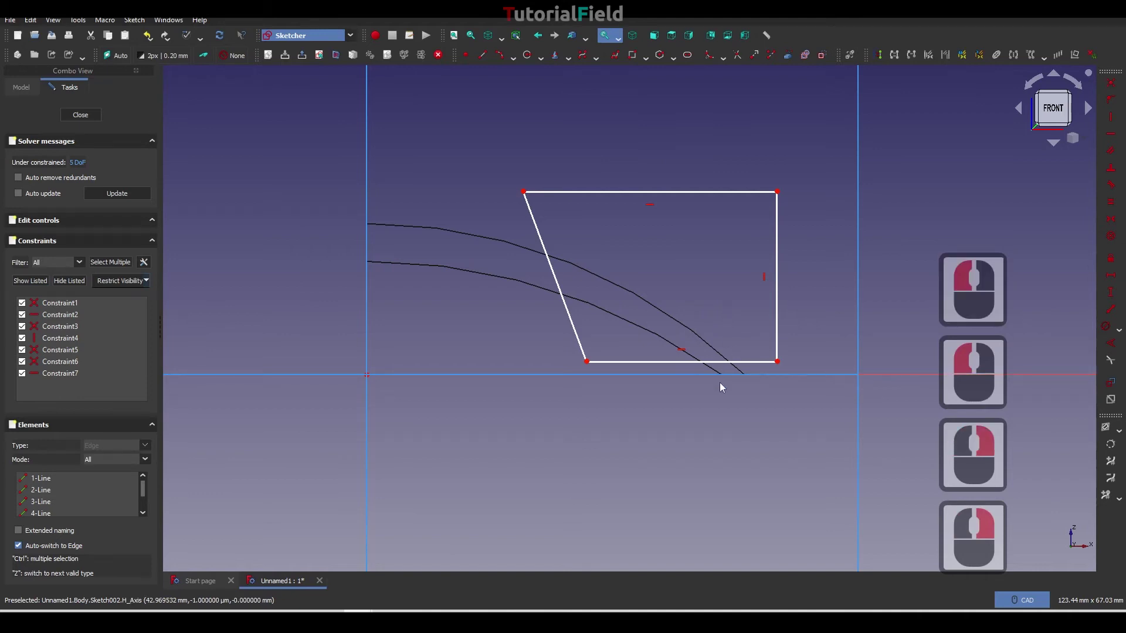
Put the leg profile's bottom corner on the horizontal axis and set its height to 25 mm.
left_click(781, 367)
left_click(786, 378)
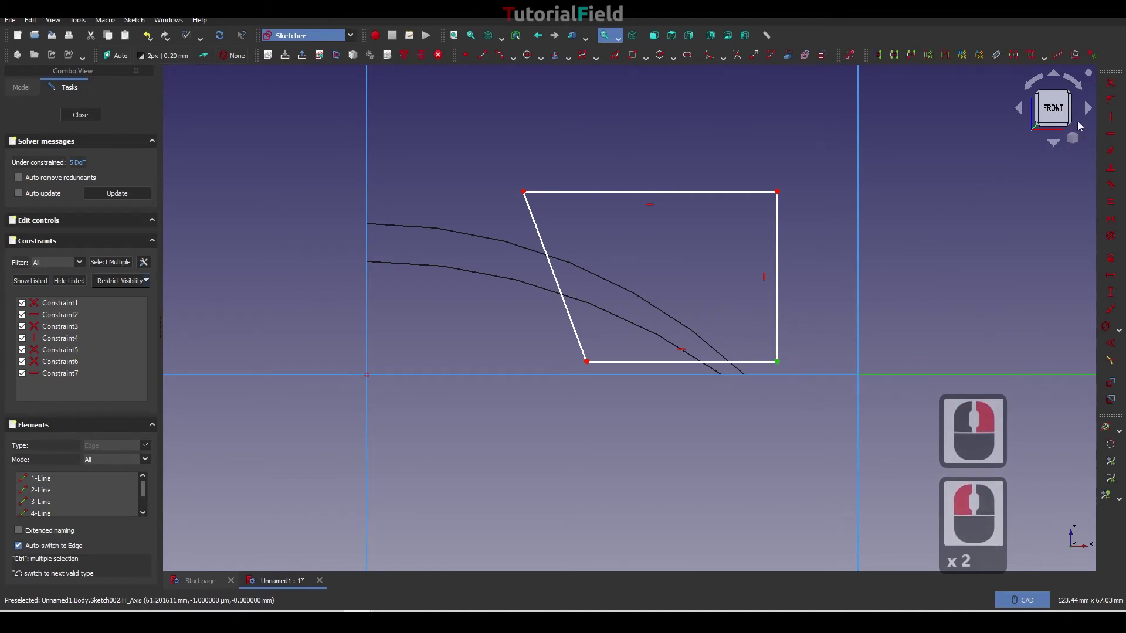
left_click(1112, 102)
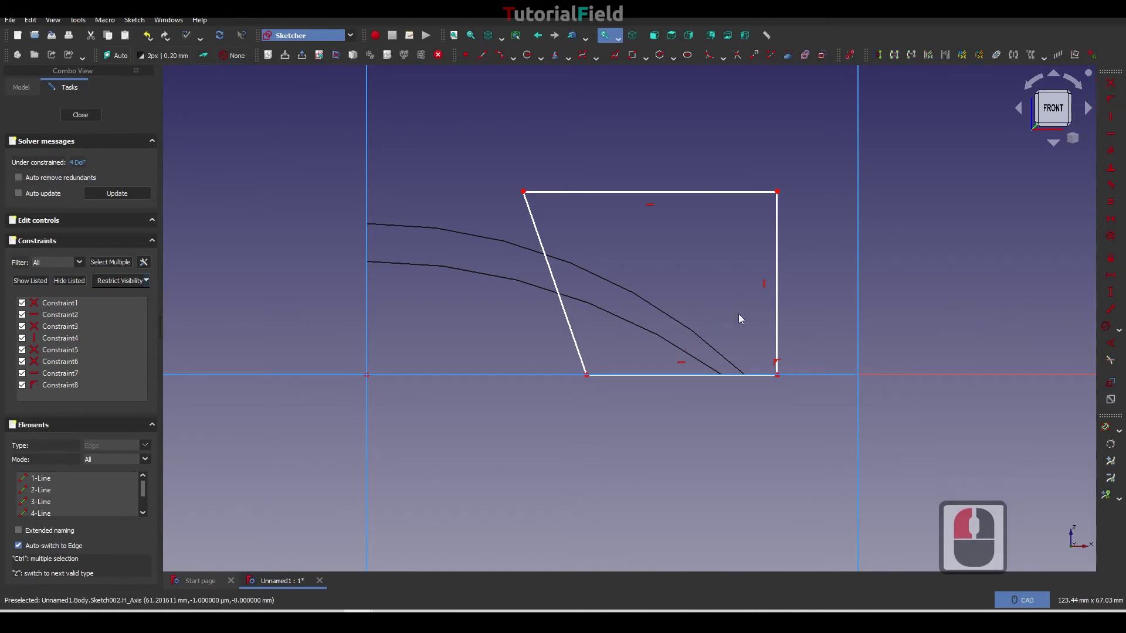
left_click(781, 217)
left_click(780, 378)
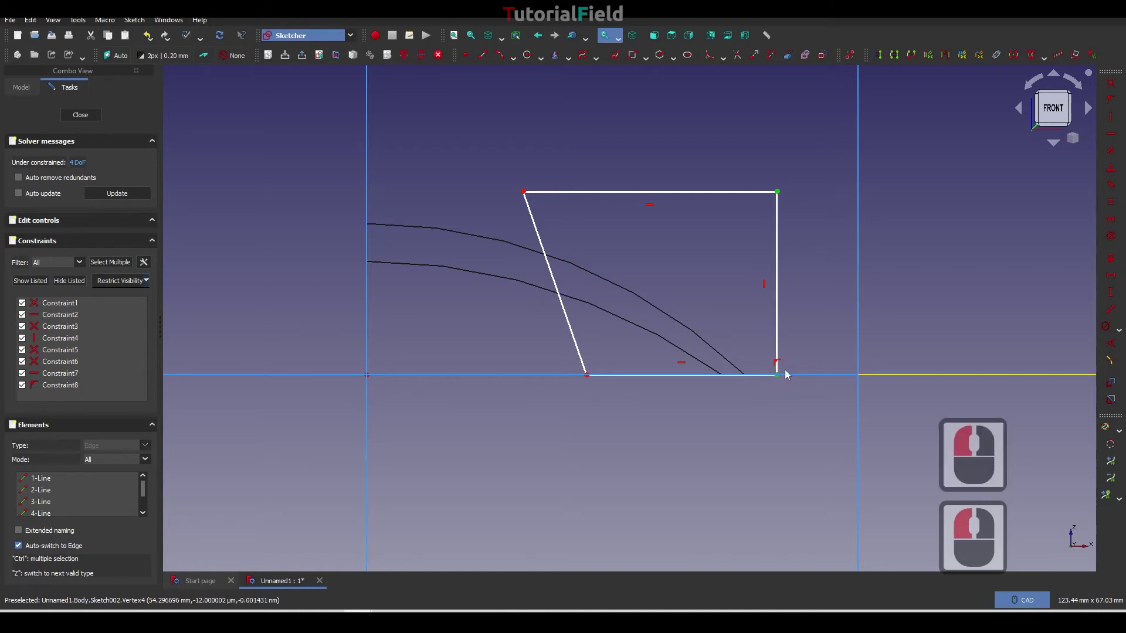
left_click(1110, 296)
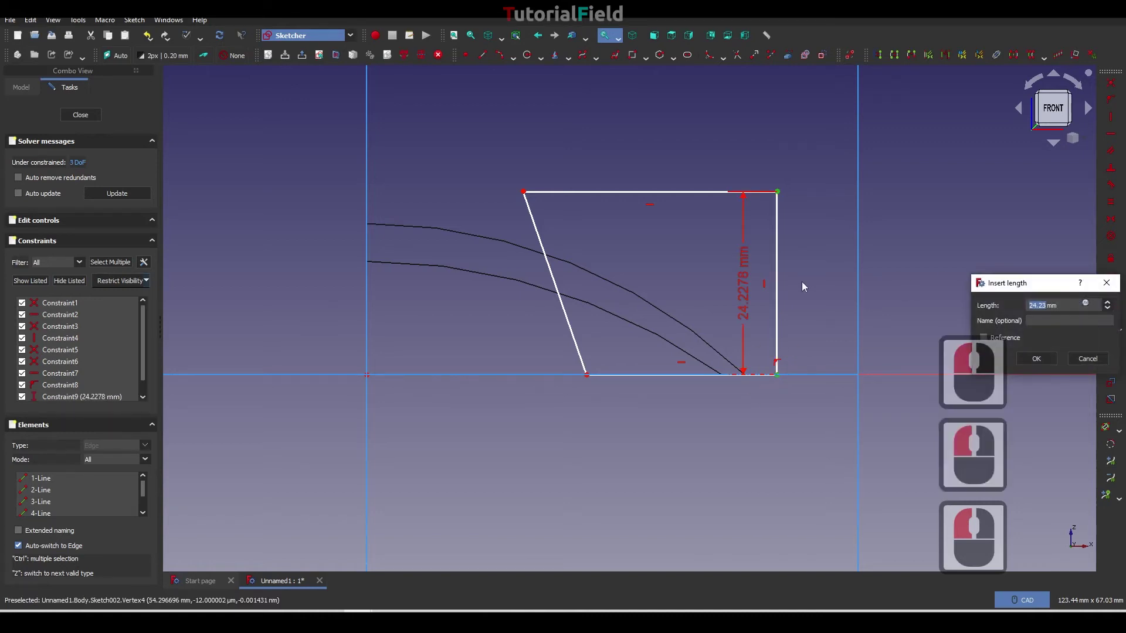
type("25")
key("Return")
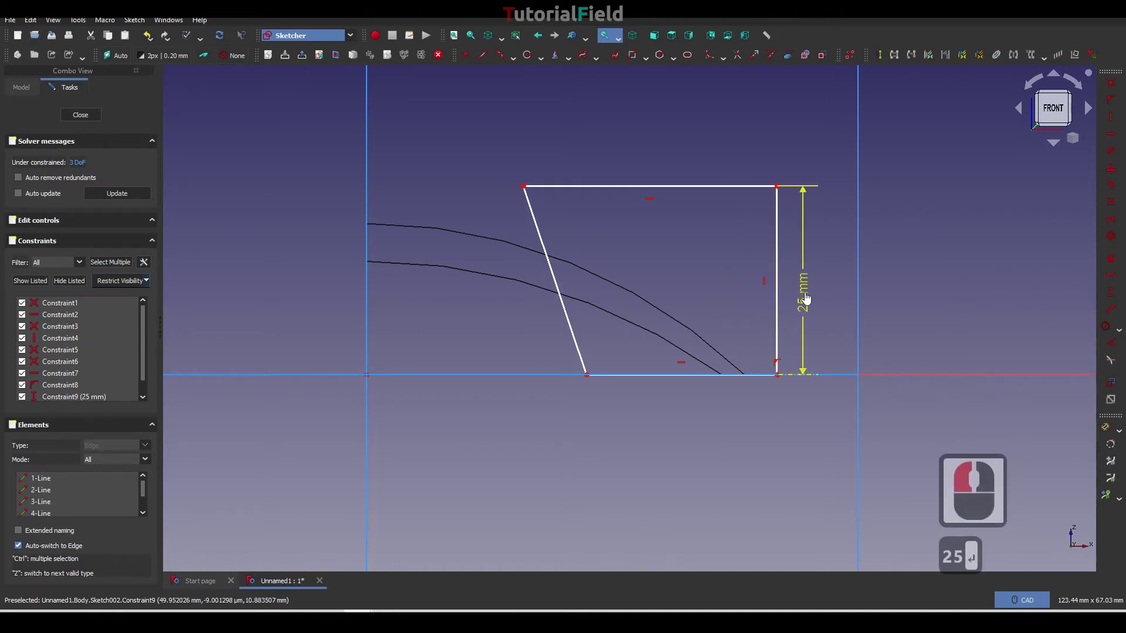
Set the profile 30 mm from the vertical axis and its bottom edge 30 mm wide.
left_click(814, 295)
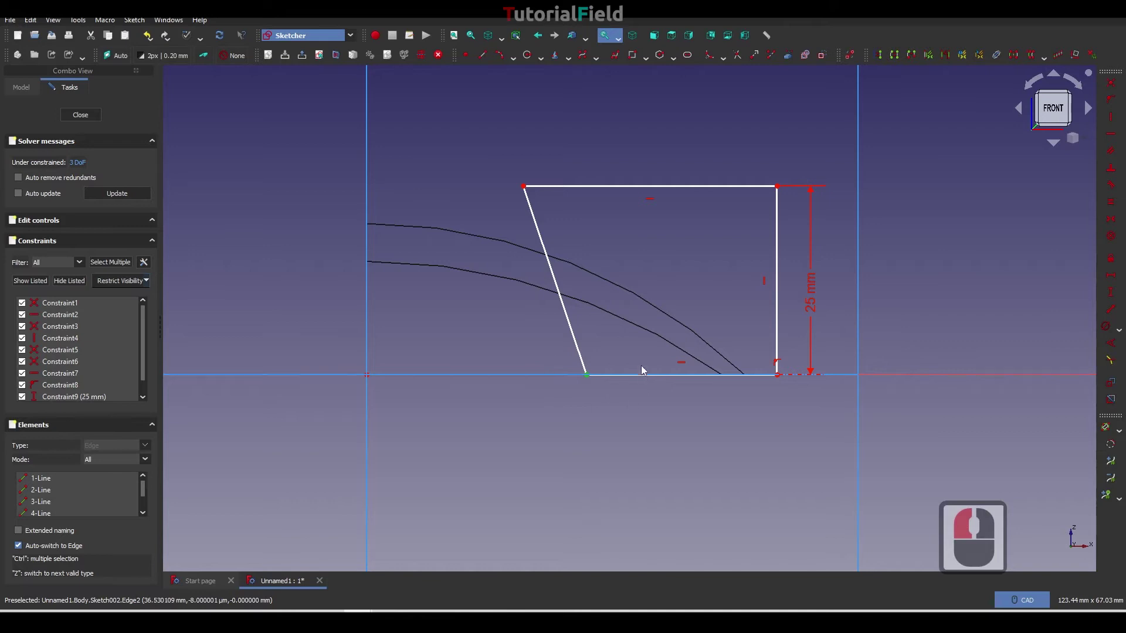
left_click(1112, 278)
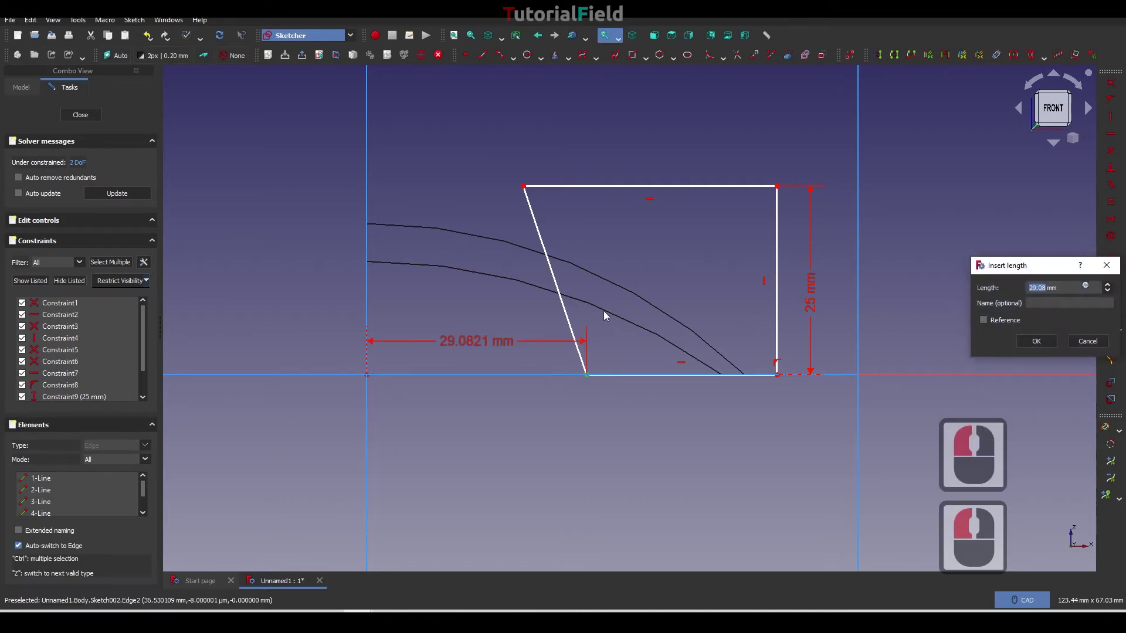
type("30")
key("Return")
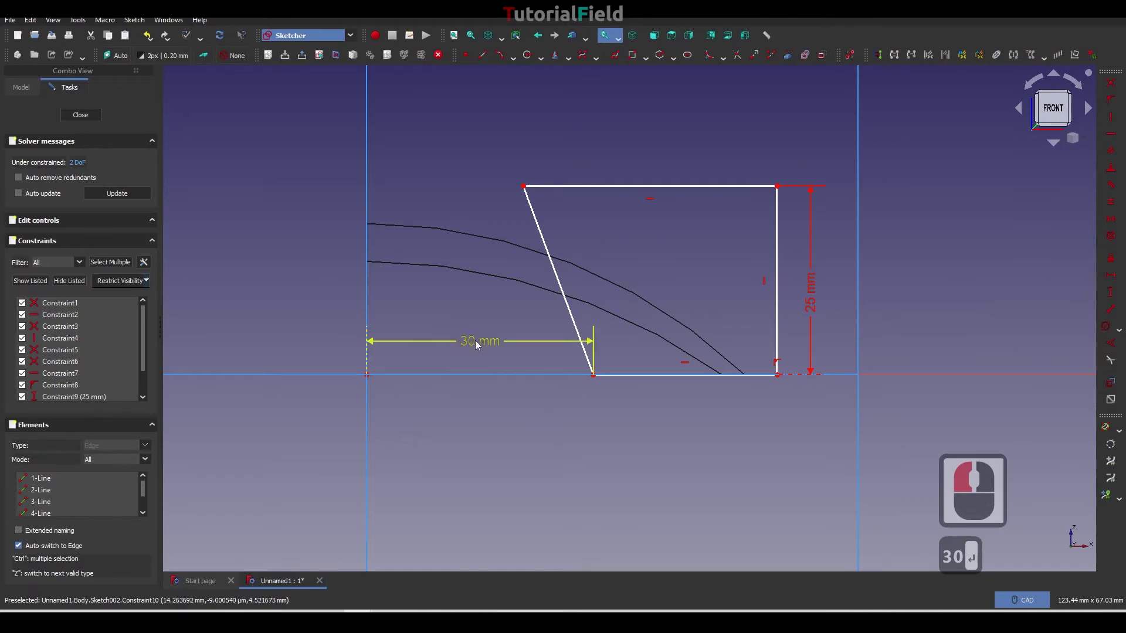
left_click(484, 412)
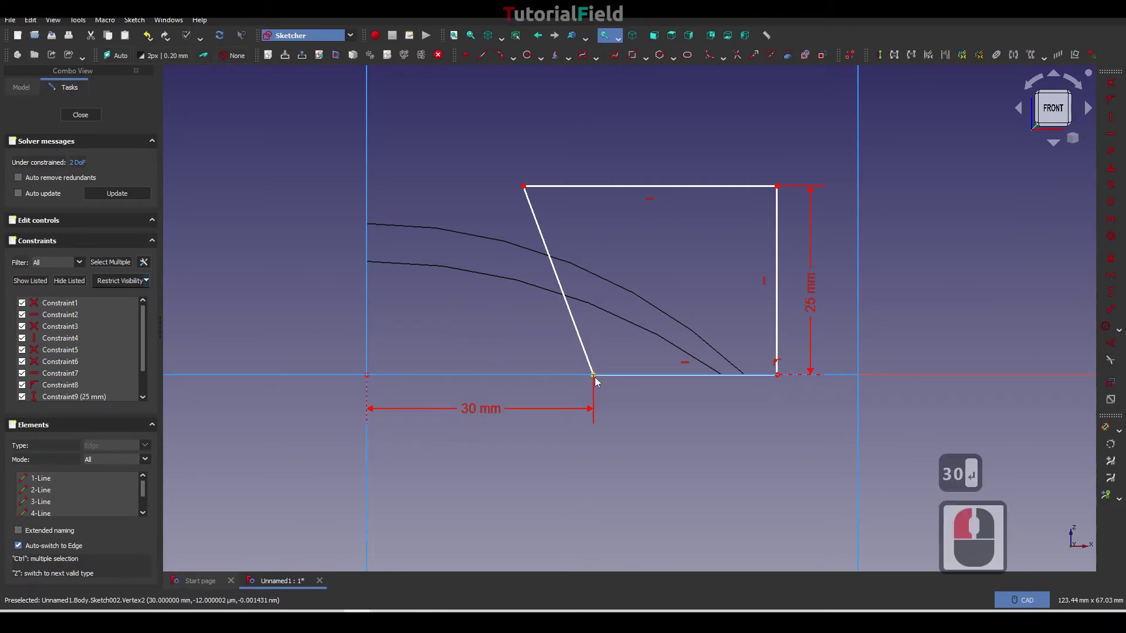
left_click(597, 378)
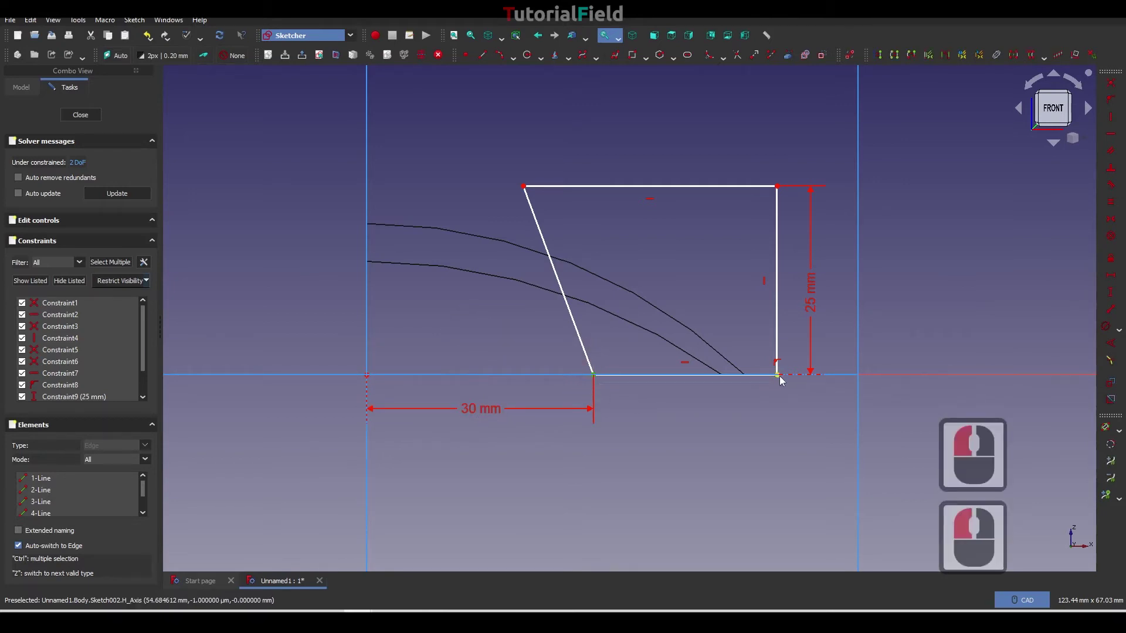
left_click(781, 380)
left_click(1112, 280)
type("30")
key("Return")
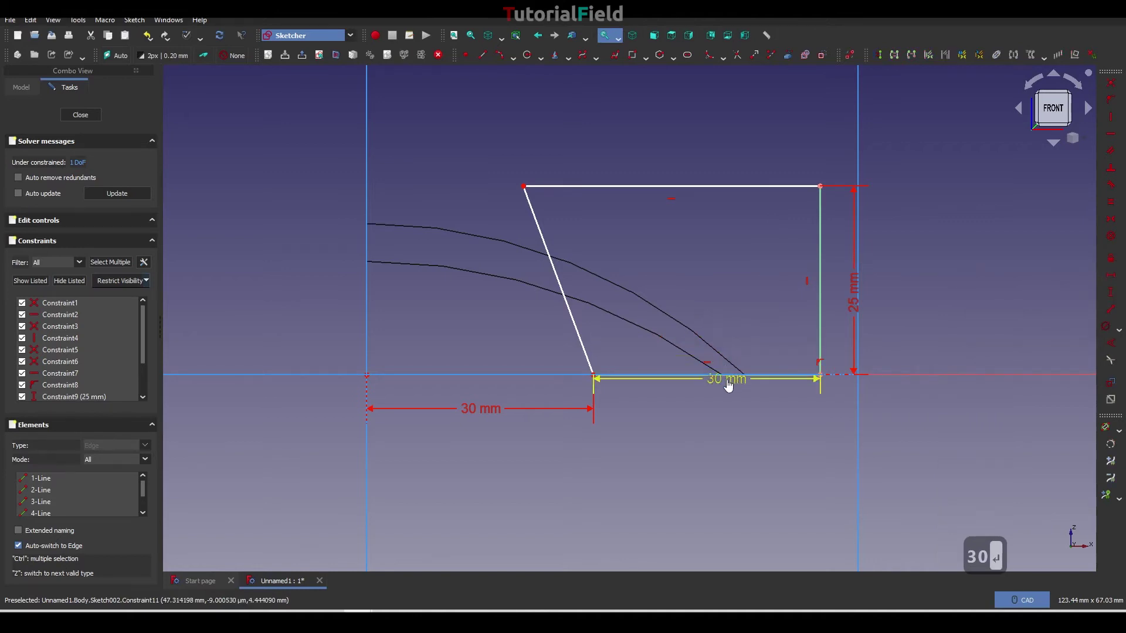
left_click(735, 411)
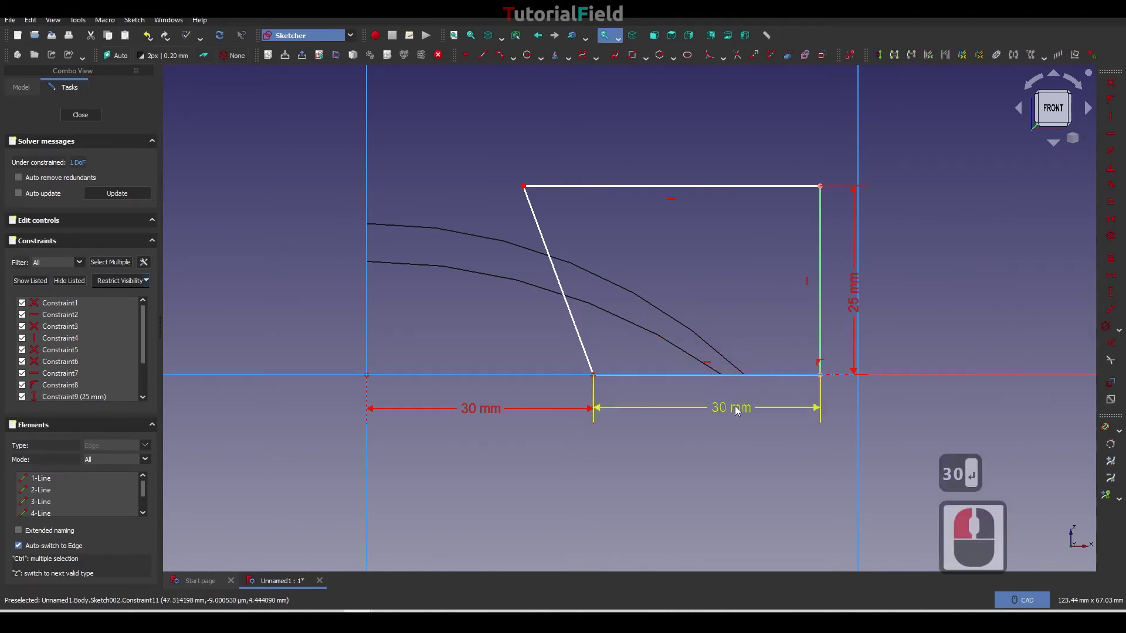
Constrain the slanted side at 120° to the bottom edge, then close the fully constrained sketch.
left_click(596, 348)
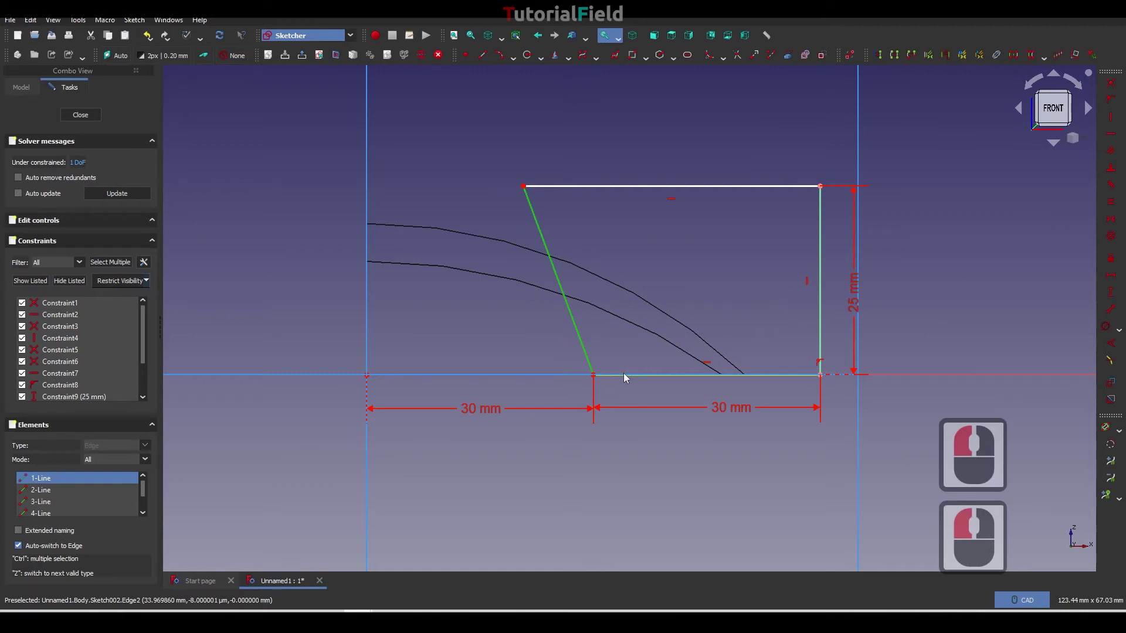
left_click(626, 376)
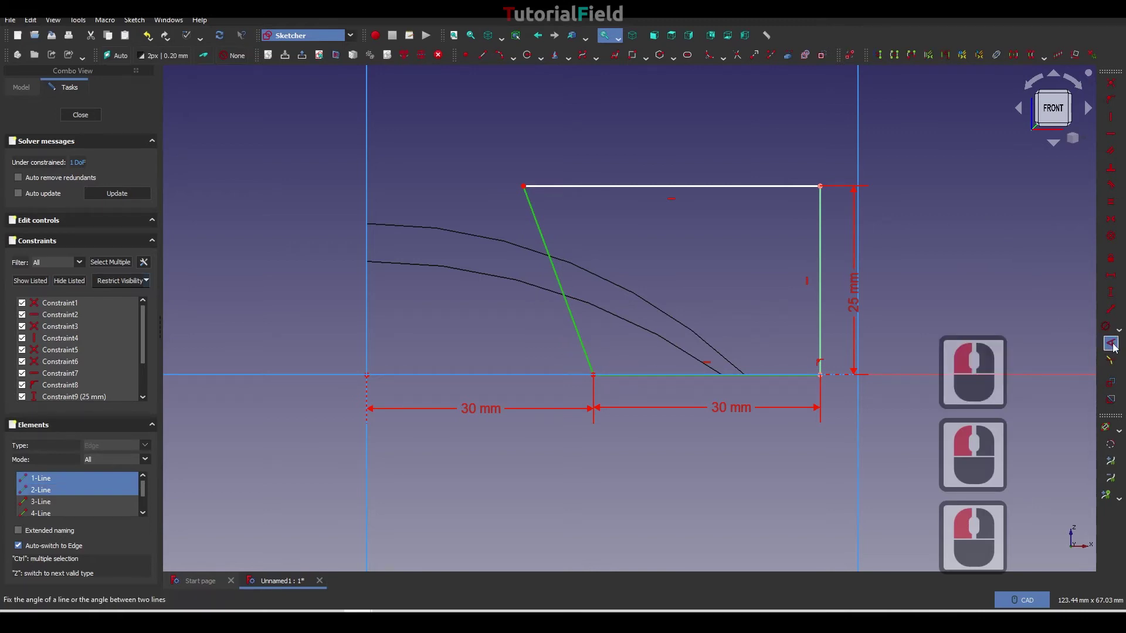
left_click(1115, 346)
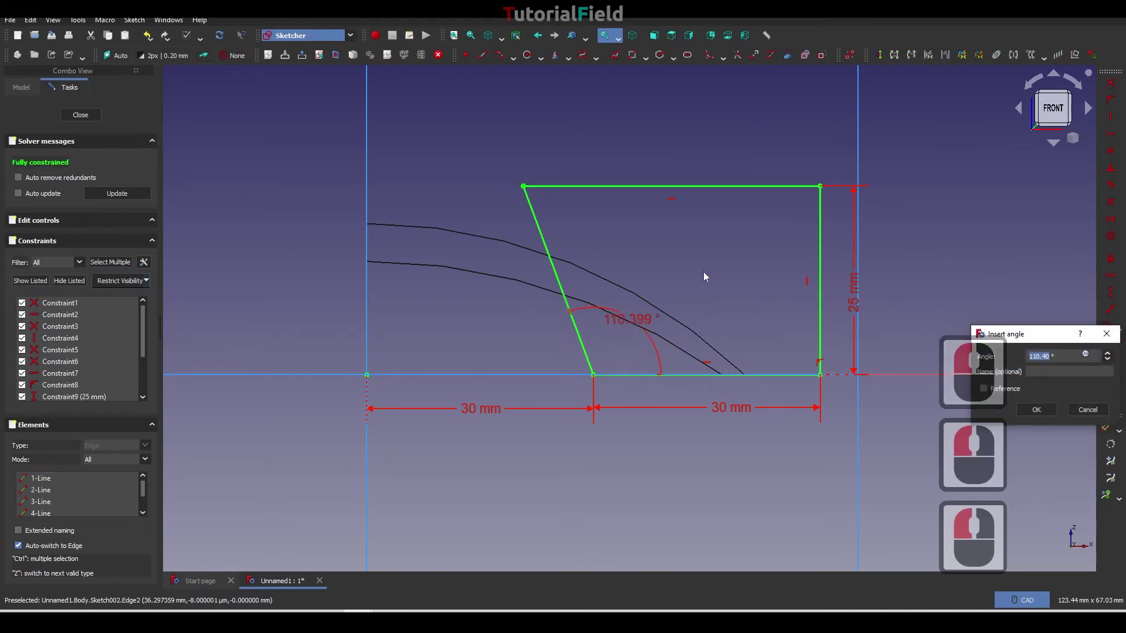
type("120")
key("Return")
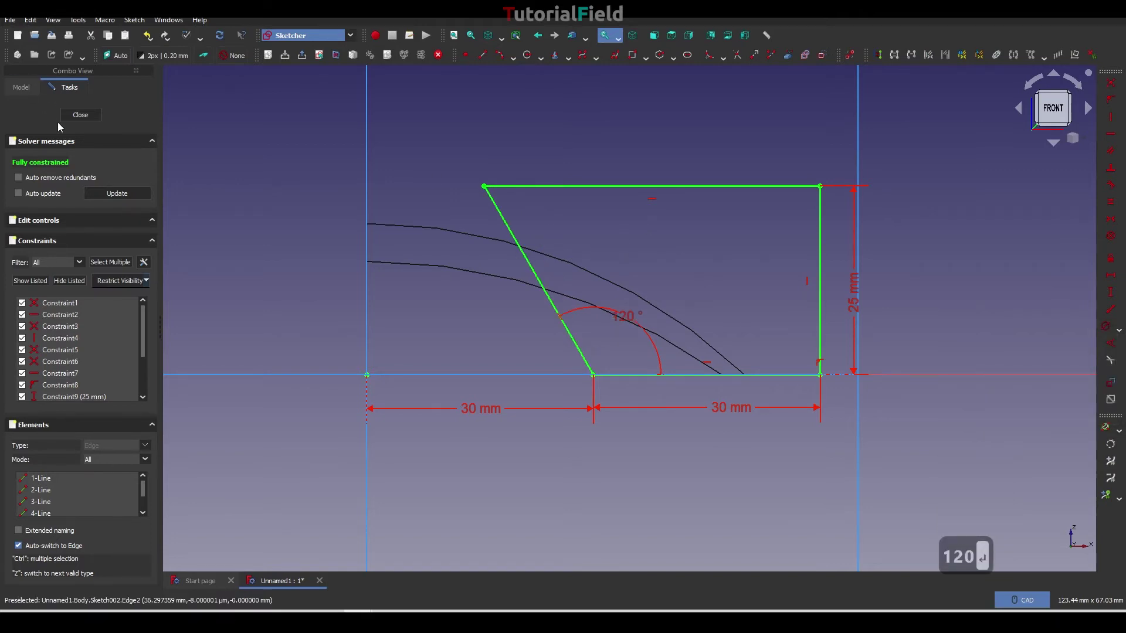
left_click(77, 118)
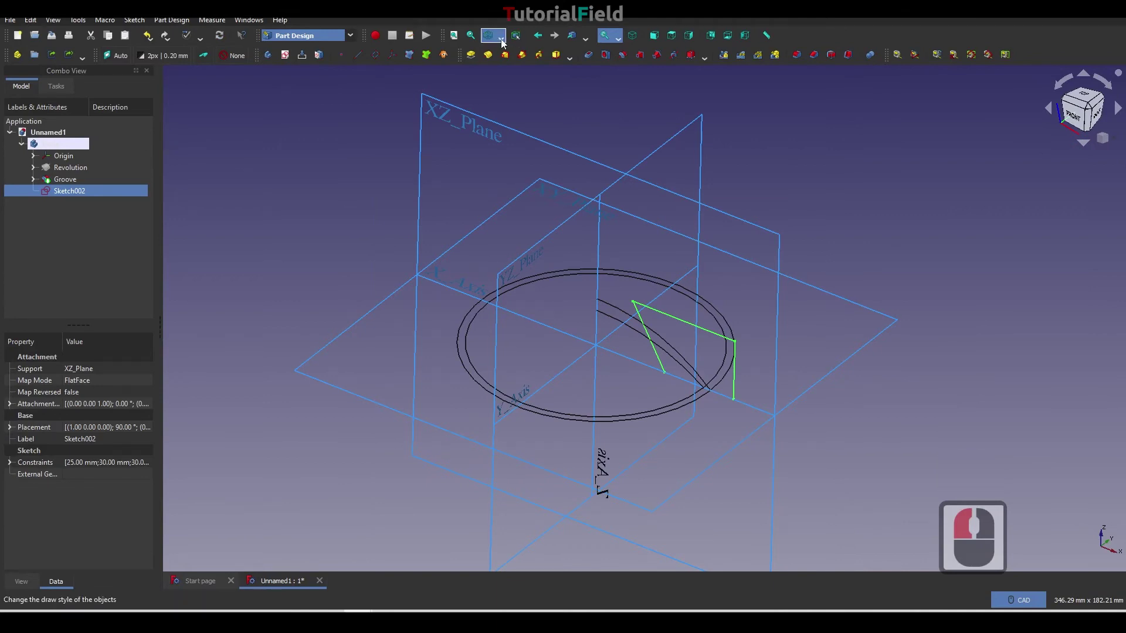
left_click(506, 43)
Start a Pocket from the leg sketch and begin editing its depth.
left_click(508, 57)
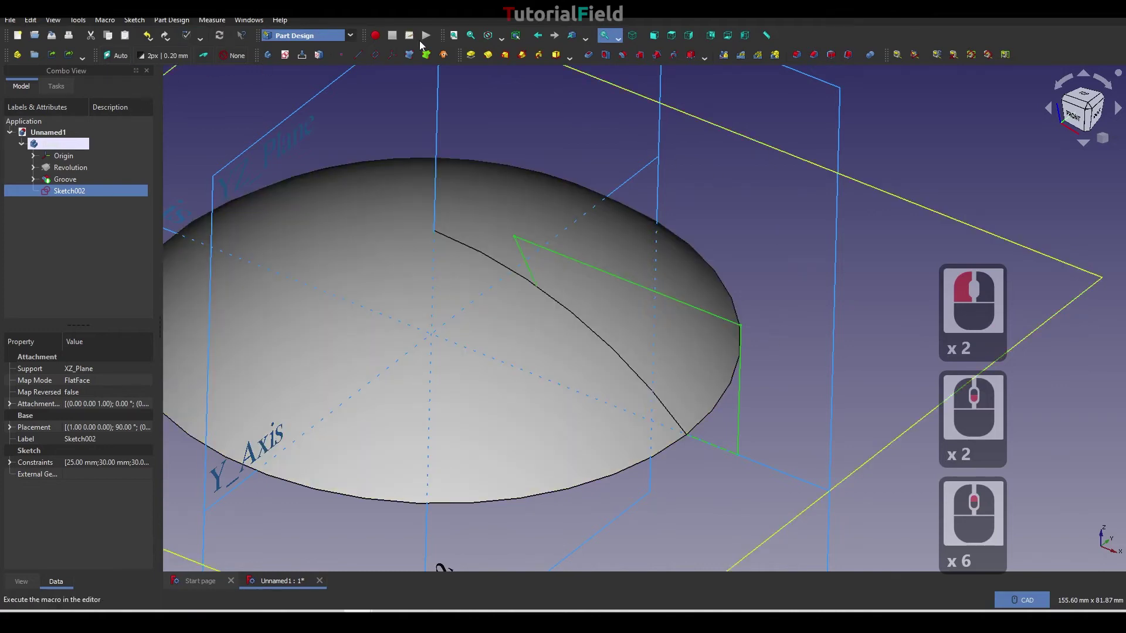
left_click(594, 58)
left_click(22, 197)
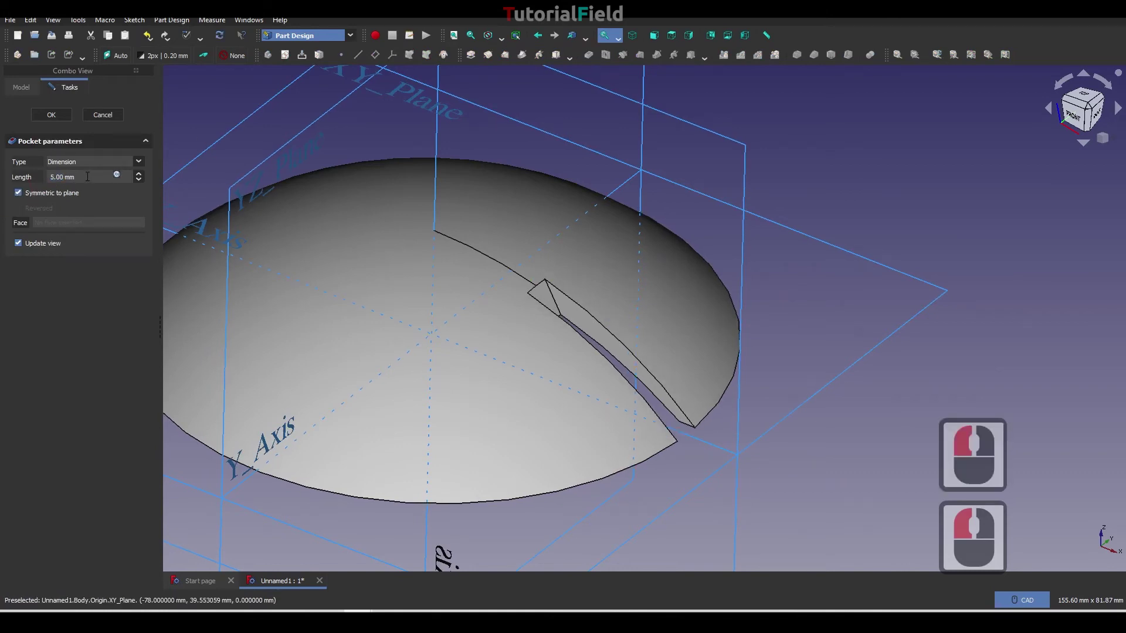
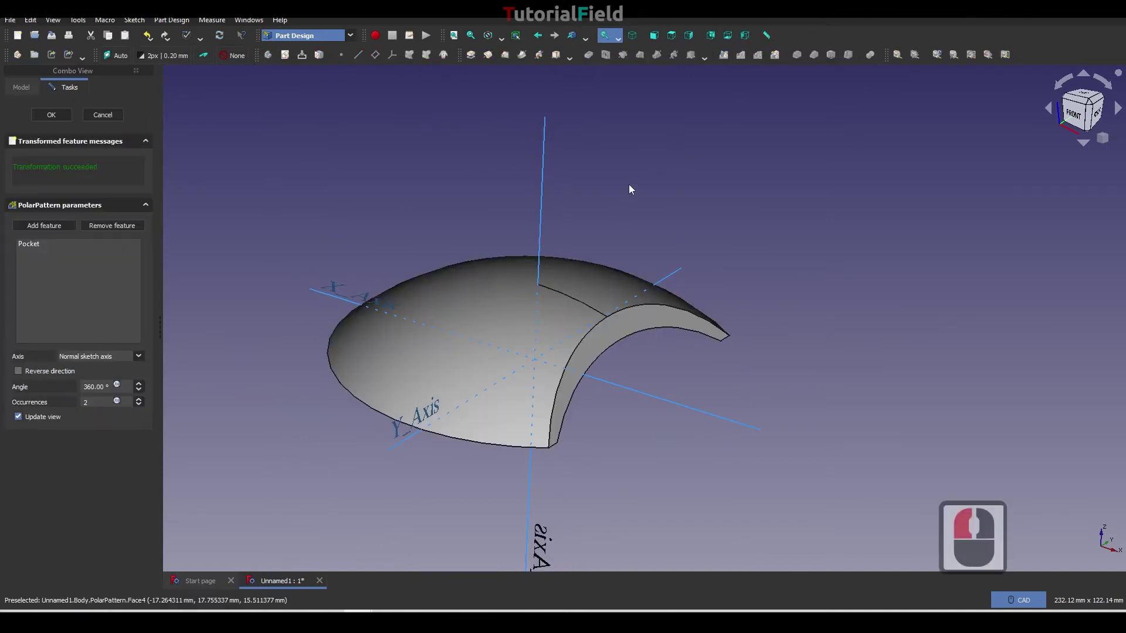
Set the polar pattern of the Pocket to revolve around the Base Z axis.
right_click(633, 189)
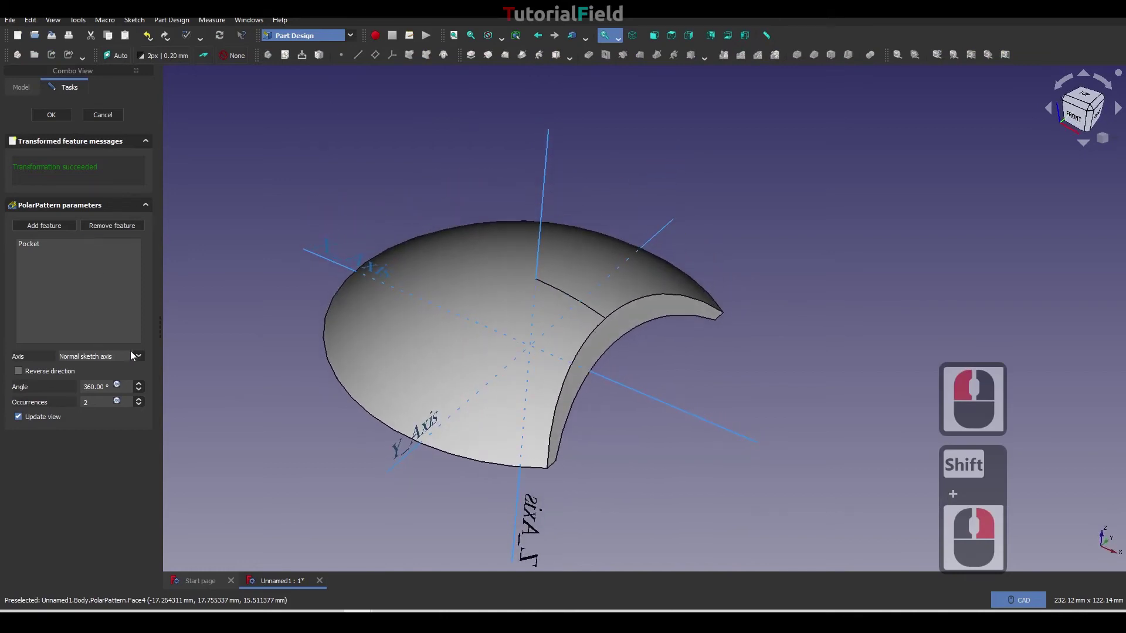
left_click(142, 358)
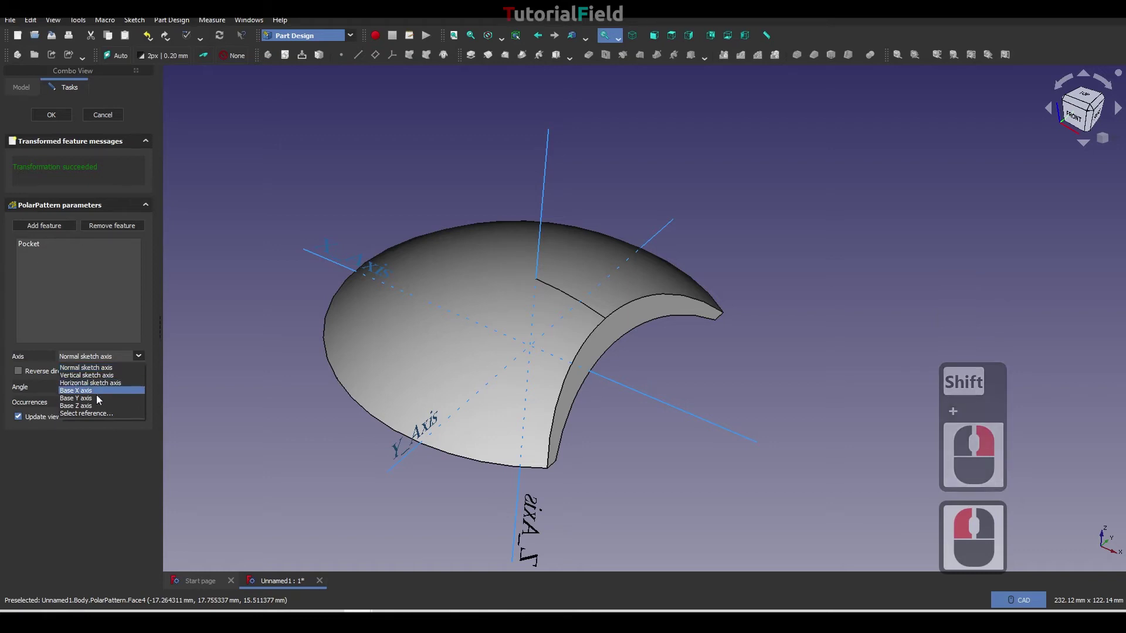
left_click(95, 408)
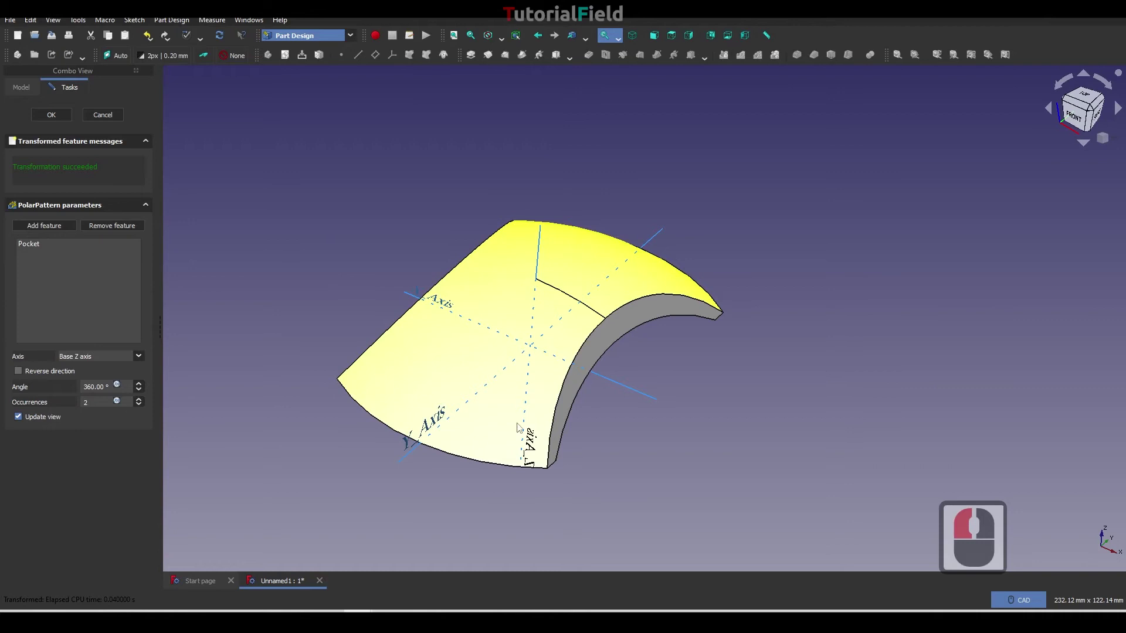
Orbit the model to inspect the resulting three-legged shell.
right_click(514, 498)
right_click(517, 490)
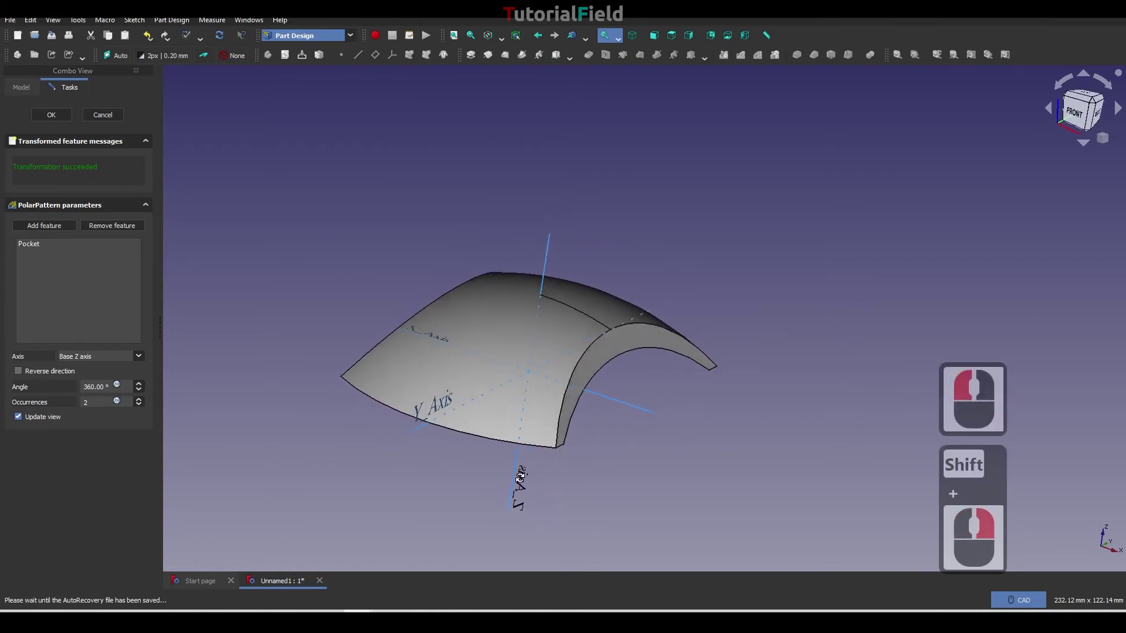
middle_click(572, 446)
right_click(664, 490)
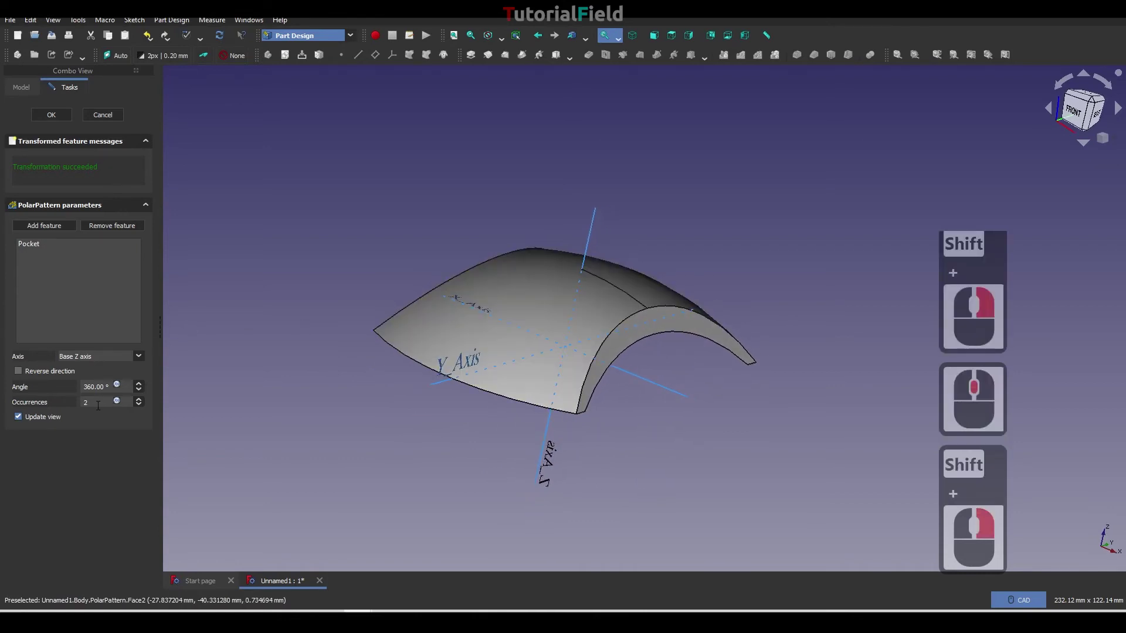
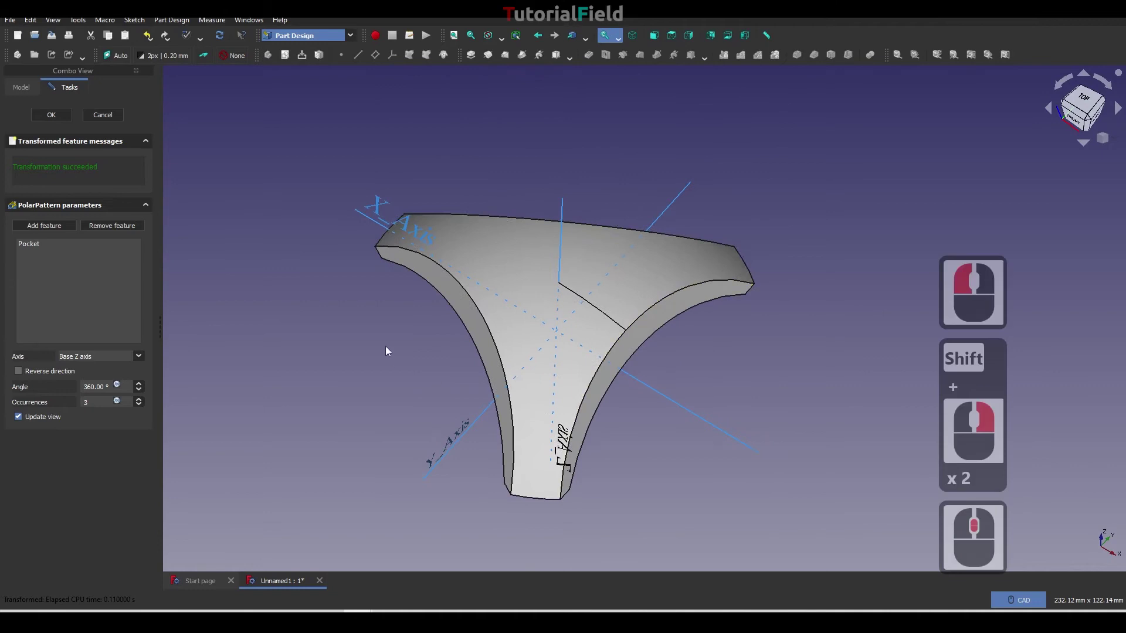
right_click(384, 306)
middle_click(387, 324)
right_click(350, 310)
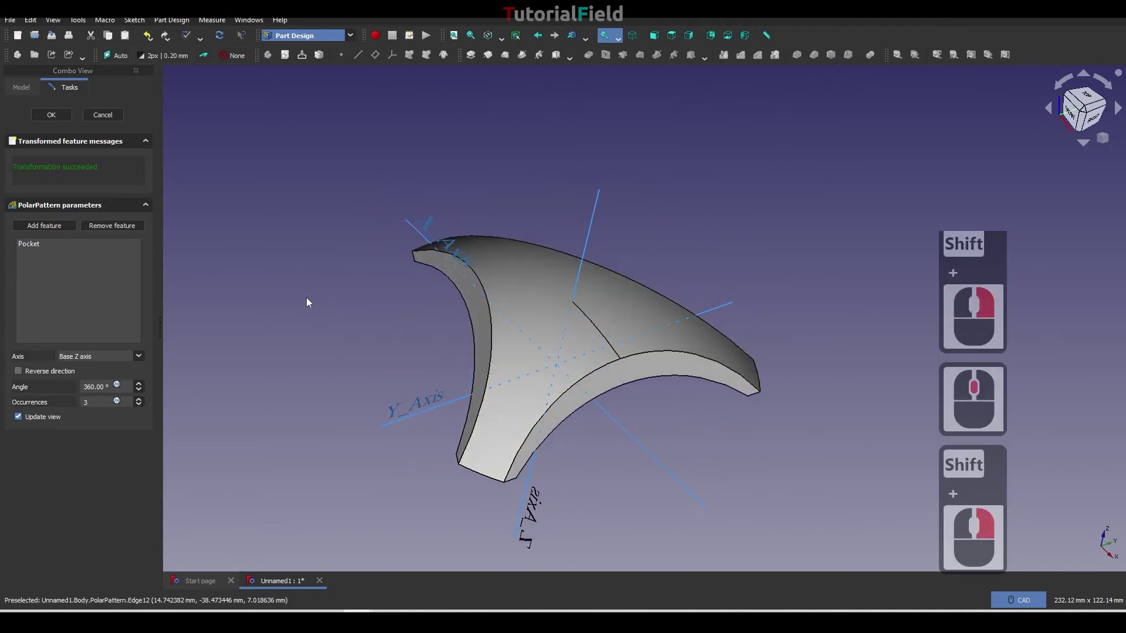
Confirm the polar pattern and create a new sketch on the XZ plane.
left_click(55, 115)
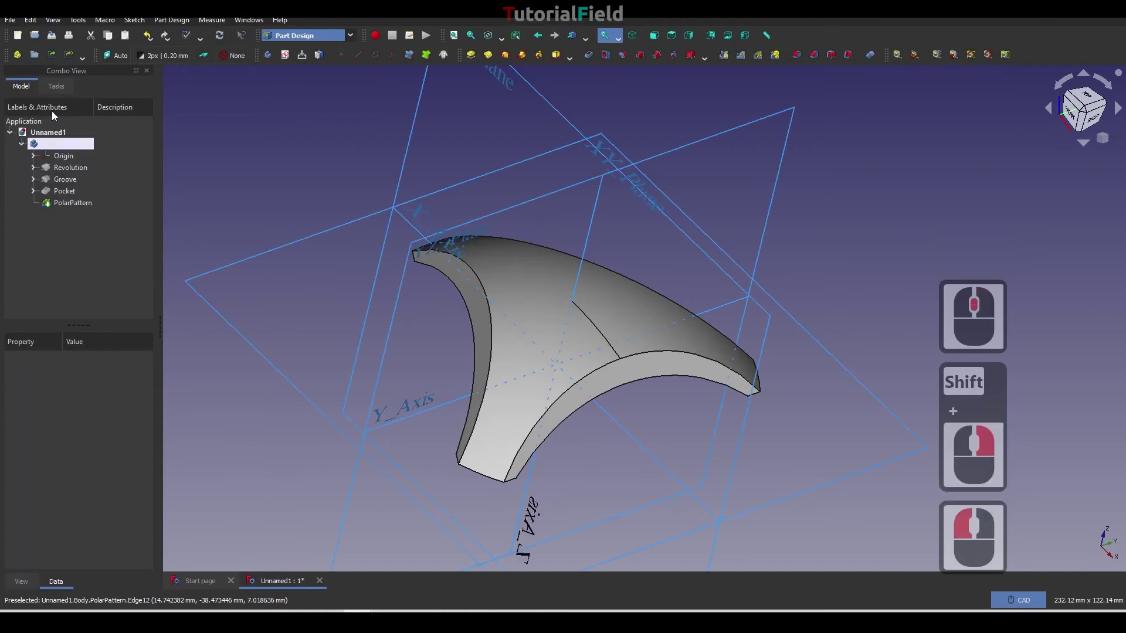
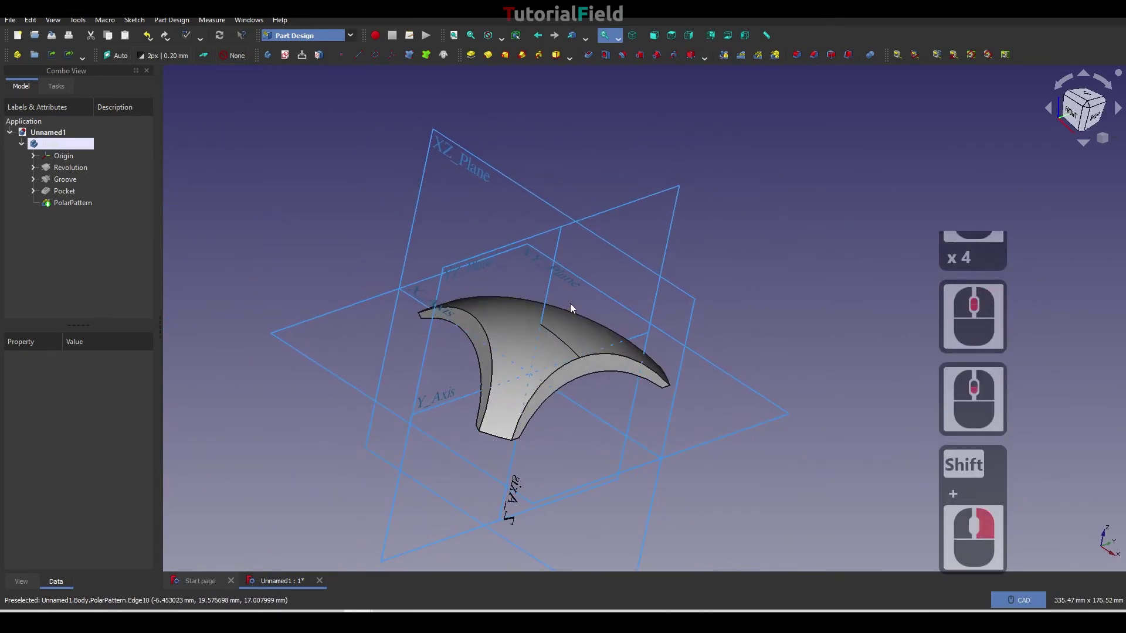
left_click(82, 263)
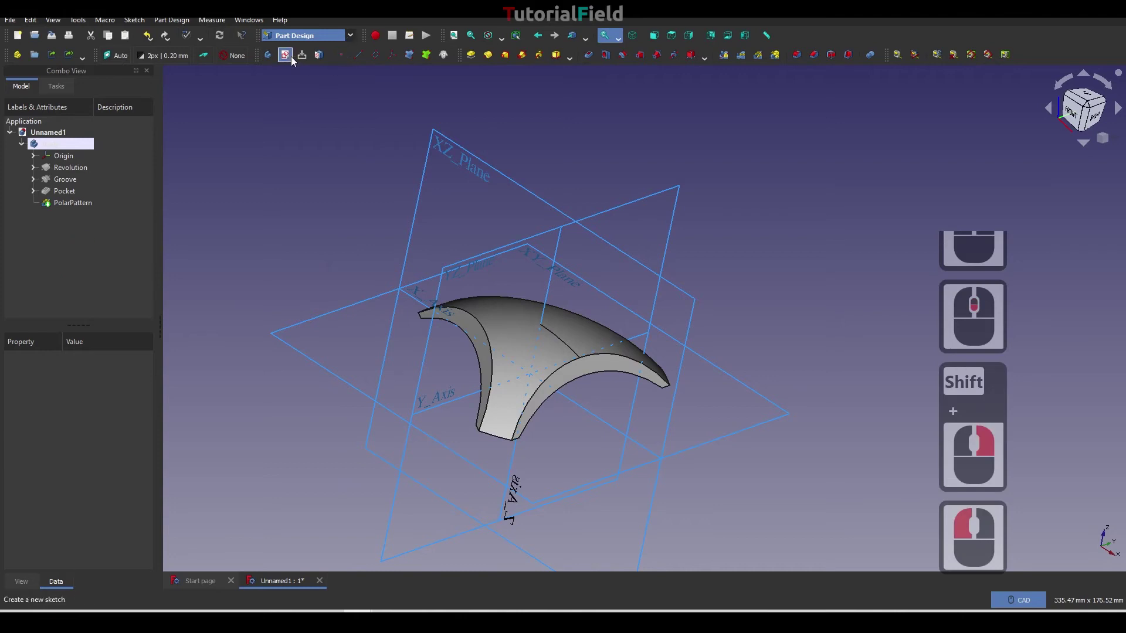
left_click(289, 58)
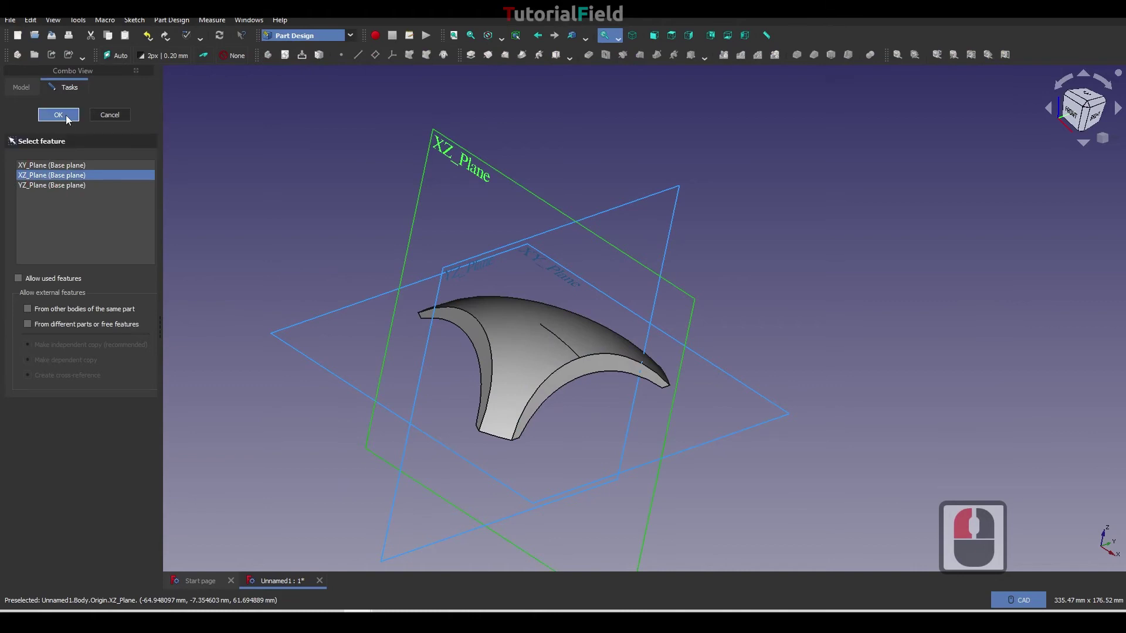
left_click(70, 119)
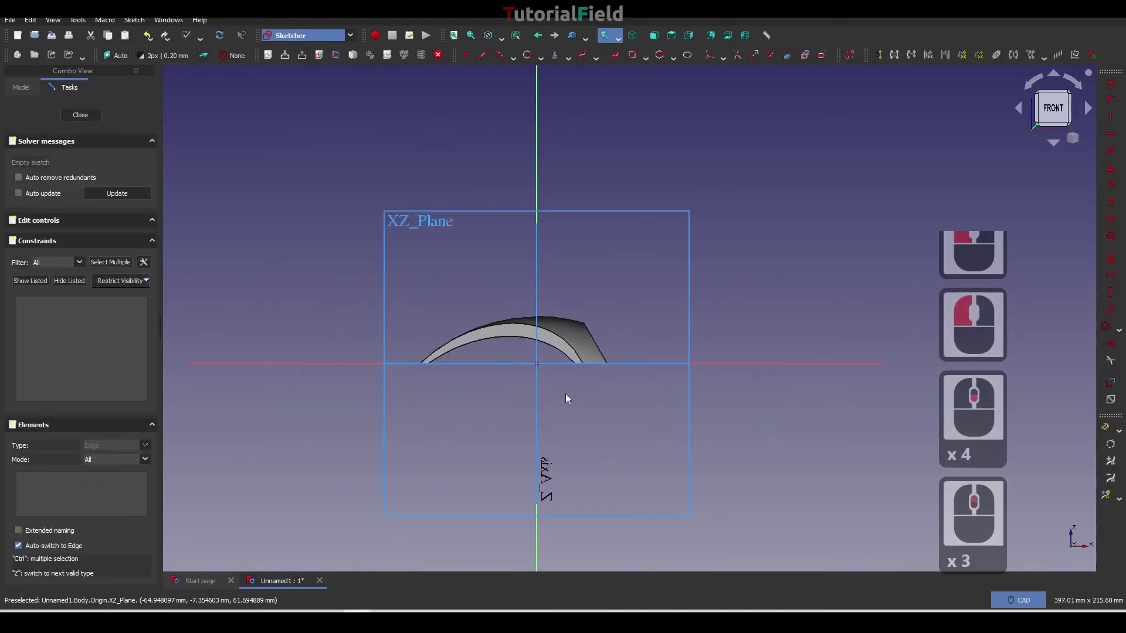
Zoom to the dome's cross-section and switch the shell to wireframe display.
middle_click(516, 304)
middle_click(513, 302)
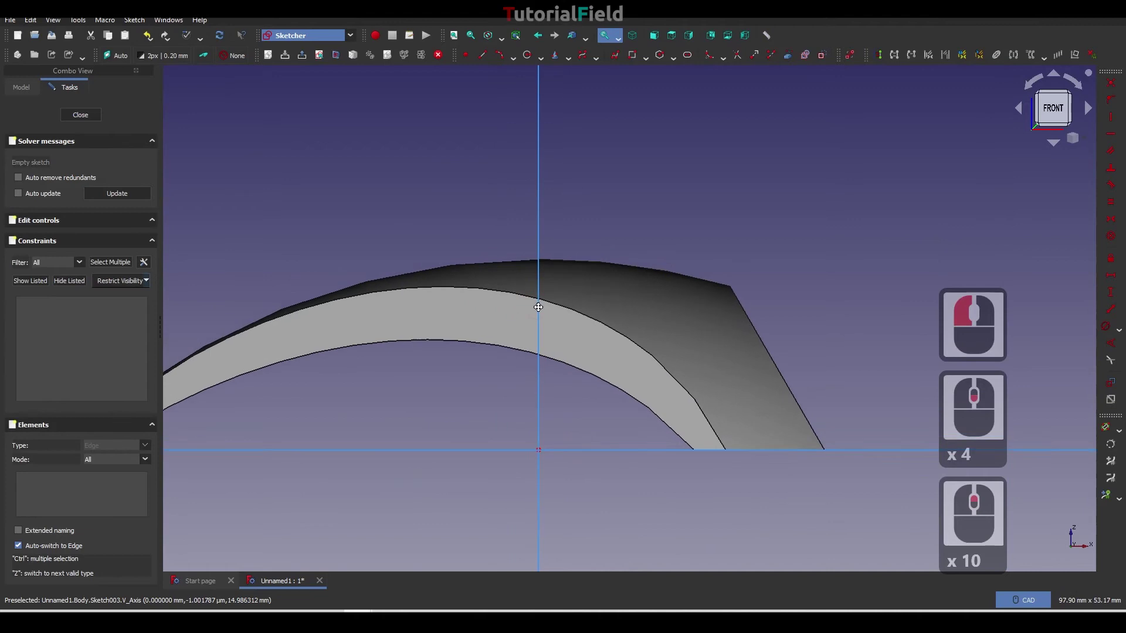
middle_click(544, 298)
left_click(504, 48)
left_click(508, 86)
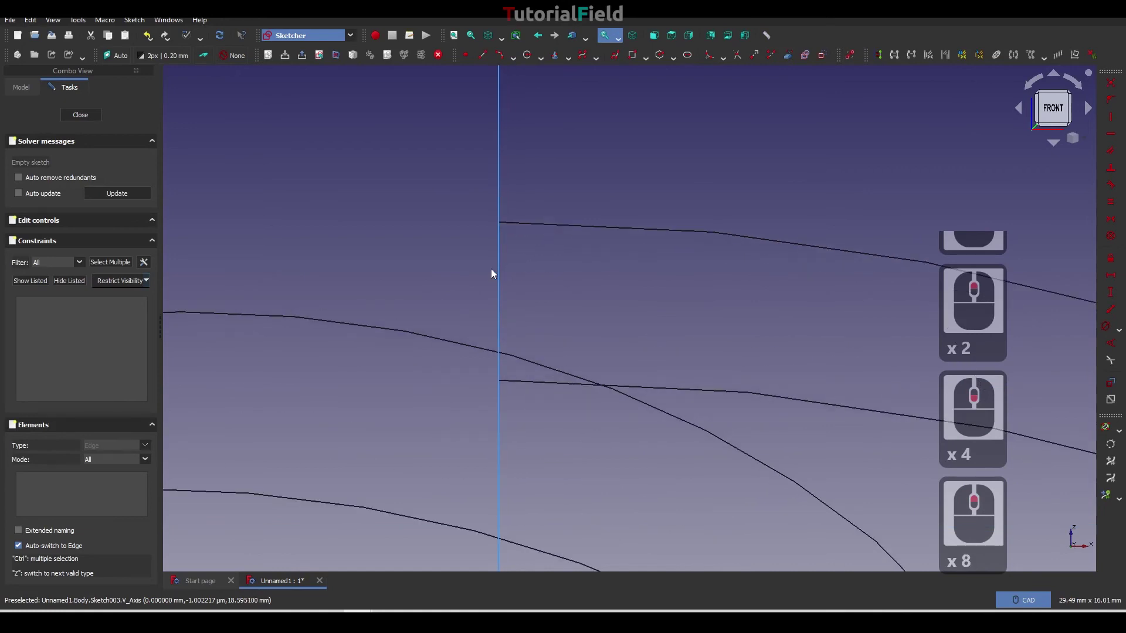
Zoom and pan in close to the shell's top edge near the vertical axis.
middle_click(492, 271)
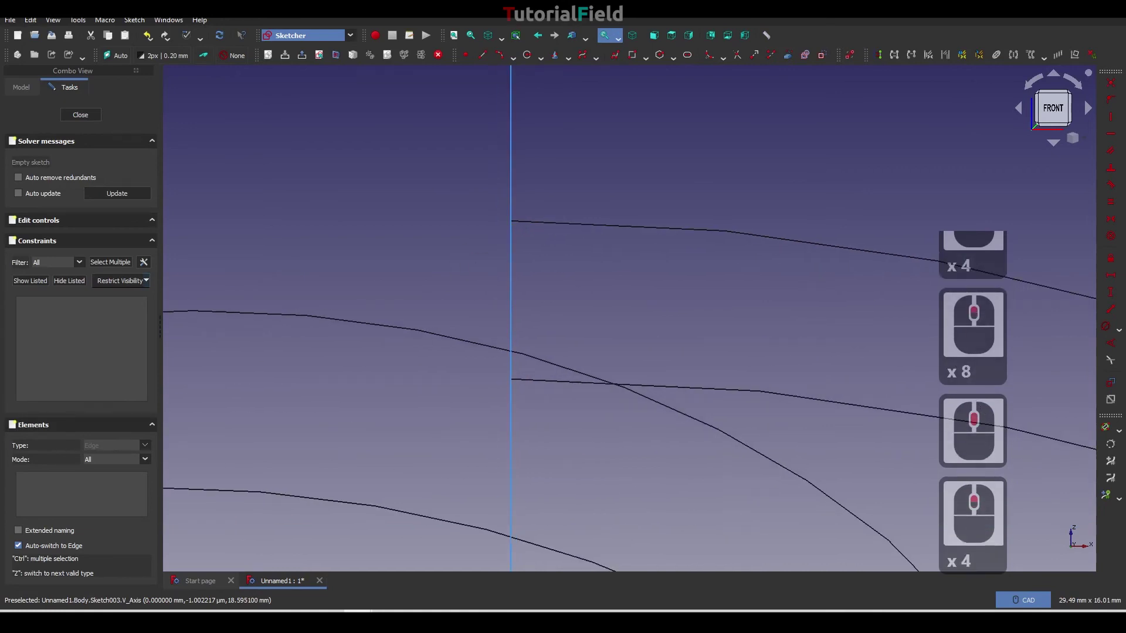
scroll("up", 3)
middle_click(480, 247)
scroll("up", 3)
middle_click(524, 237)
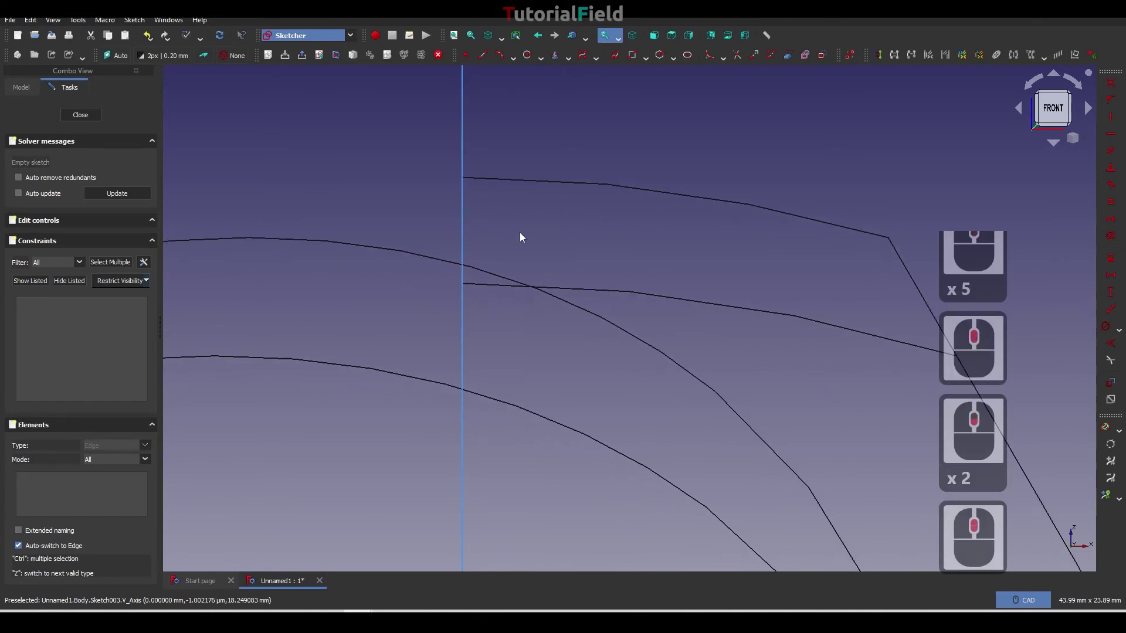
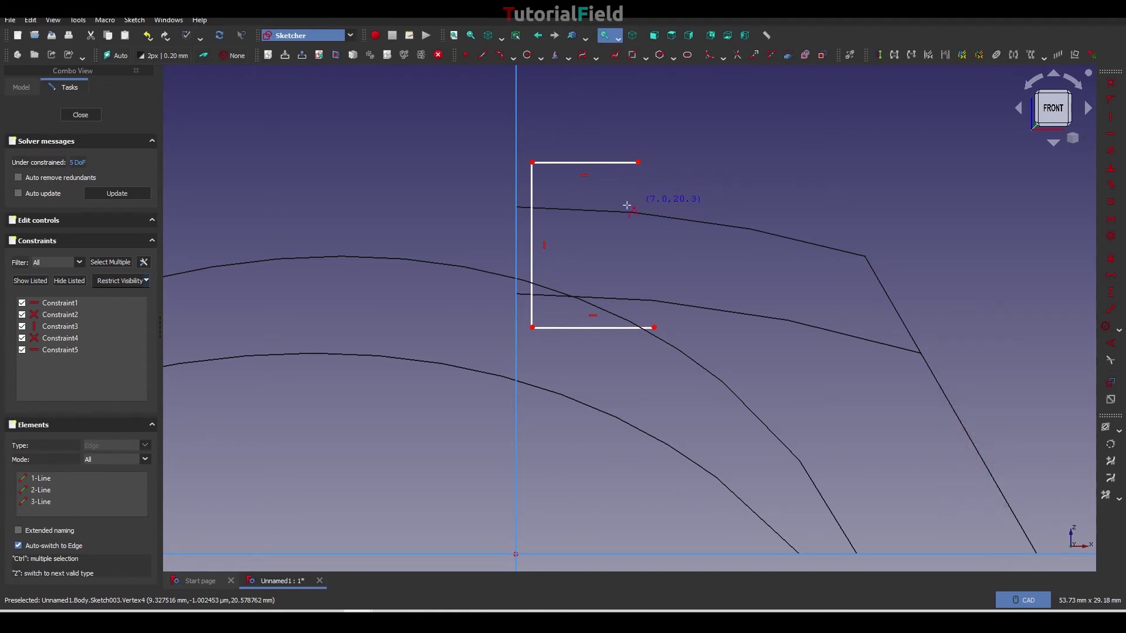
Finish the line chain and constrain the bracket's left side onto the vertical axis.
right_click(596, 210)
left_click(538, 165)
left_click(519, 166)
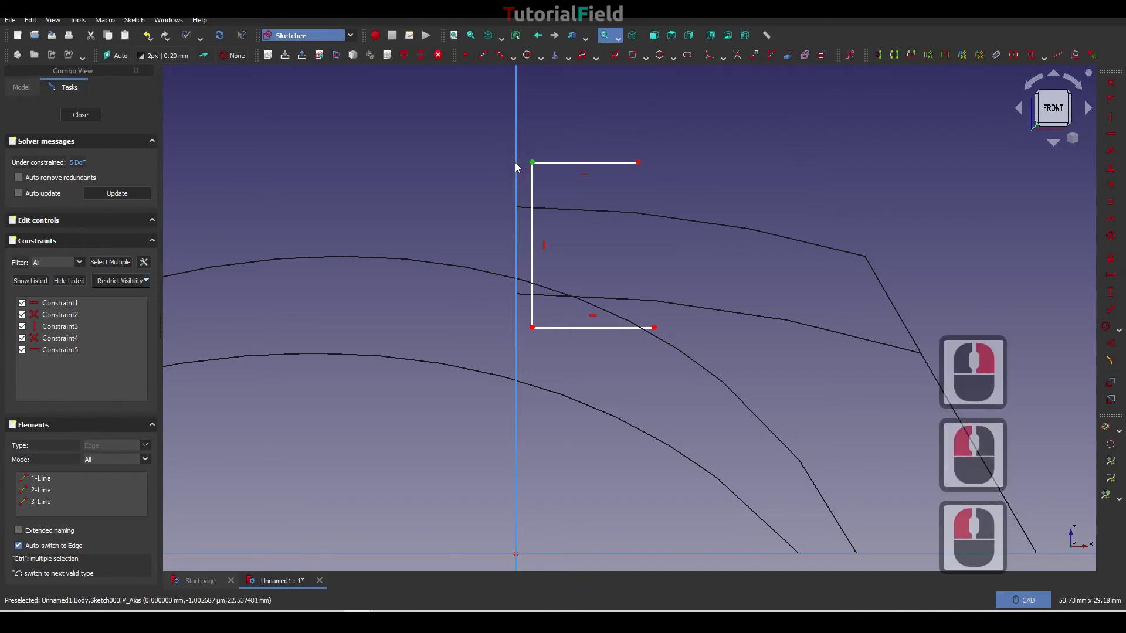
left_click(1112, 107)
middle_click(592, 348)
Set the left line's vertical height to 6.5 mm.
left_click(531, 123)
left_click(532, 289)
left_click(1112, 294)
type("6.5")
key("Return")
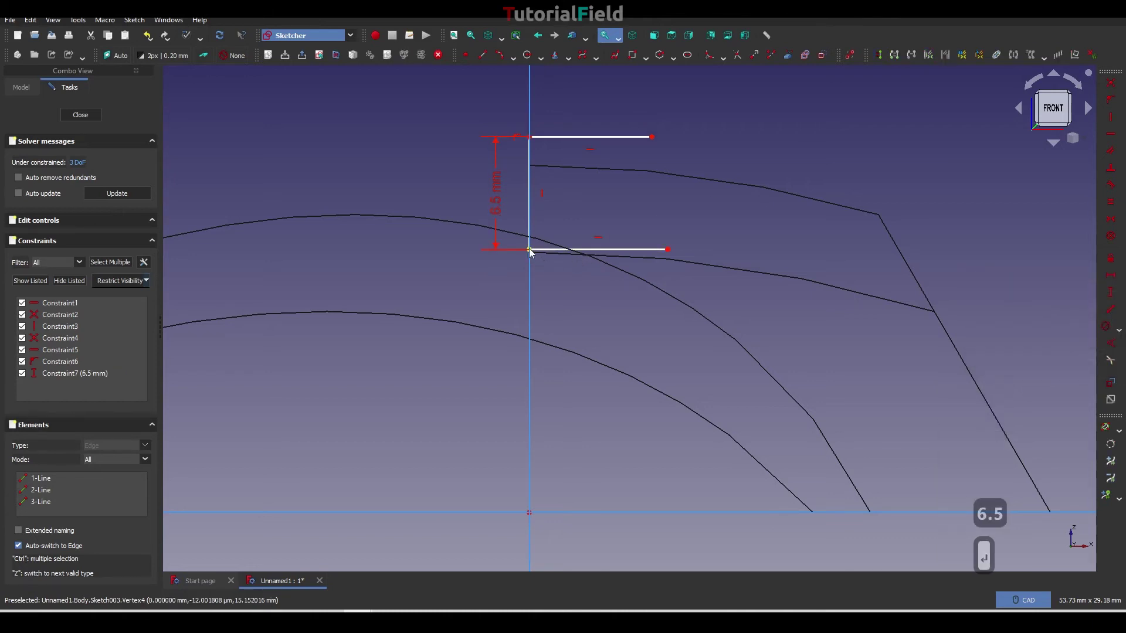
Place the left line's bottom point 14 mm above the origin.
left_click(533, 252)
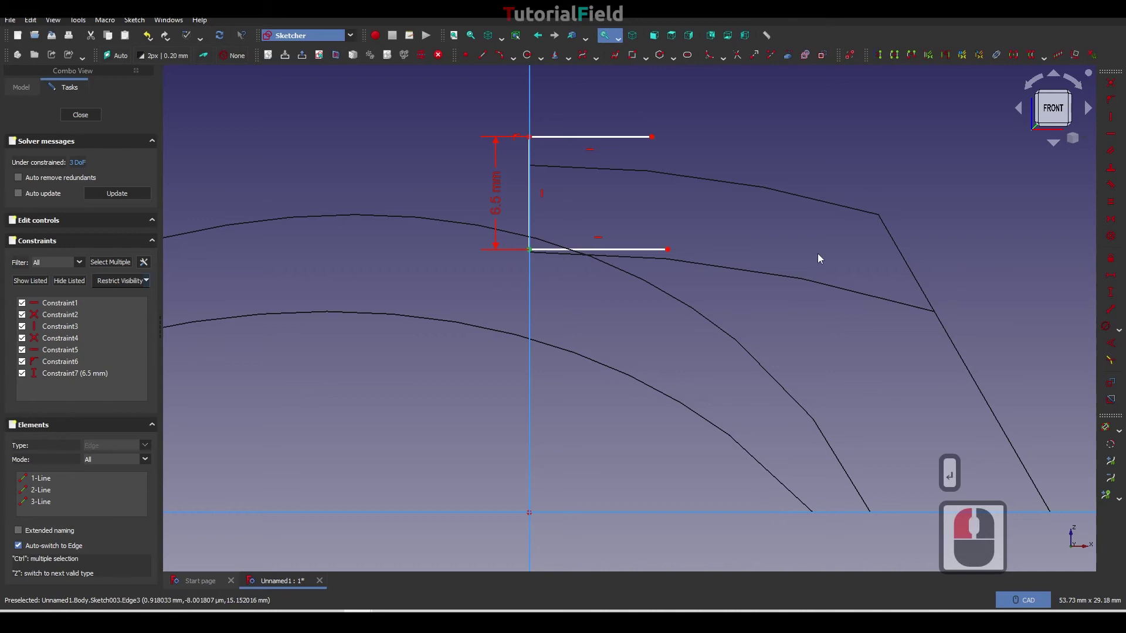
left_click(1113, 298)
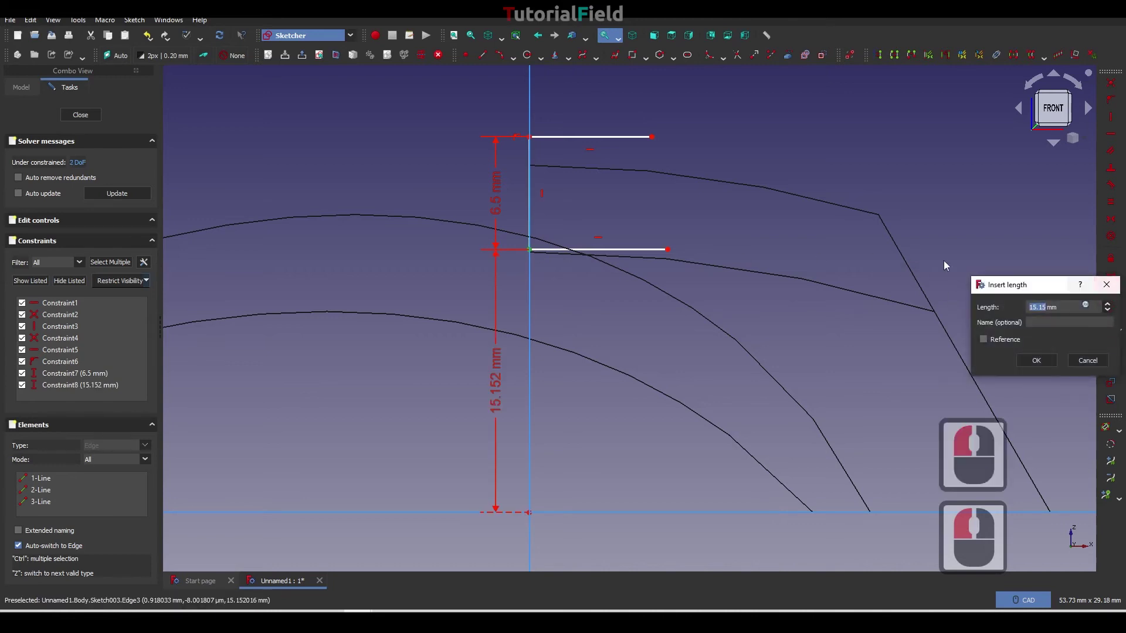
type("14")
key("Return")
type("14 ↵")
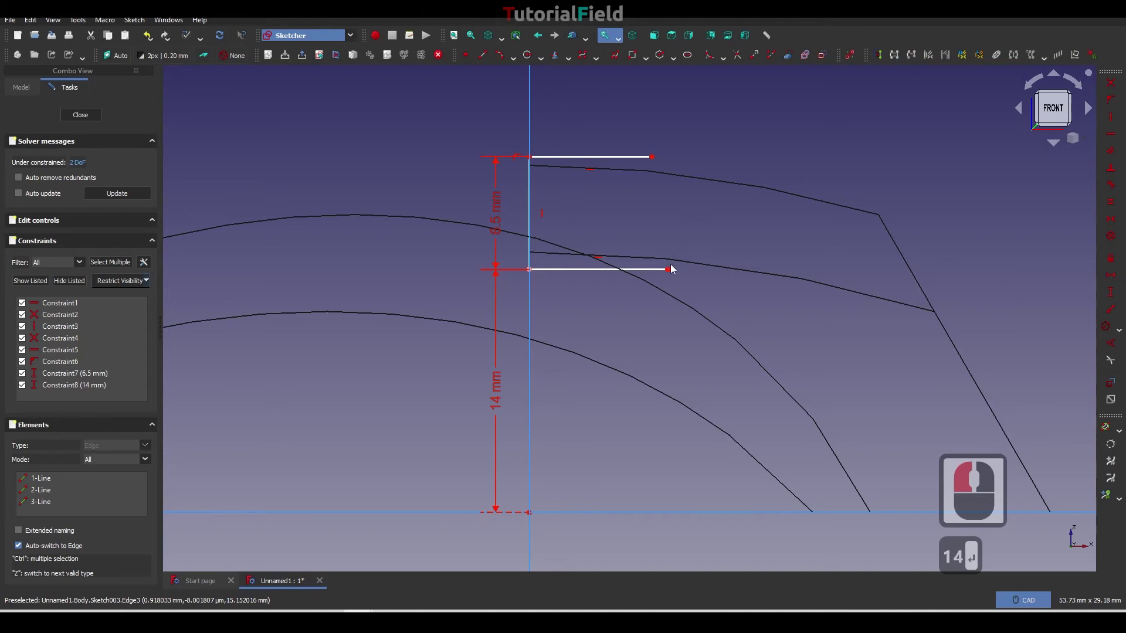
left_click(663, 271)
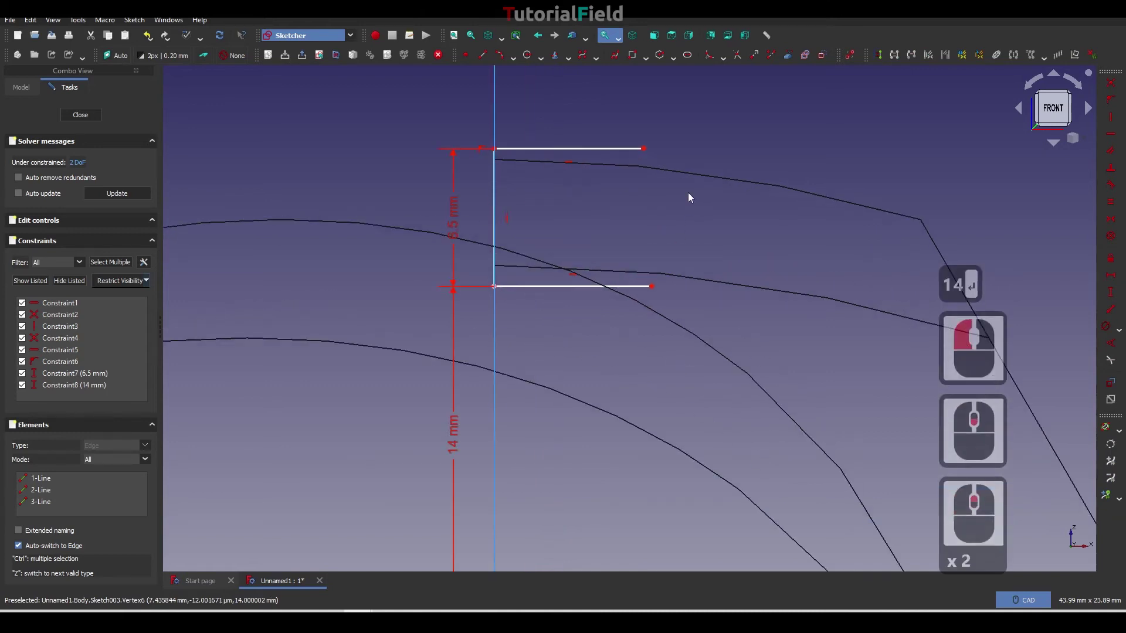
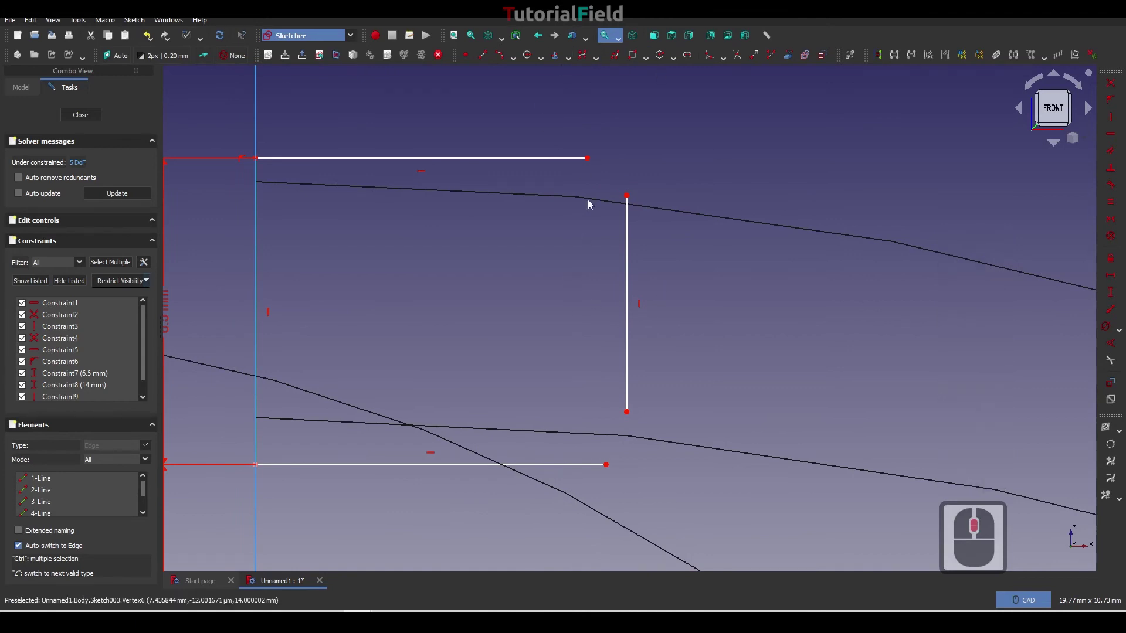
Make the right line's top point coincident with the top line's right end.
left_click(603, 172)
left_click(631, 199)
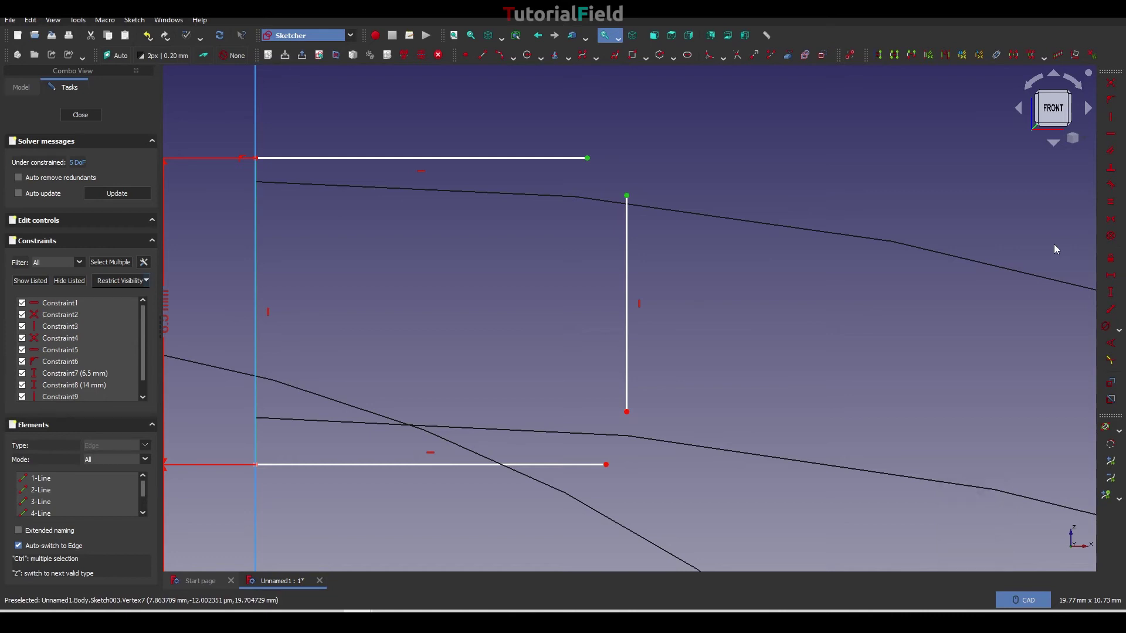
left_click(1114, 93)
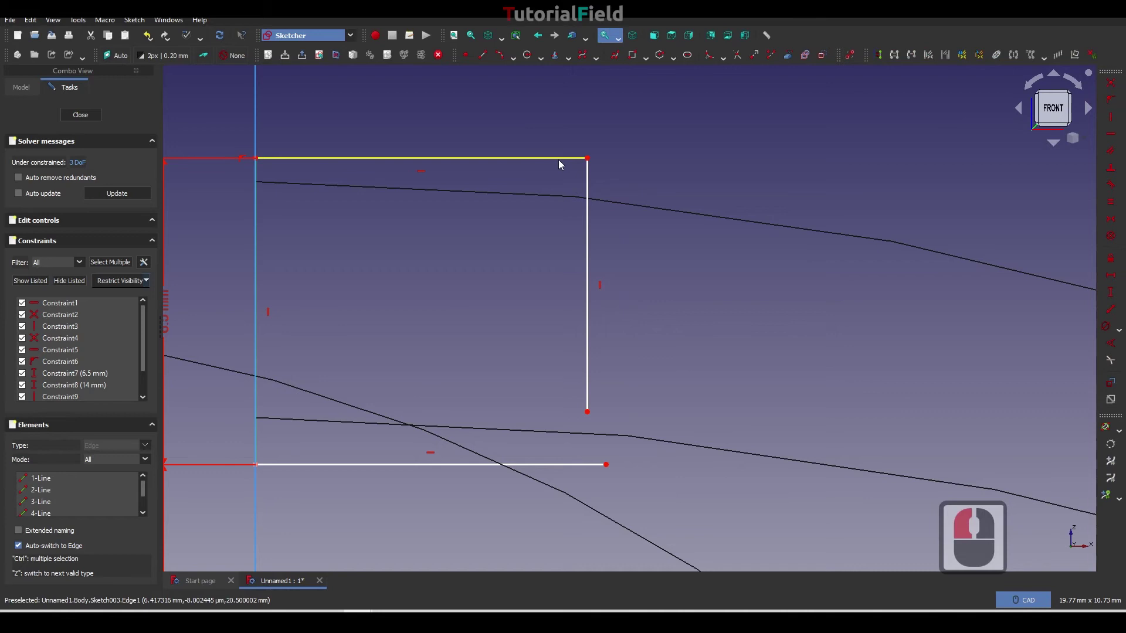
Round the corner between the top and right lines with a sketch fillet.
left_click(563, 165)
left_click(589, 188)
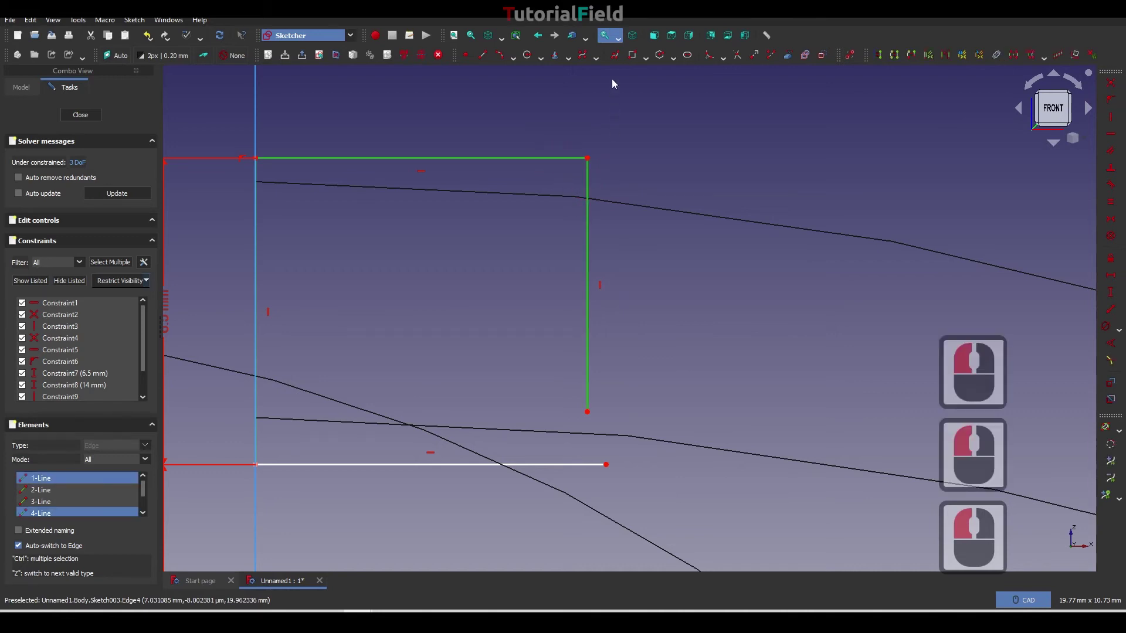
left_click(714, 58)
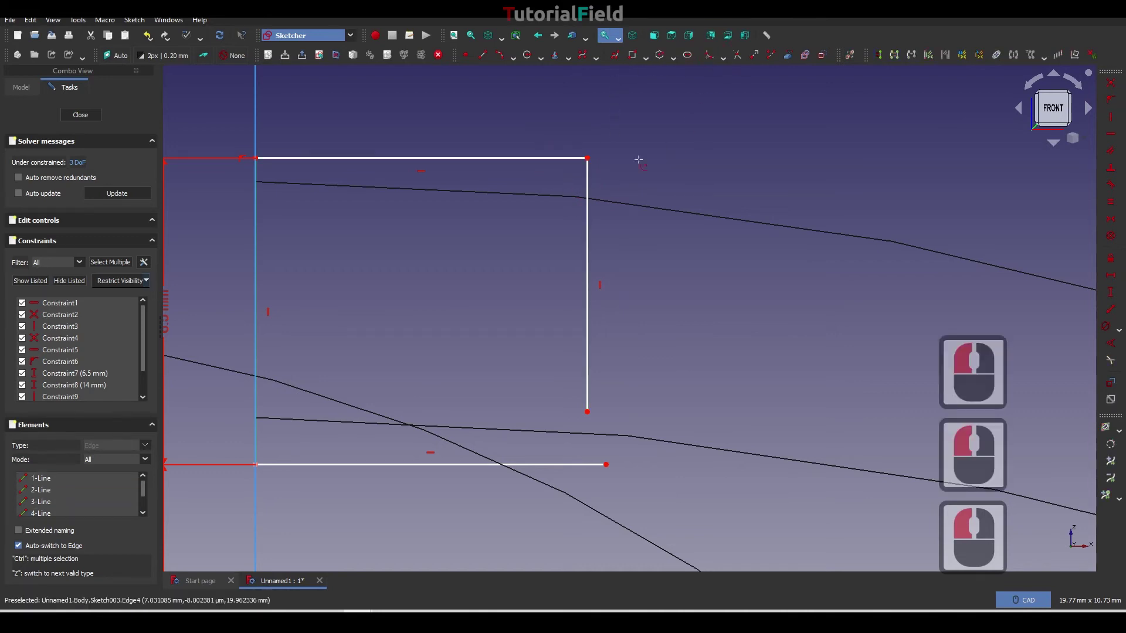
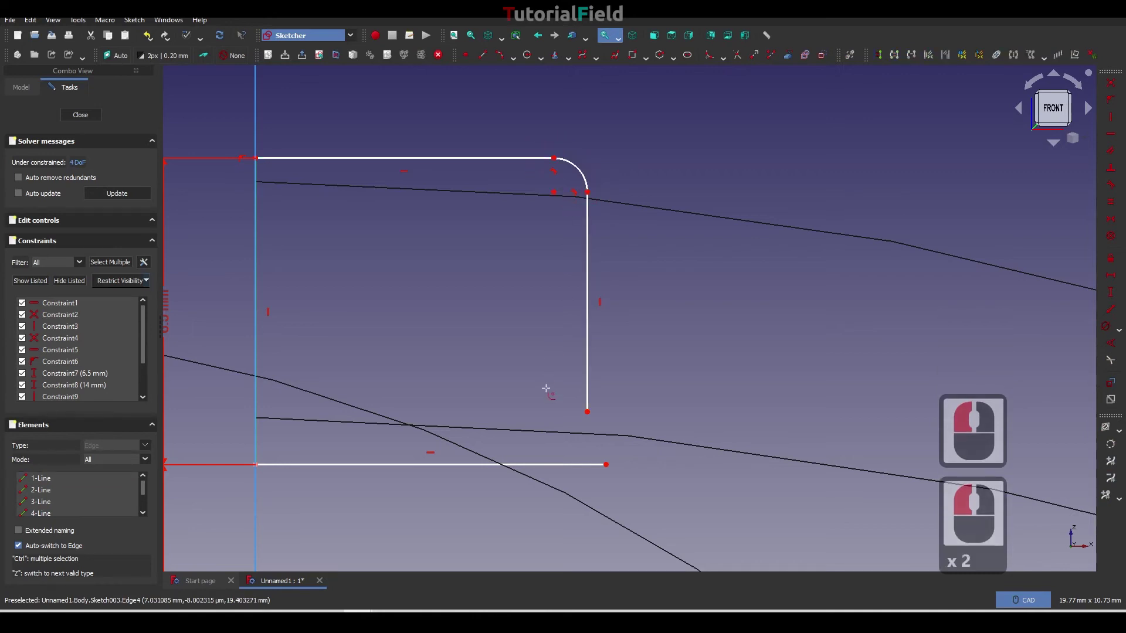
right_click(549, 392)
Select the right line's bottom point and the bottom line's right end for joining.
left_click(592, 428)
left_click(610, 469)
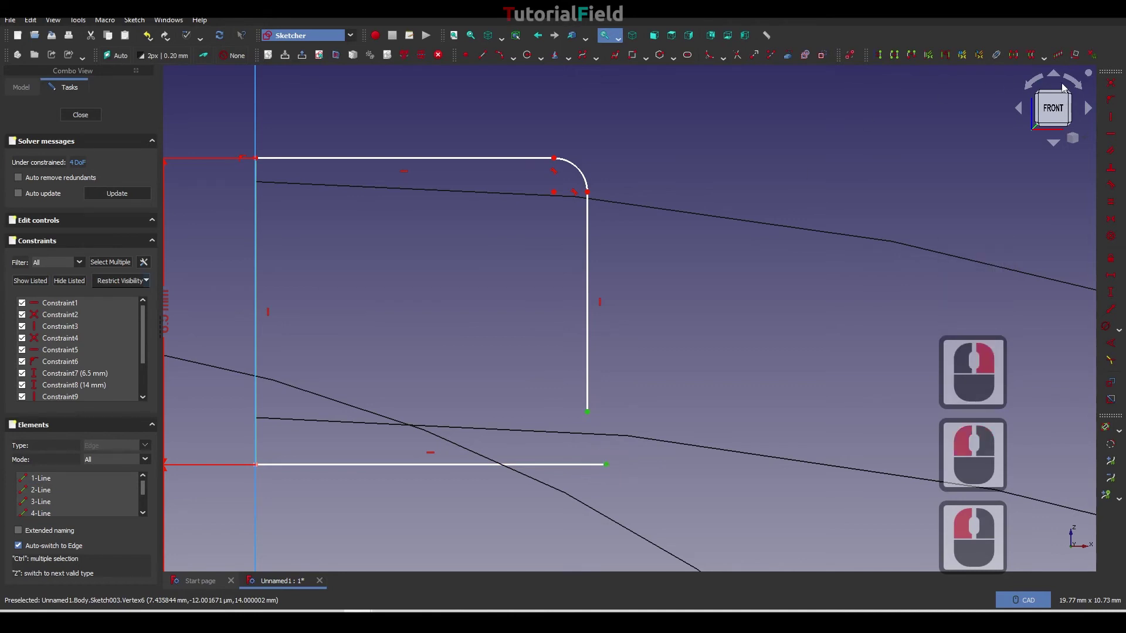
Join the bottom-right corner, make both corner arcs equal and constrain their radius to 1 mm.
left_click(1106, 96)
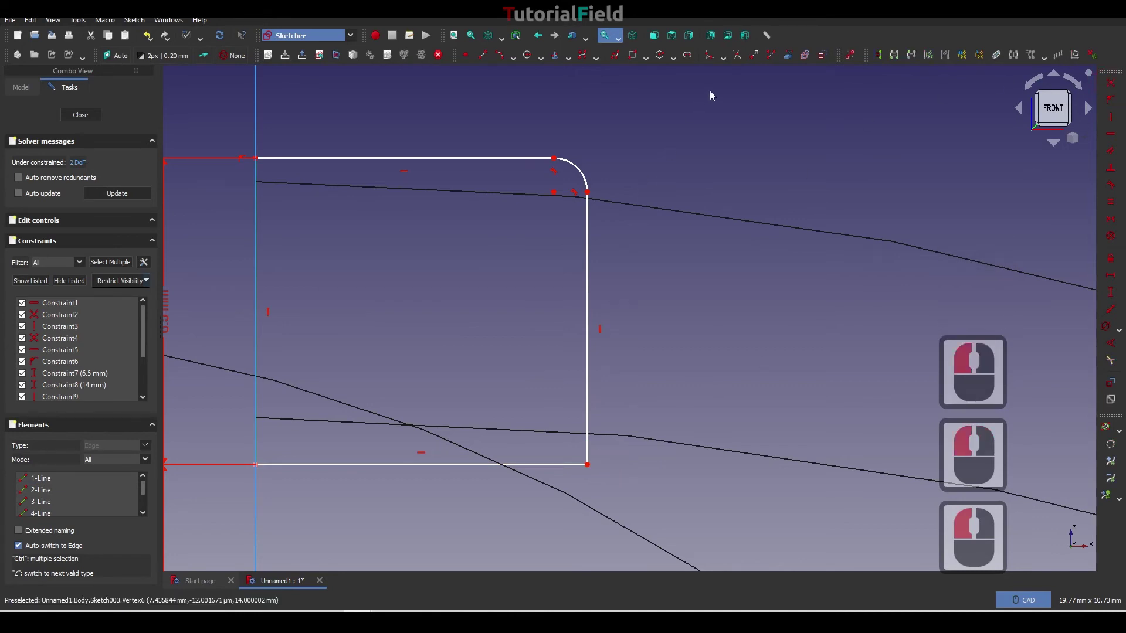
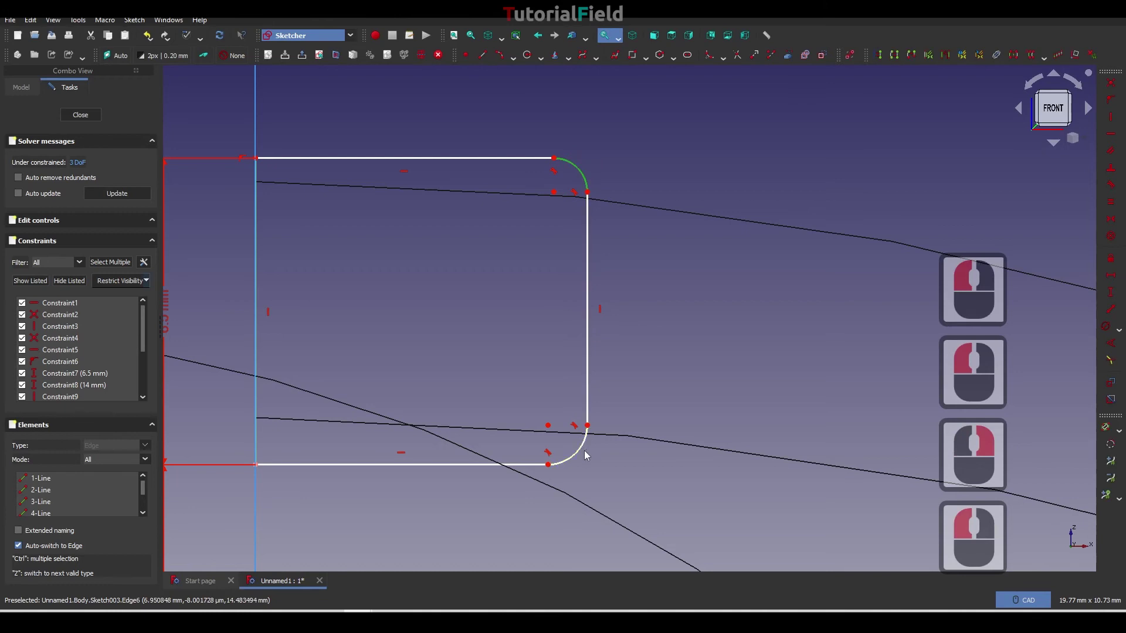
left_click(580, 456)
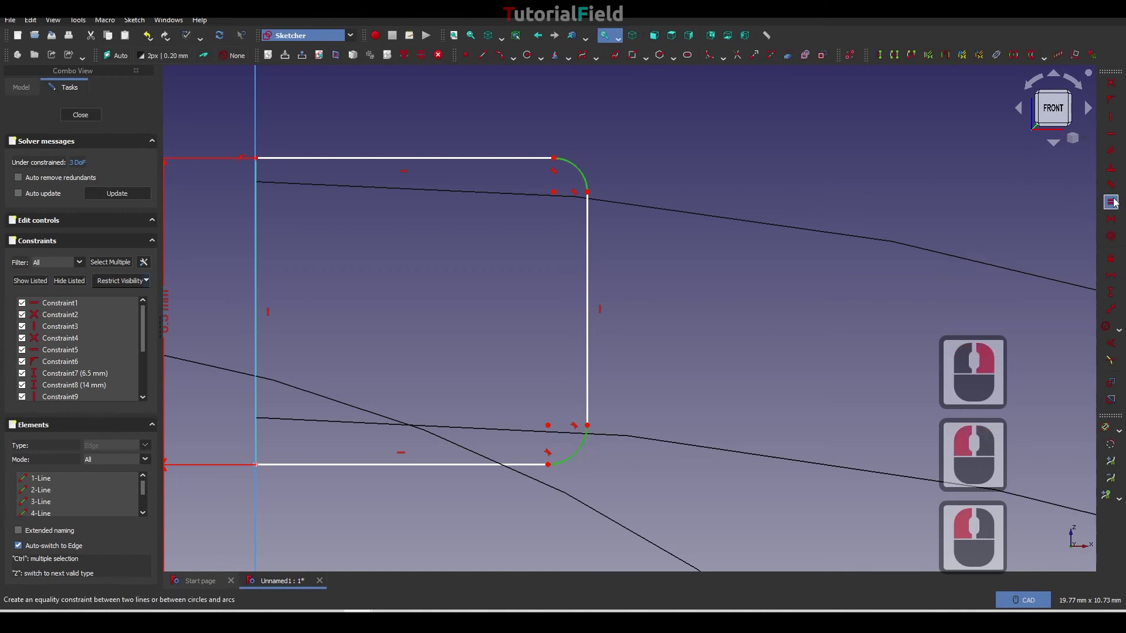
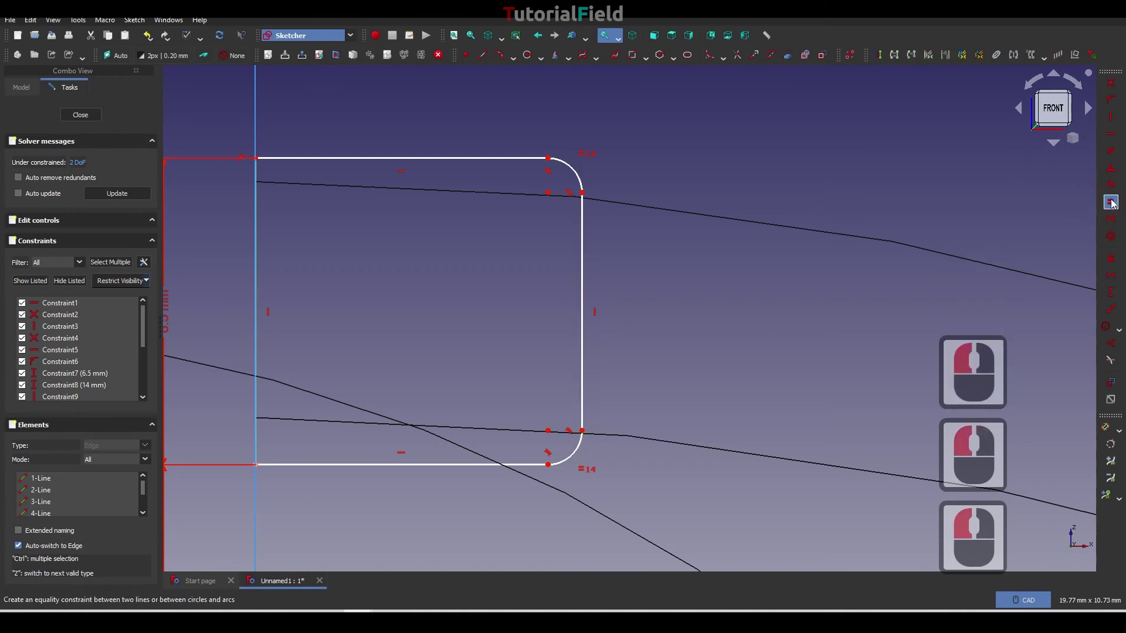
left_click(575, 171)
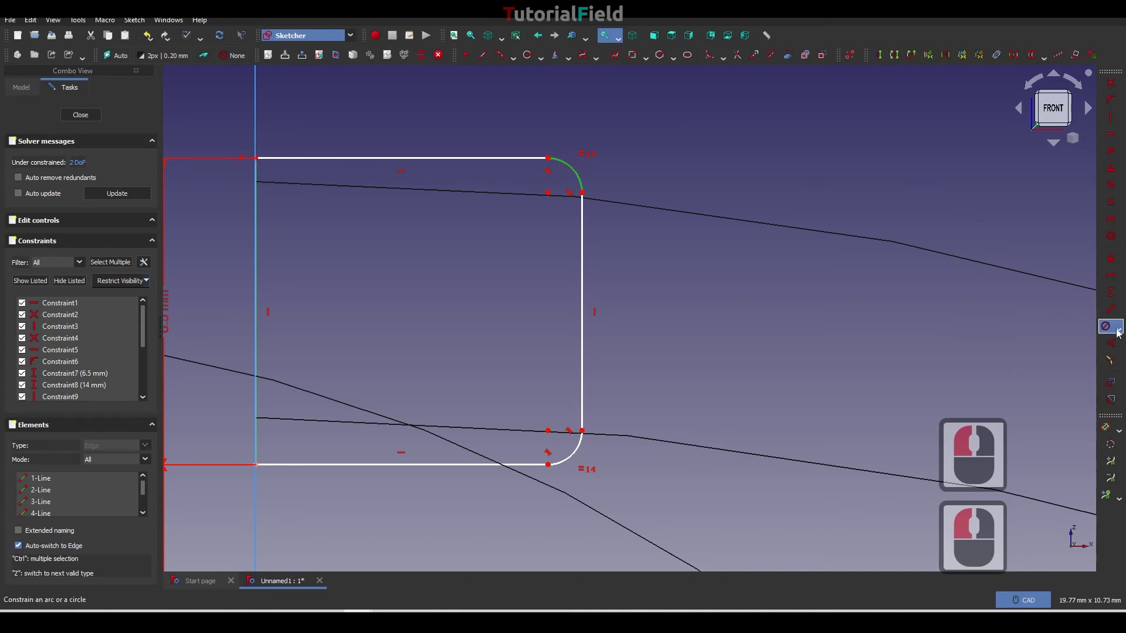
left_click(1121, 332)
left_click(1001, 332)
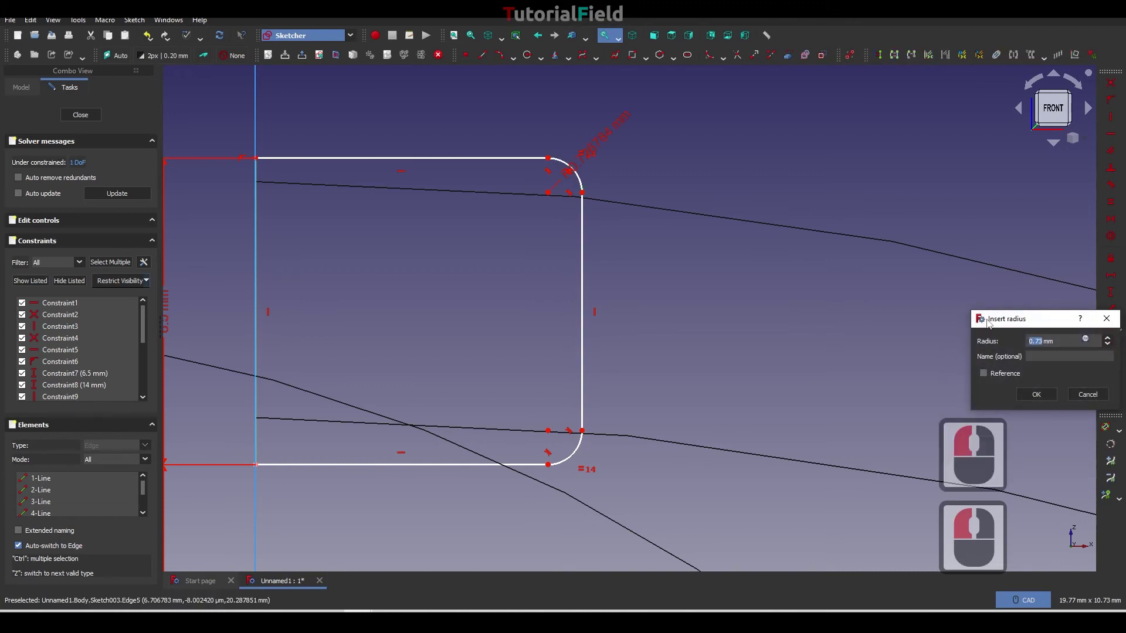
key("1")
key("Return")
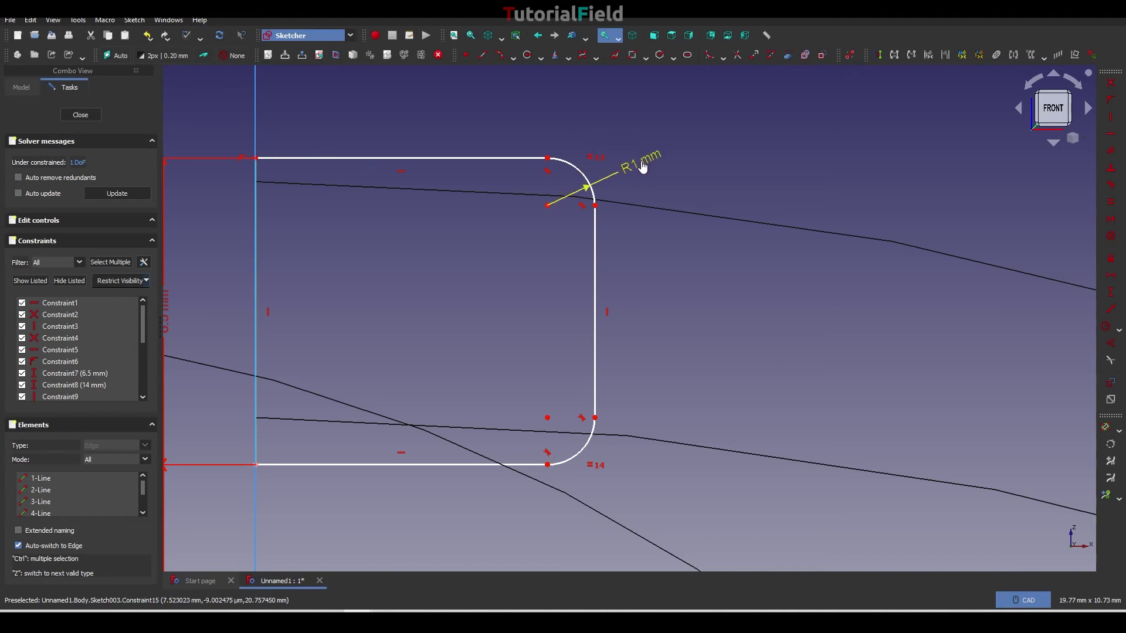
Constrain the boss profile's width to 8 mm with a horizontal distance.
left_click(643, 165)
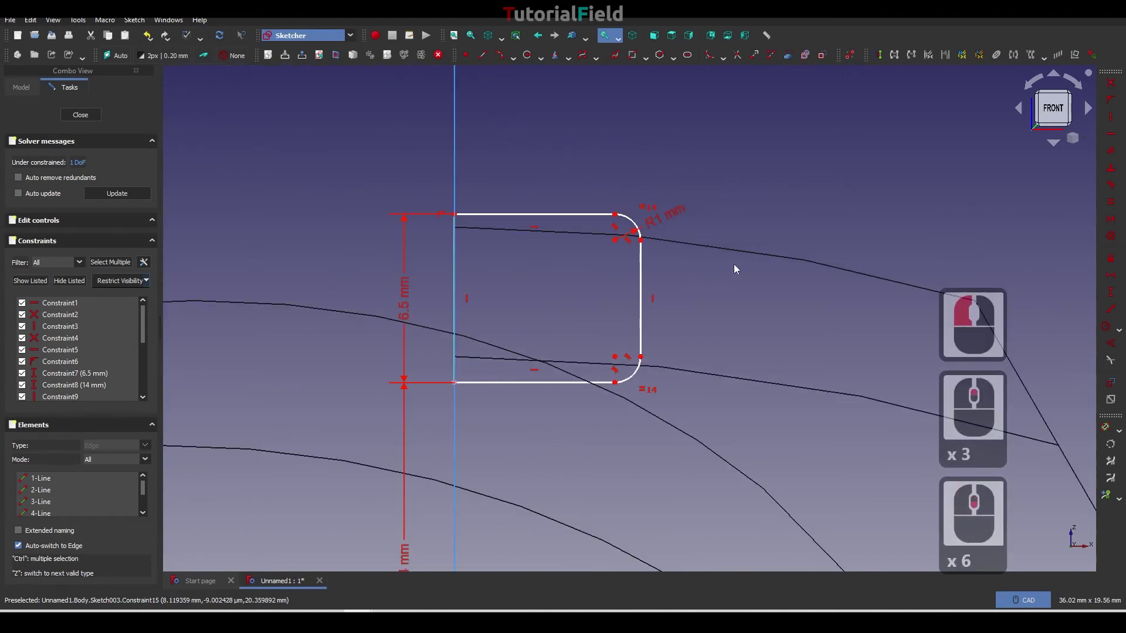
middle_click(686, 274)
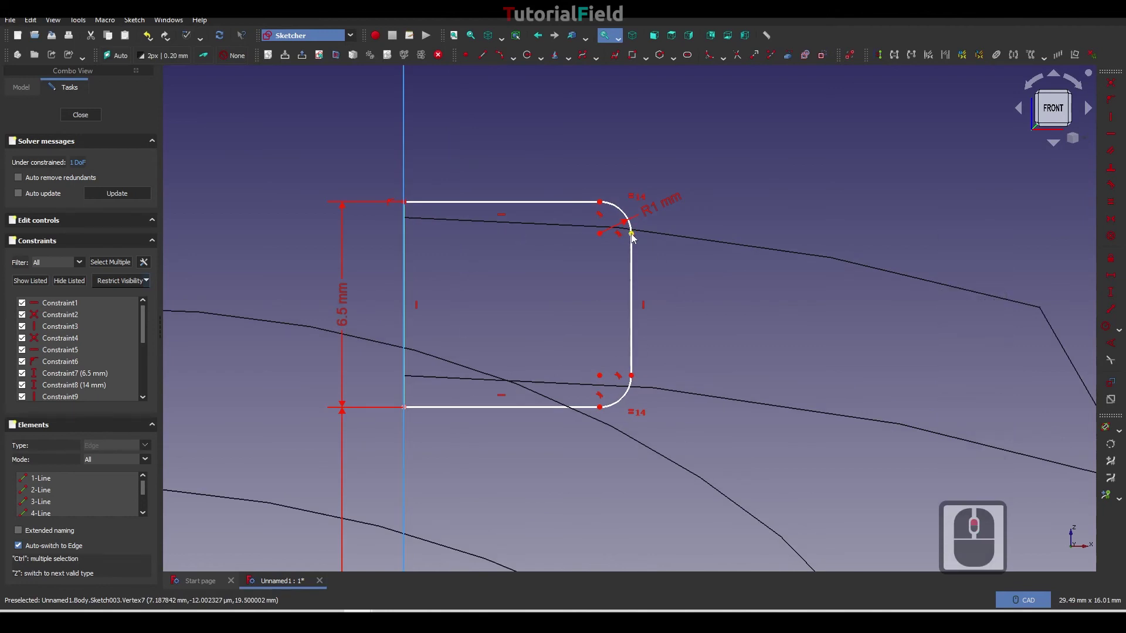
left_click(634, 237)
left_click(408, 207)
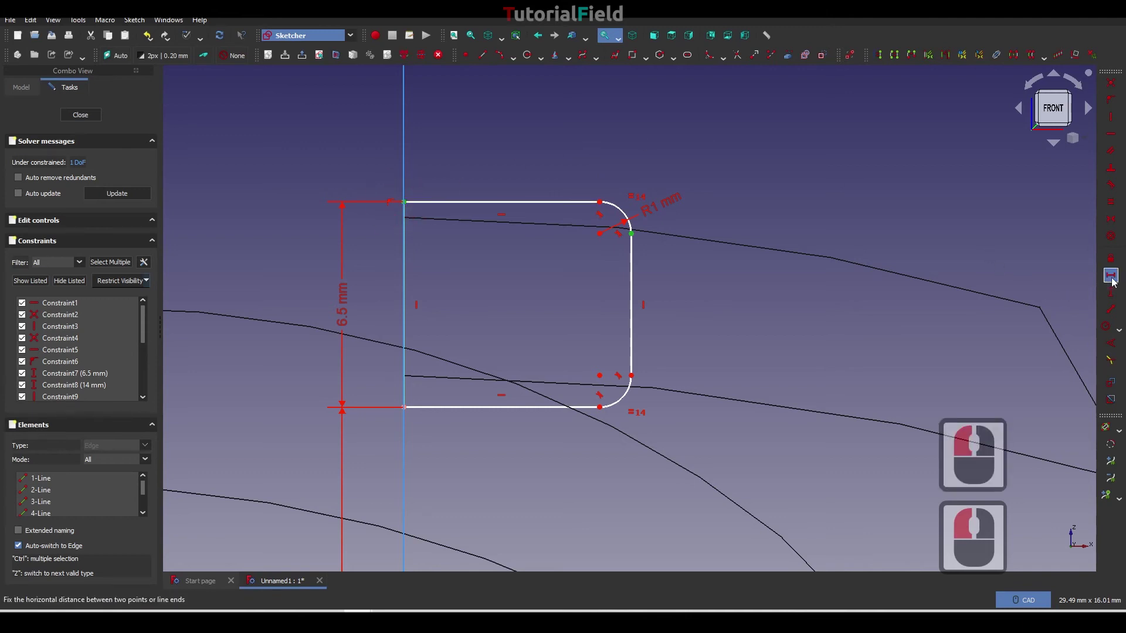
left_click(1116, 281)
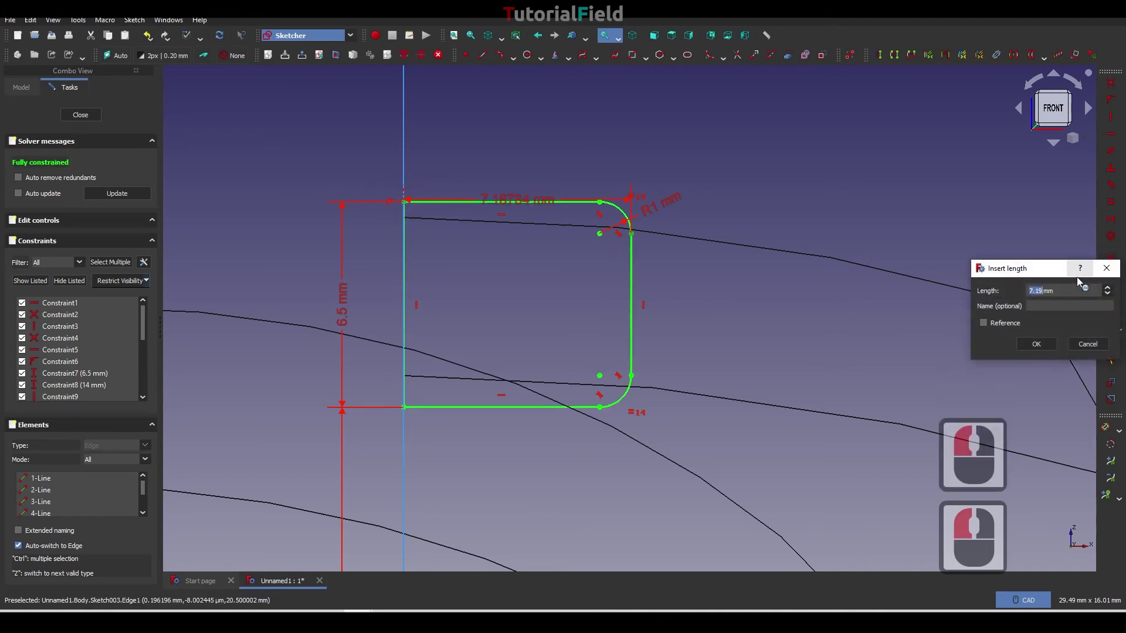
key("8")
key("Return")
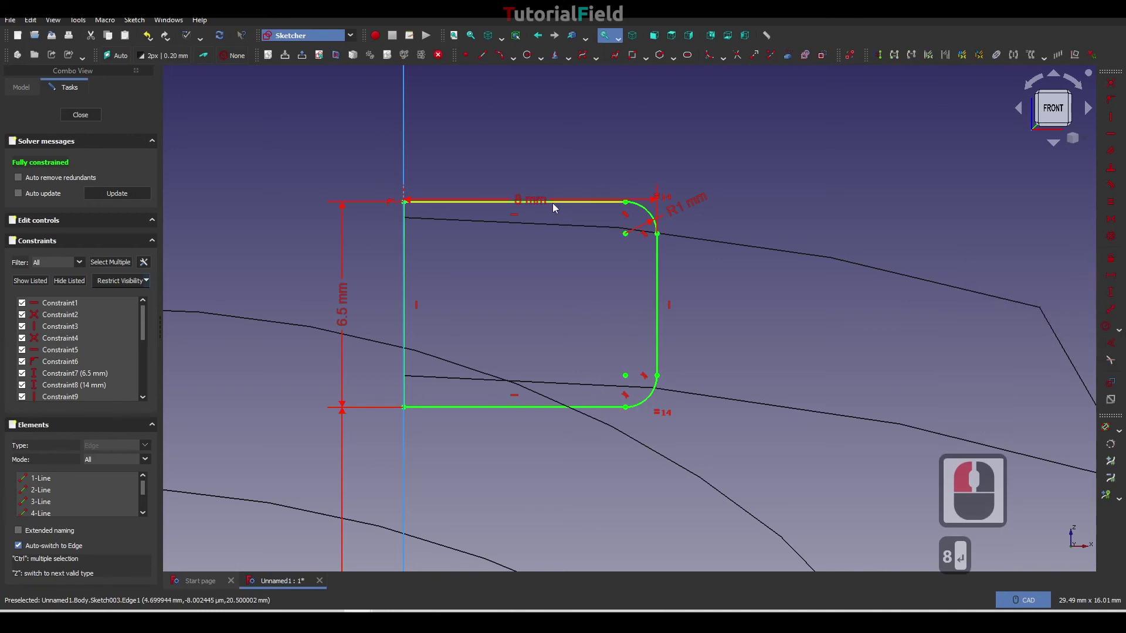
left_click(549, 166)
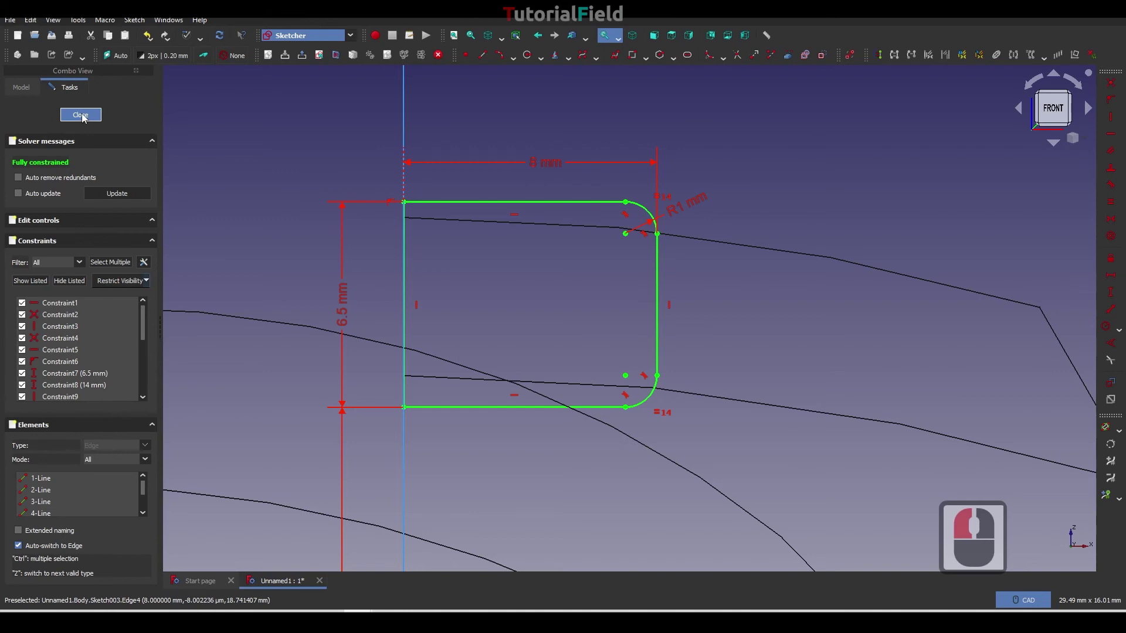
Close the fully constrained sketch and start a 360° revolution of the boss profile.
left_click(86, 117)
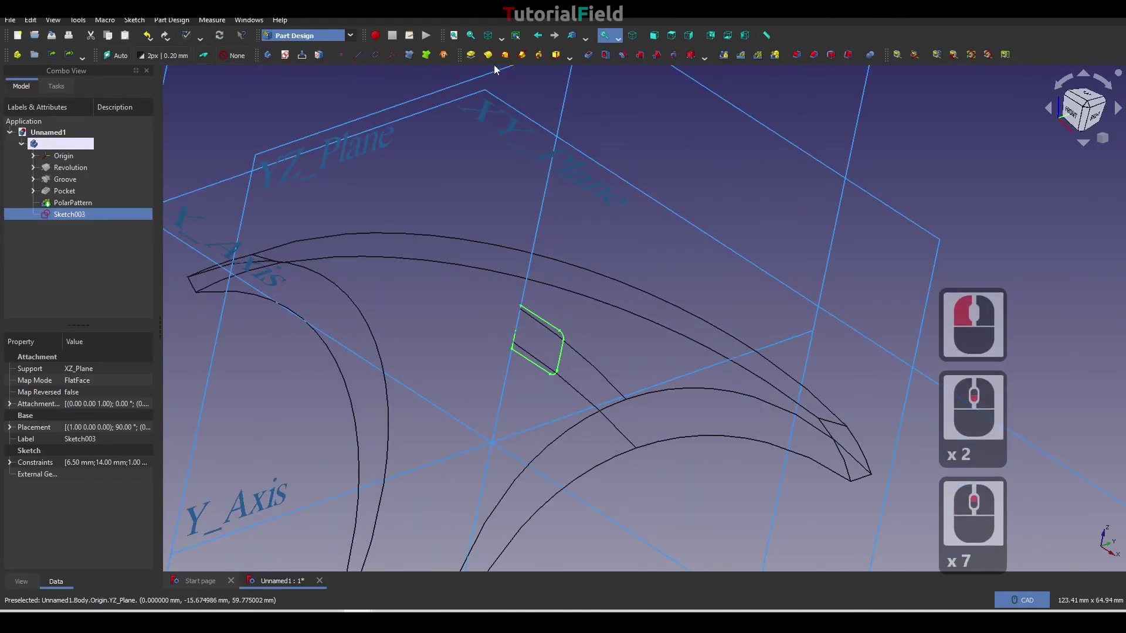
left_click(505, 41)
left_click(503, 53)
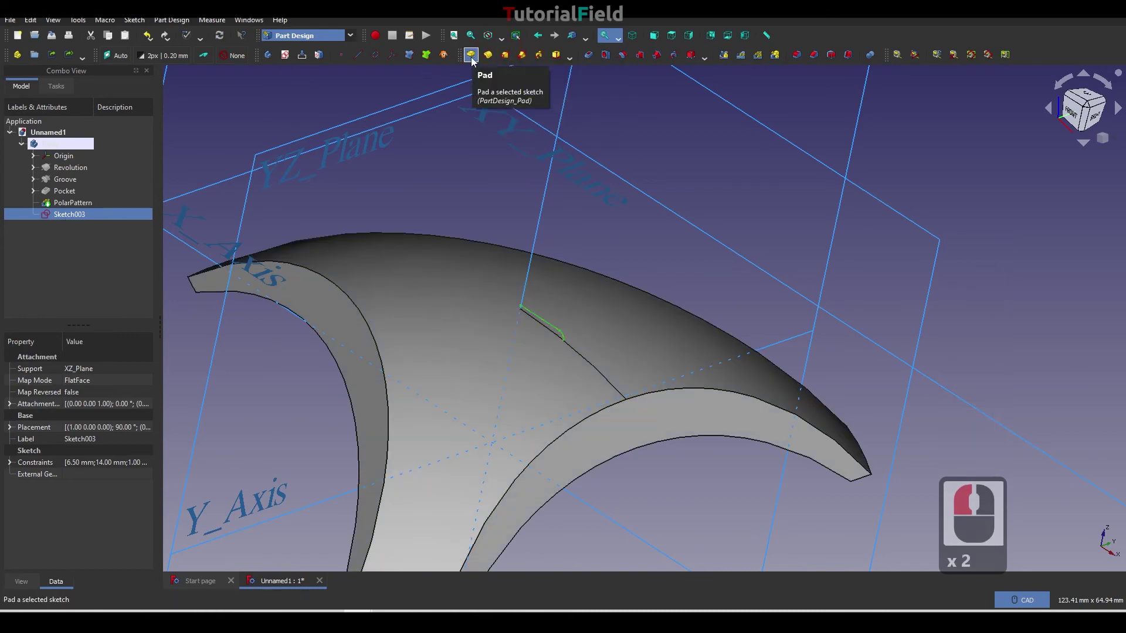
left_click(488, 60)
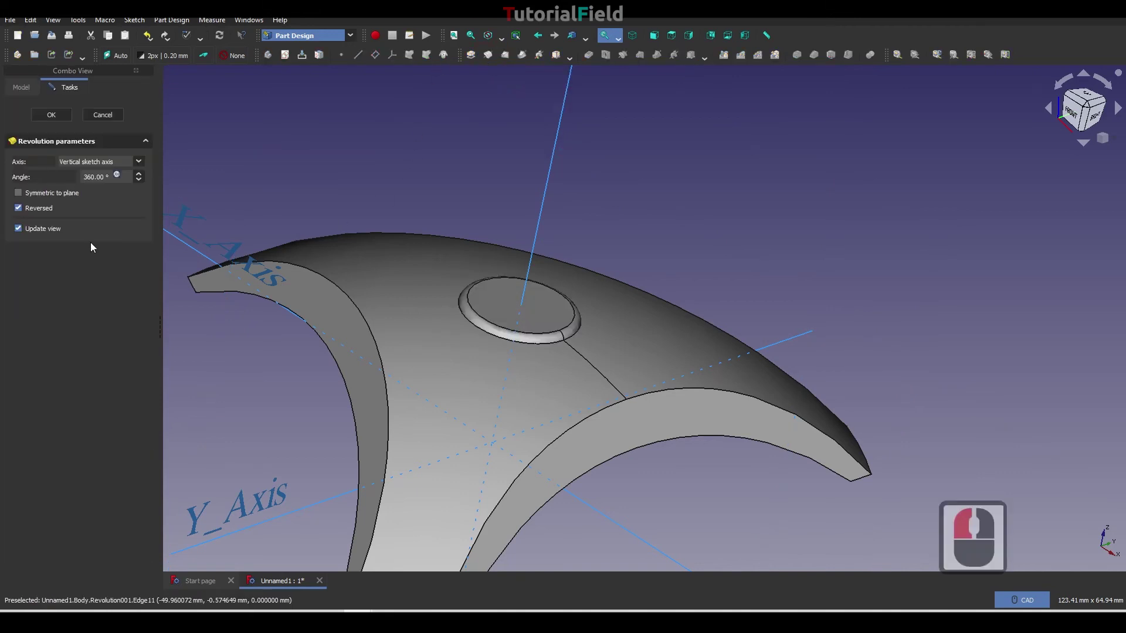
Accept the boss revolution and switch the model display to wireframe.
left_click(57, 121)
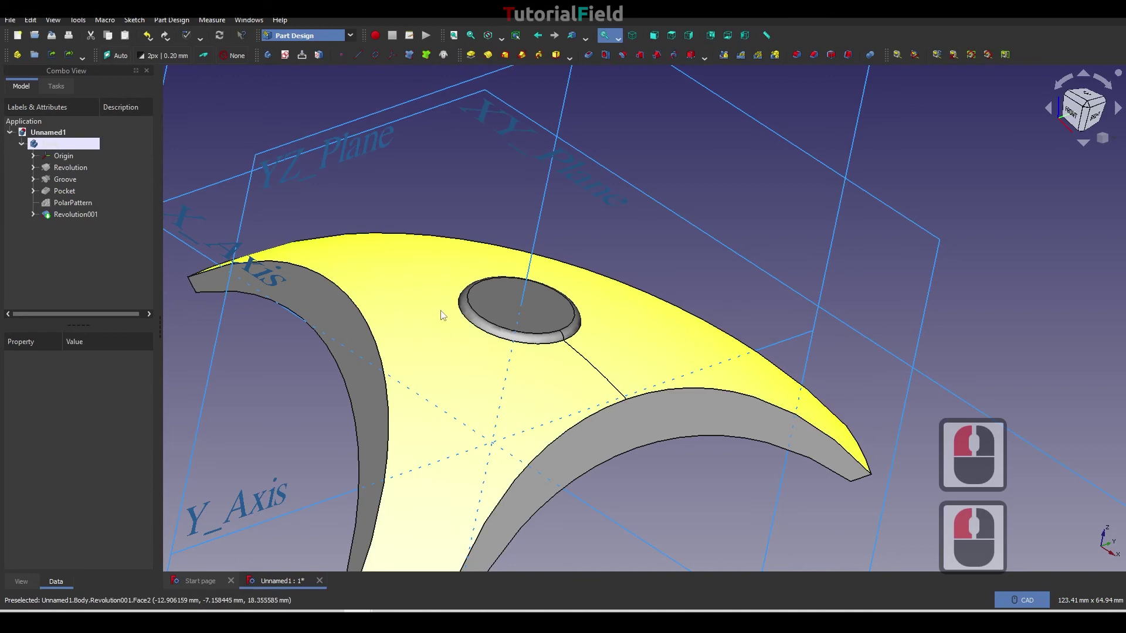
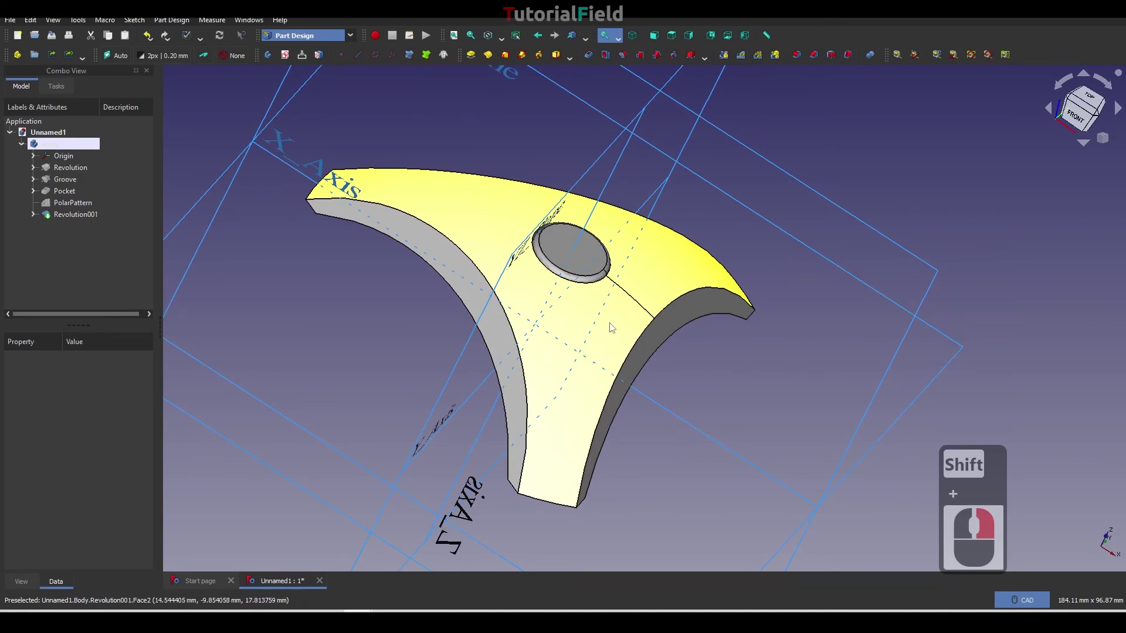
left_click(502, 43)
left_click(506, 87)
right_click(550, 313)
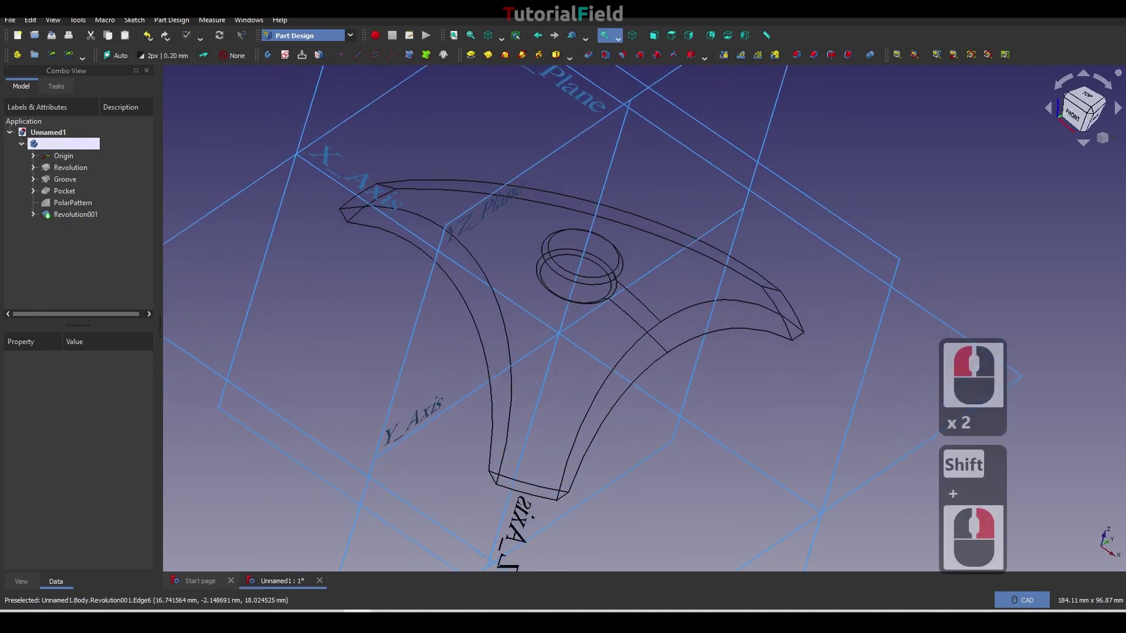
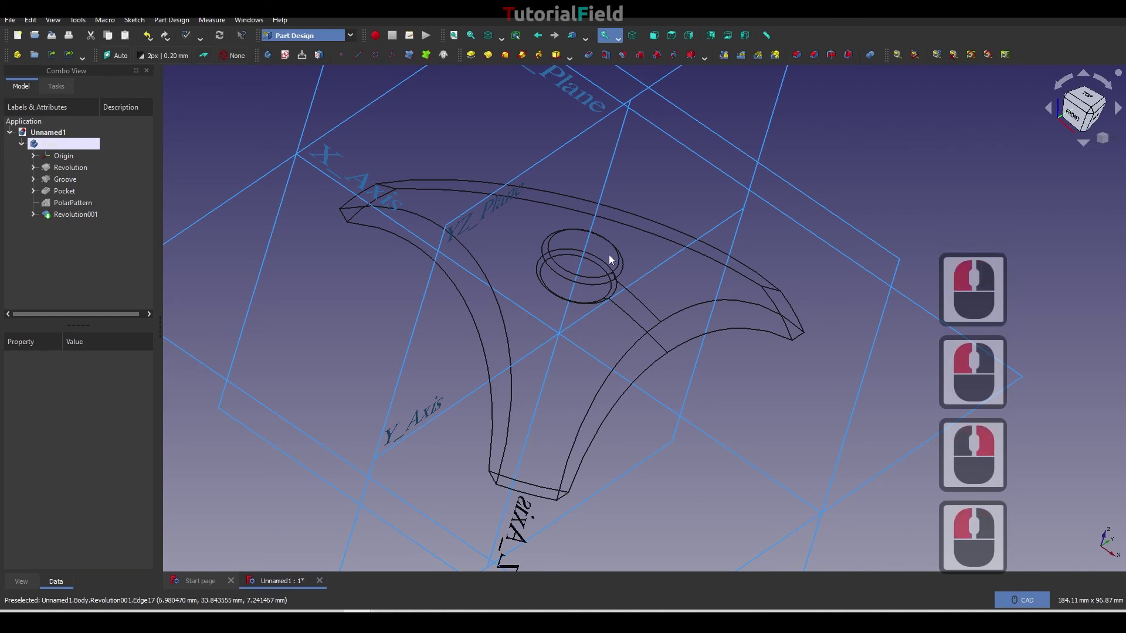
left_click(107, 259)
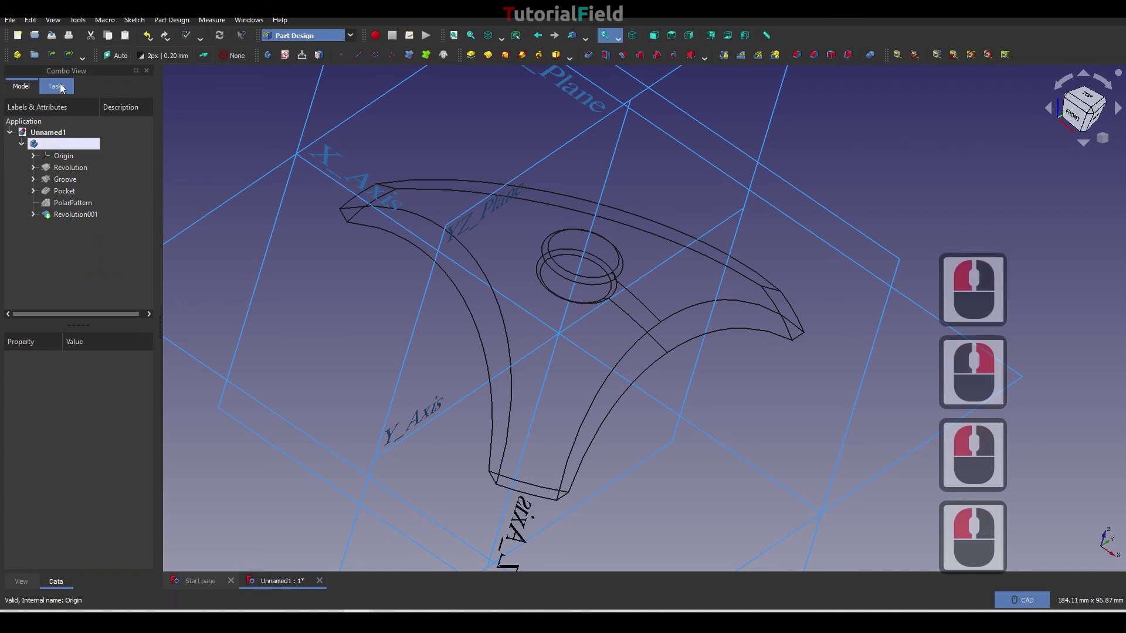
Start a new sketch and choose the XY_Plane as its support.
left_click(291, 66)
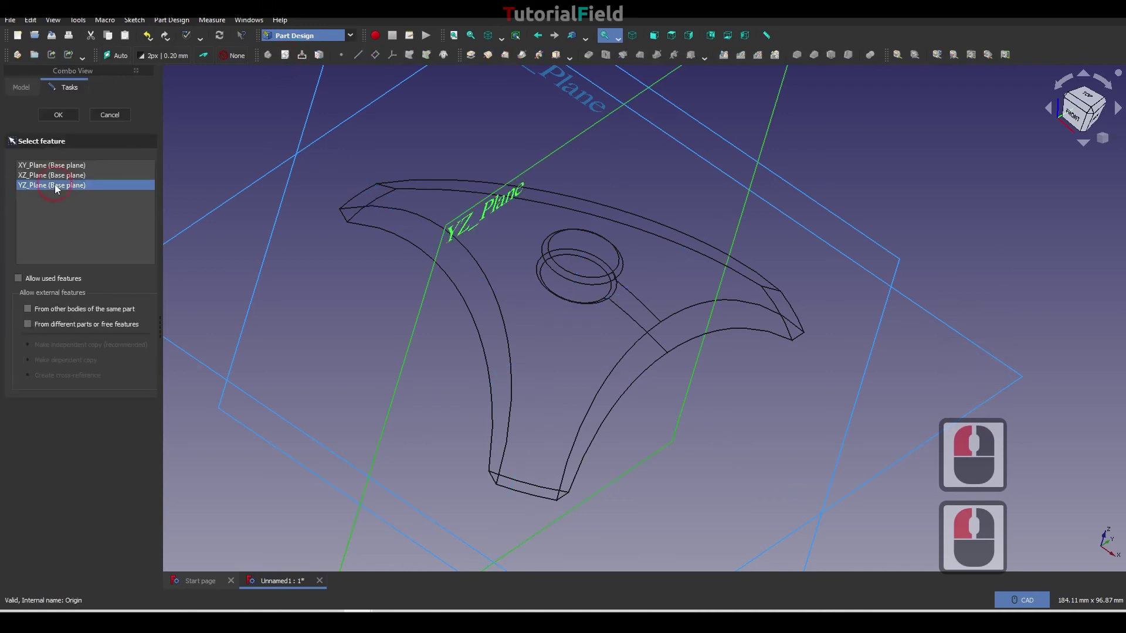
left_click(54, 167)
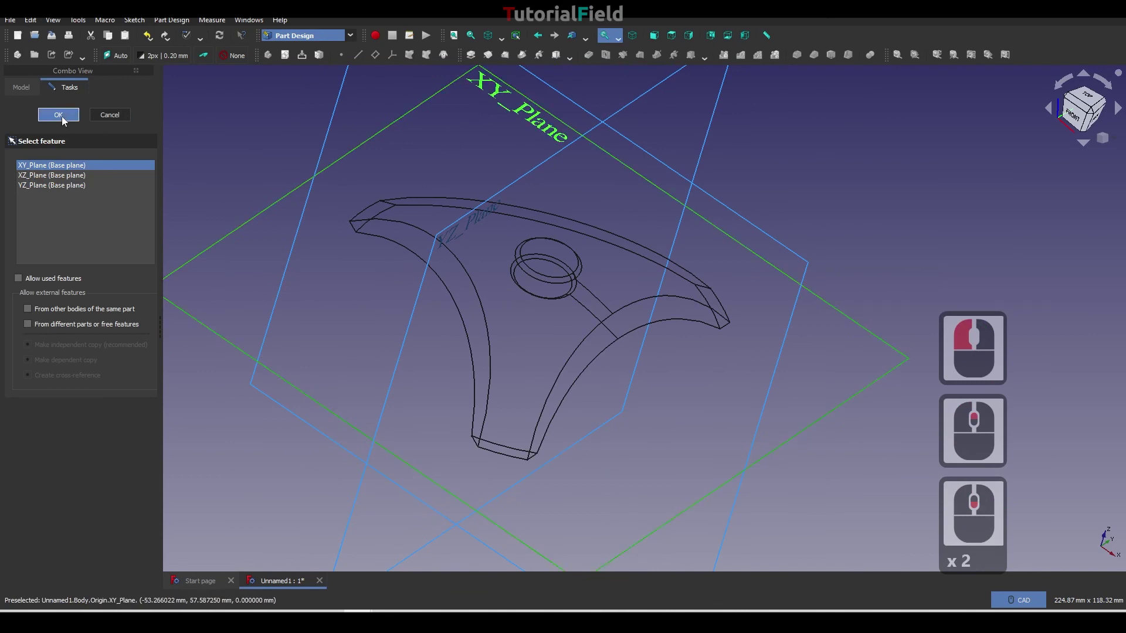
Draw a circle at the origin, constrain its diameter to 6 mm and close the sketch.
left_click(66, 120)
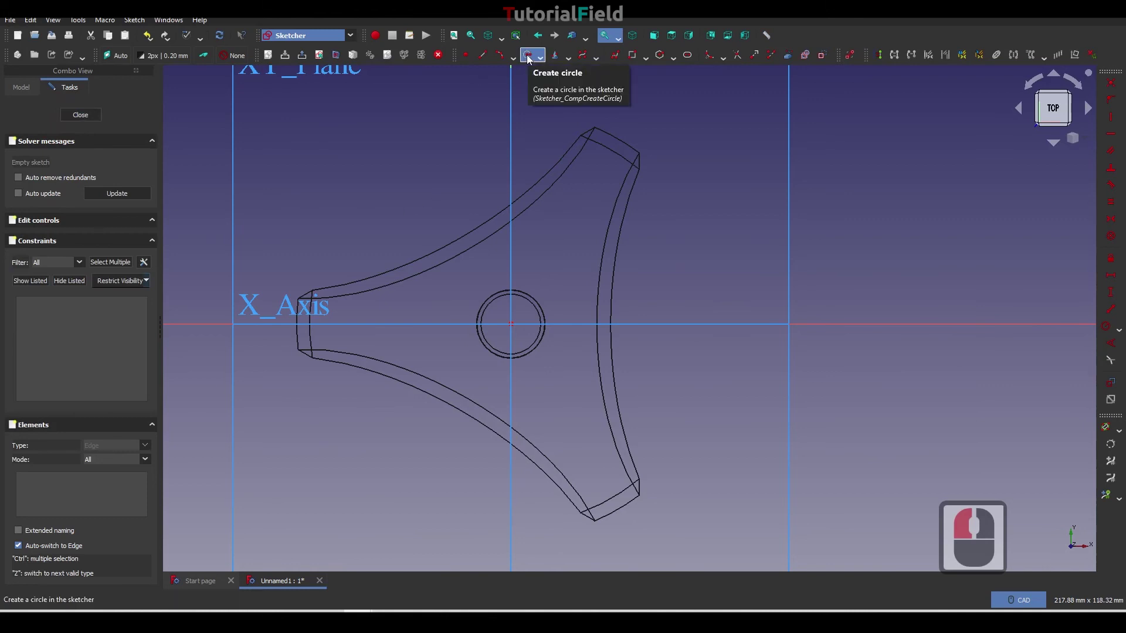
left_click(531, 58)
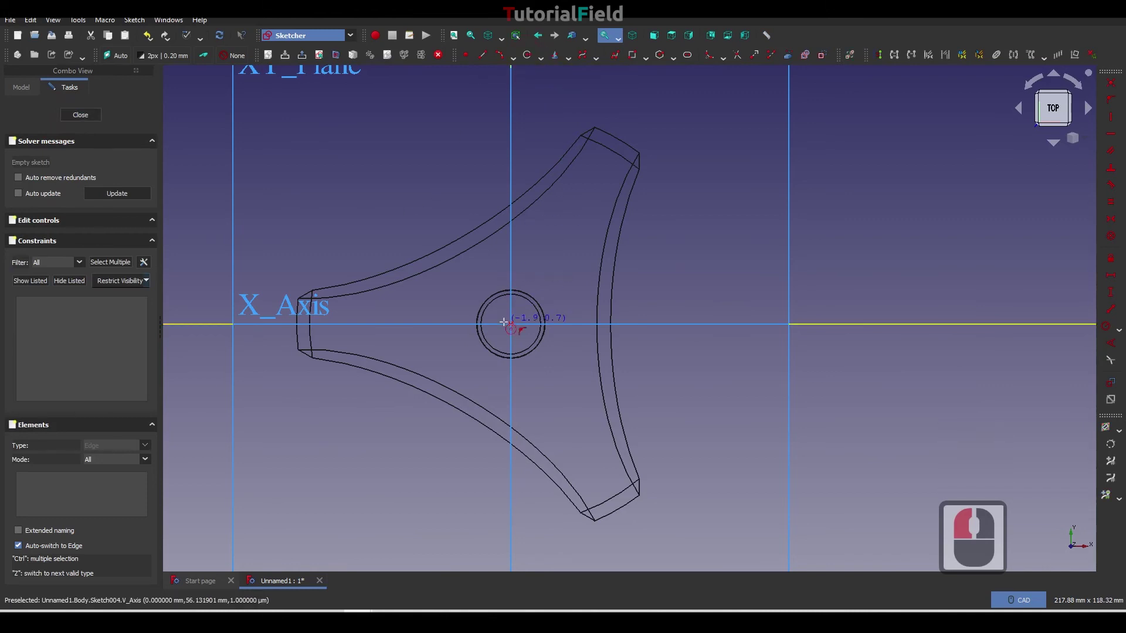
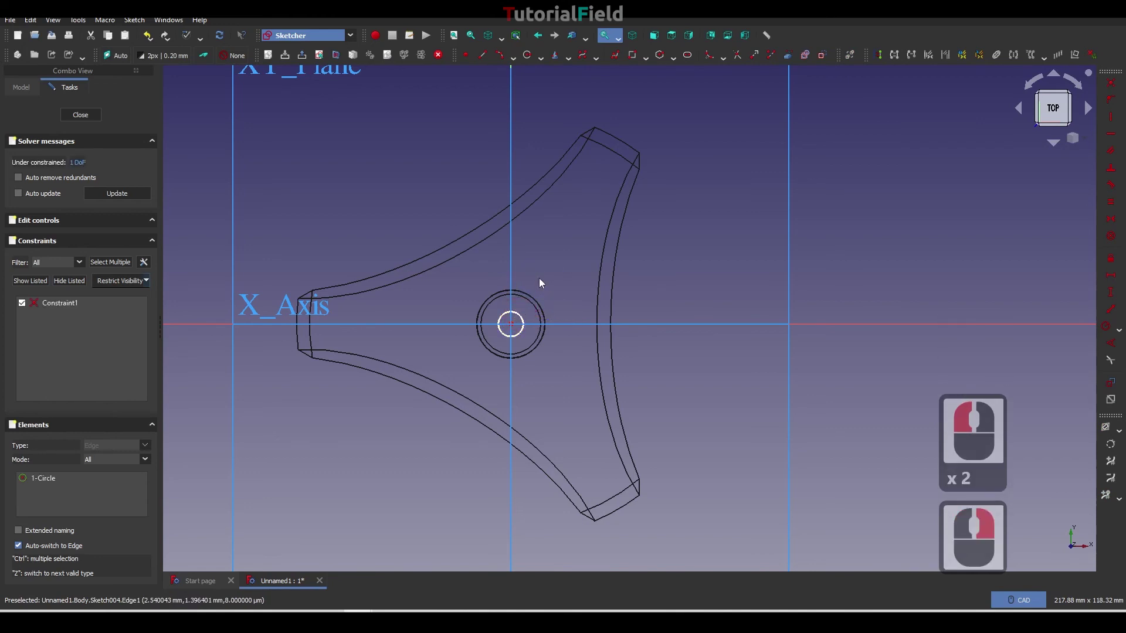
left_click(519, 317)
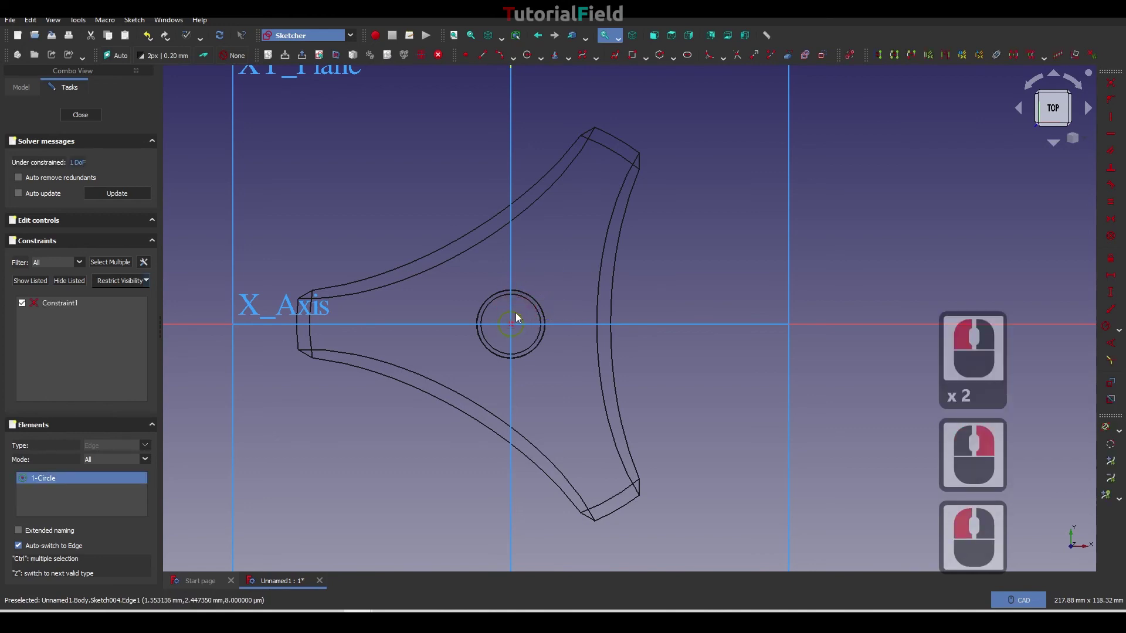
left_click(1122, 331)
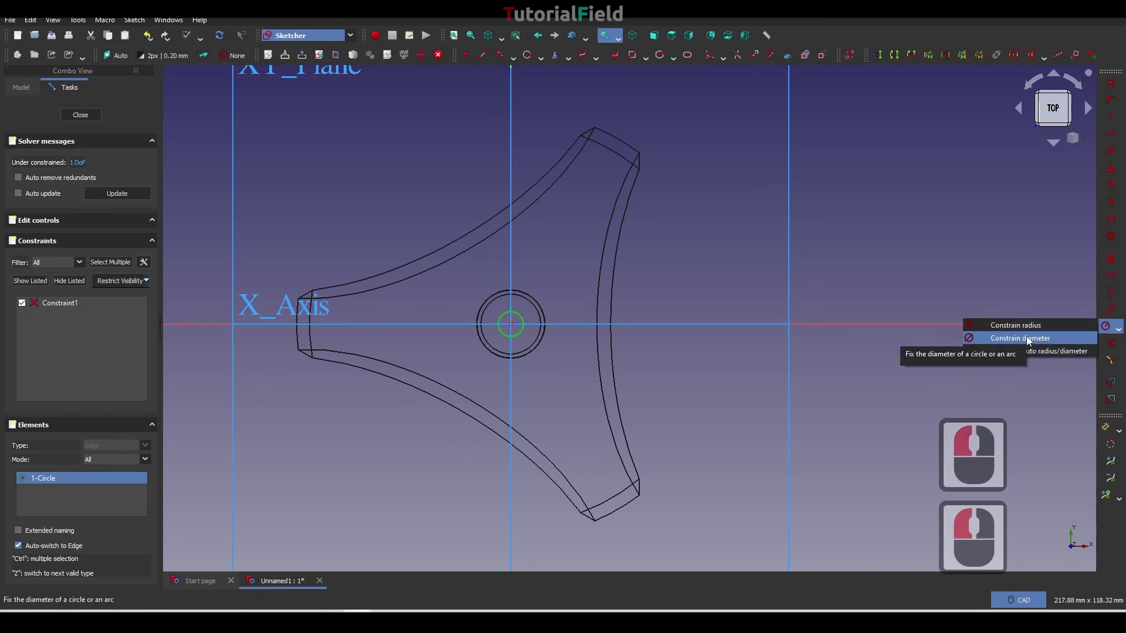
left_click(1031, 341)
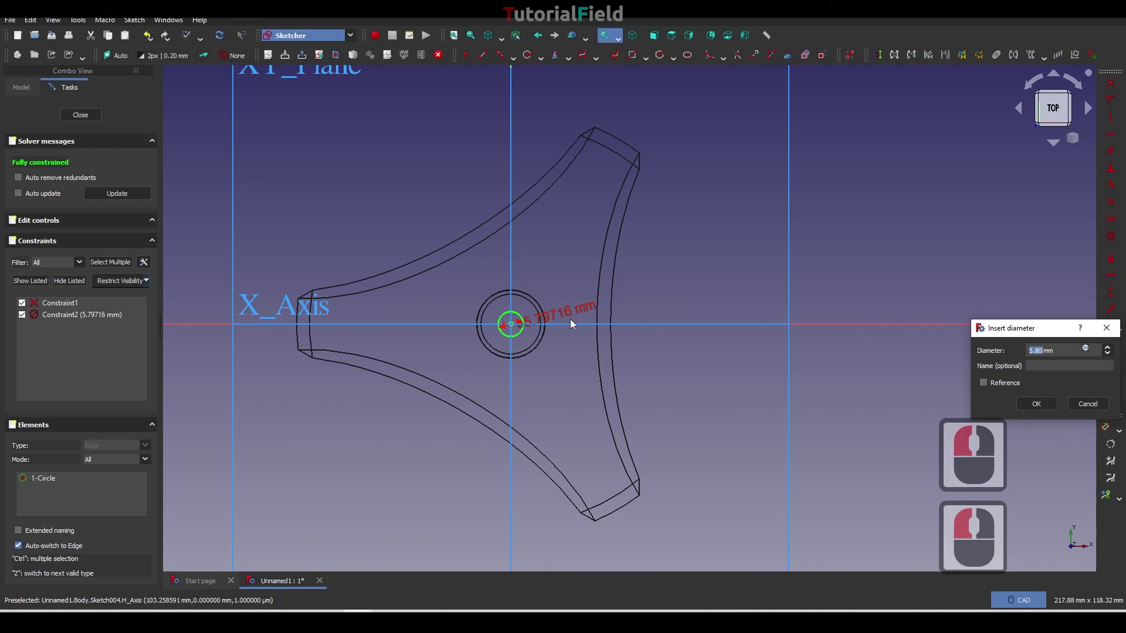
key("6")
key("Return")
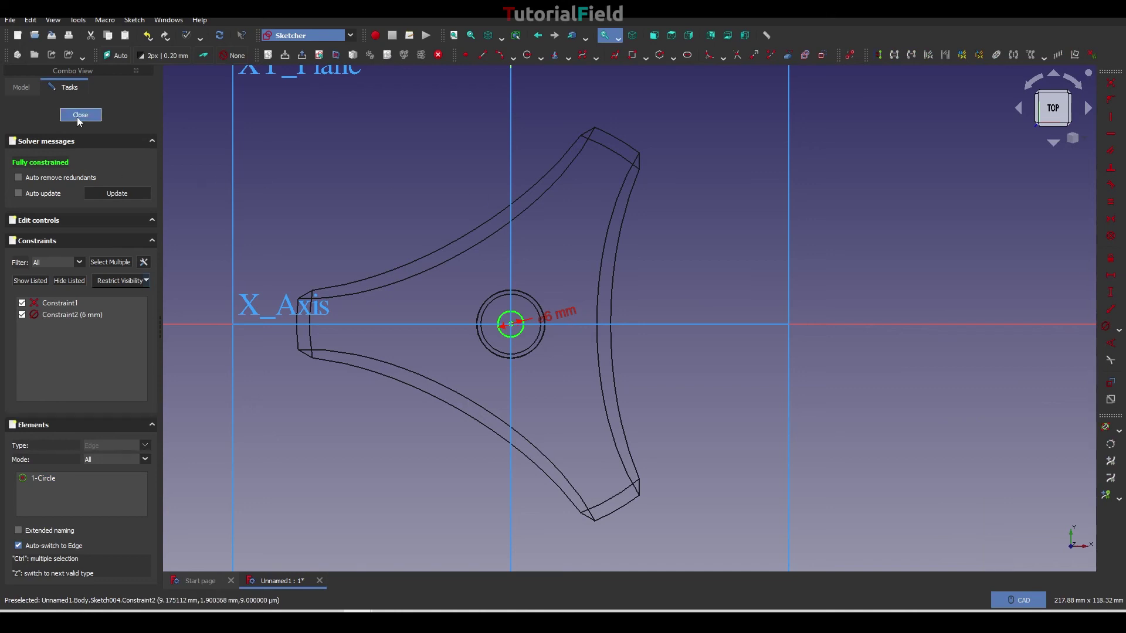
left_click(81, 120)
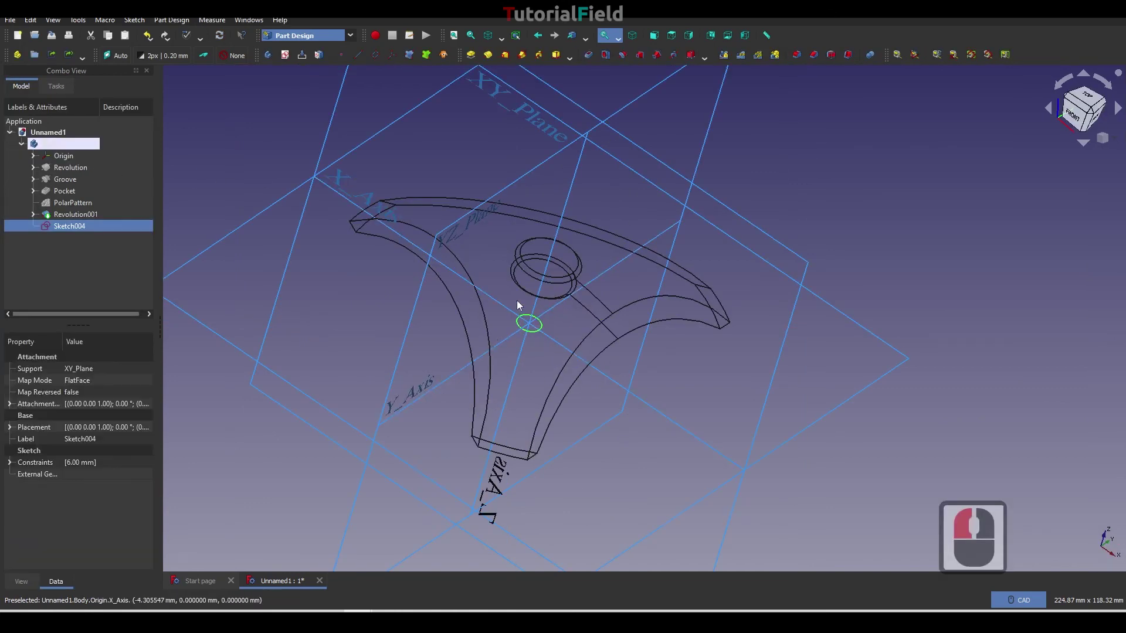
Cut a reversed through-all pocket from the 6 mm circle sketch into the boss.
middle_click(534, 346)
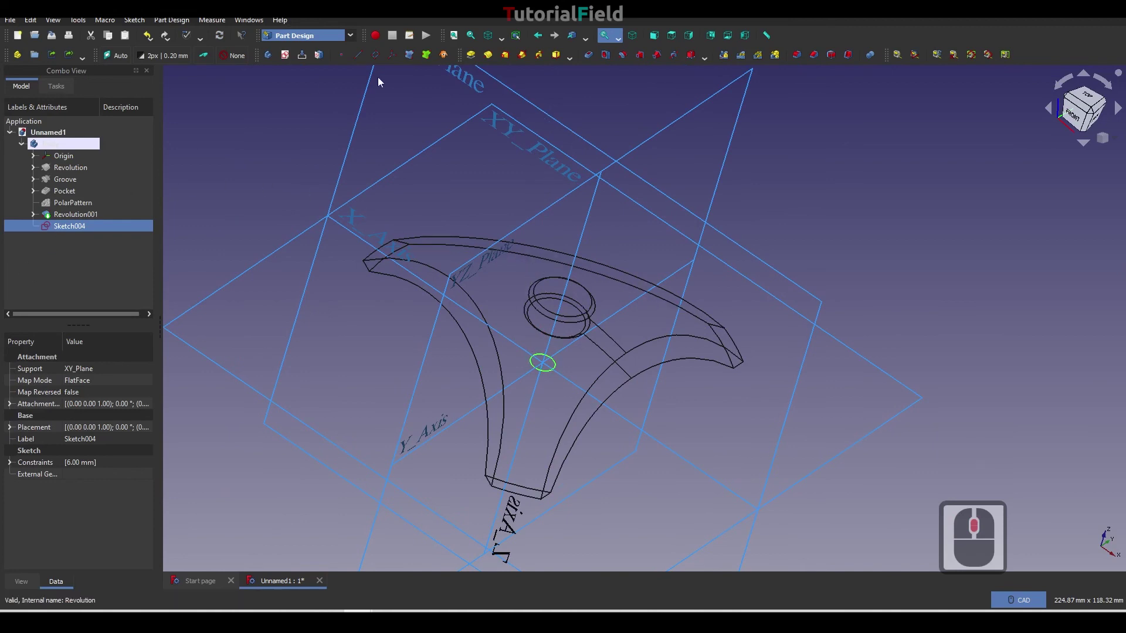
left_click(596, 60)
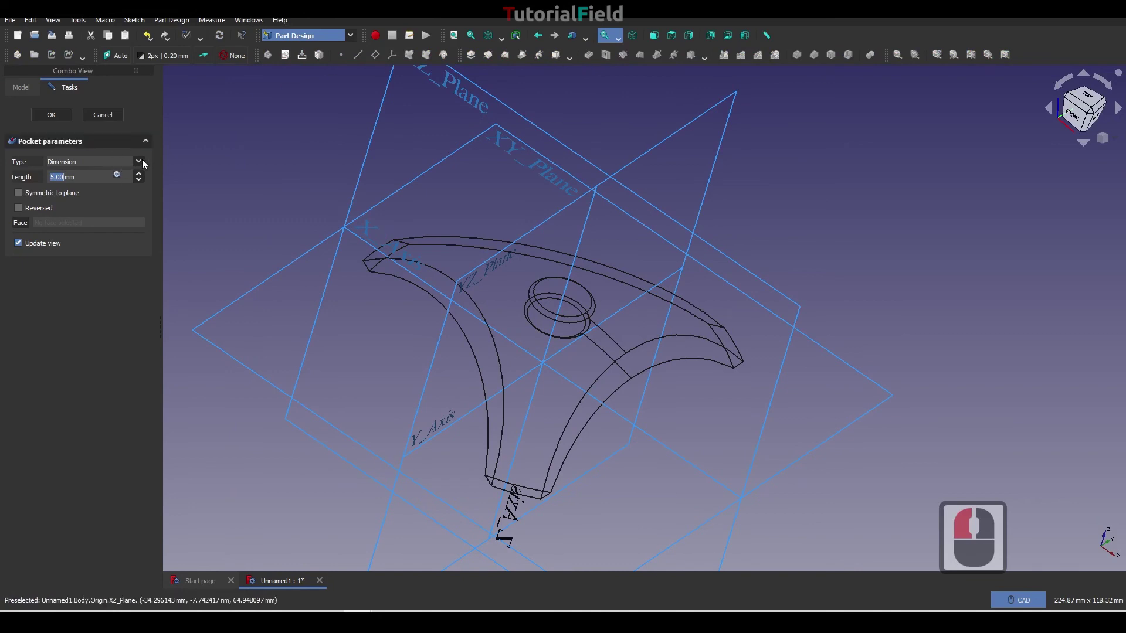
left_click(145, 163)
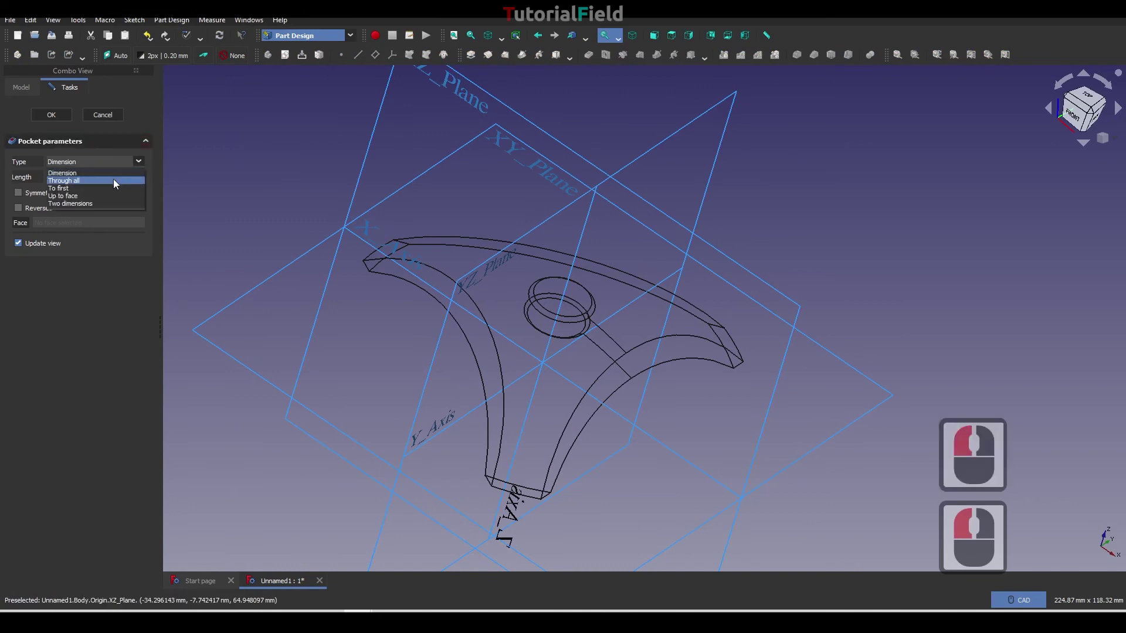
left_click(117, 183)
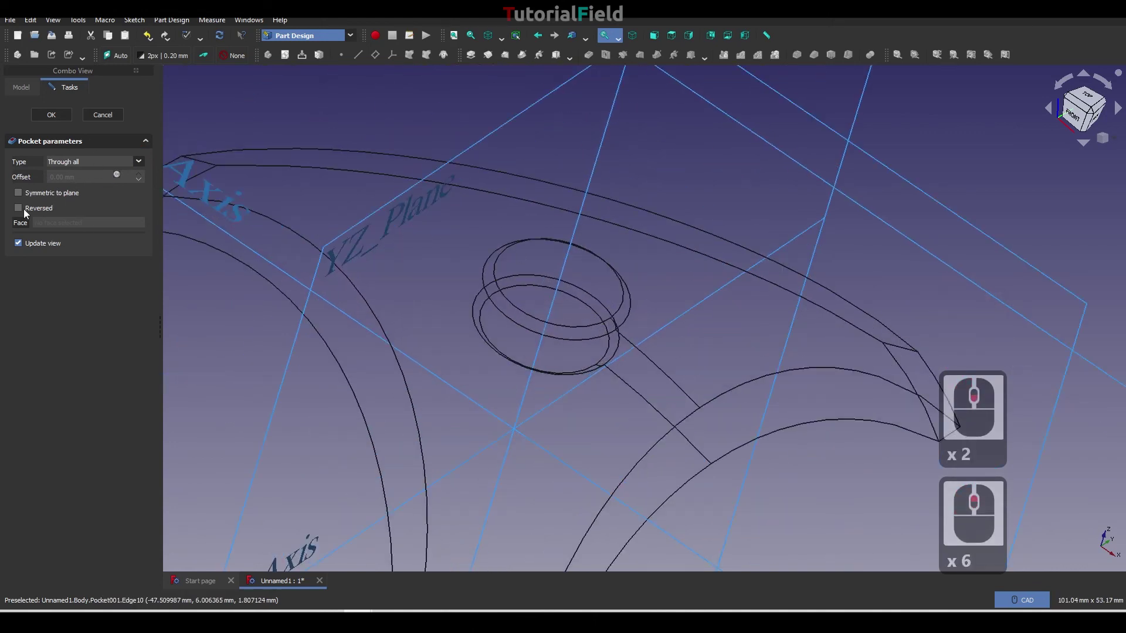
left_click(22, 213)
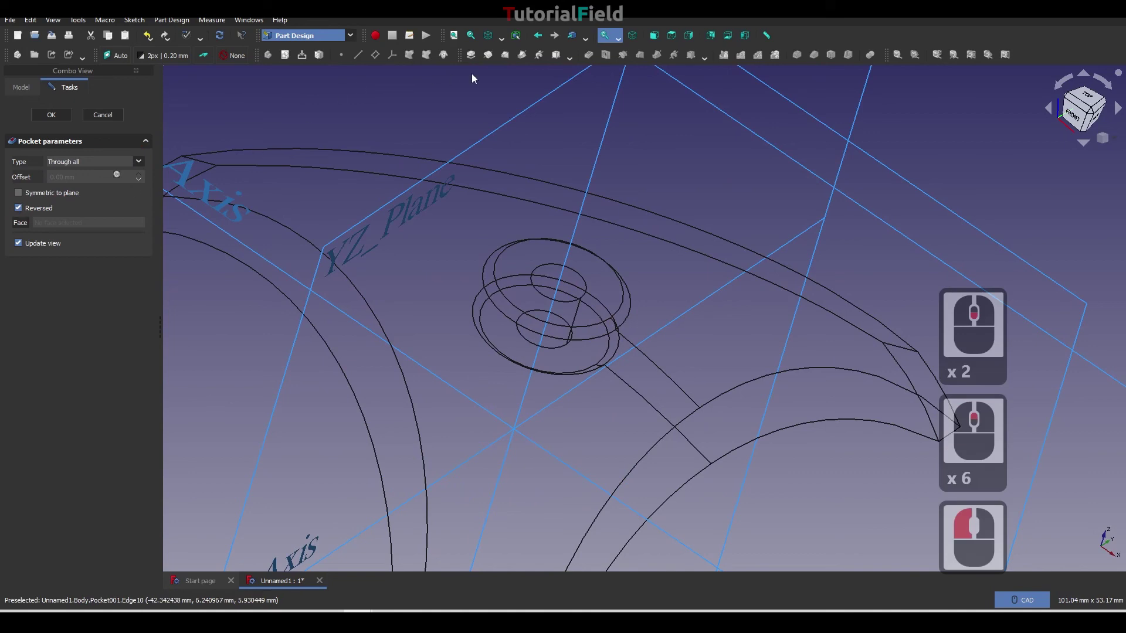
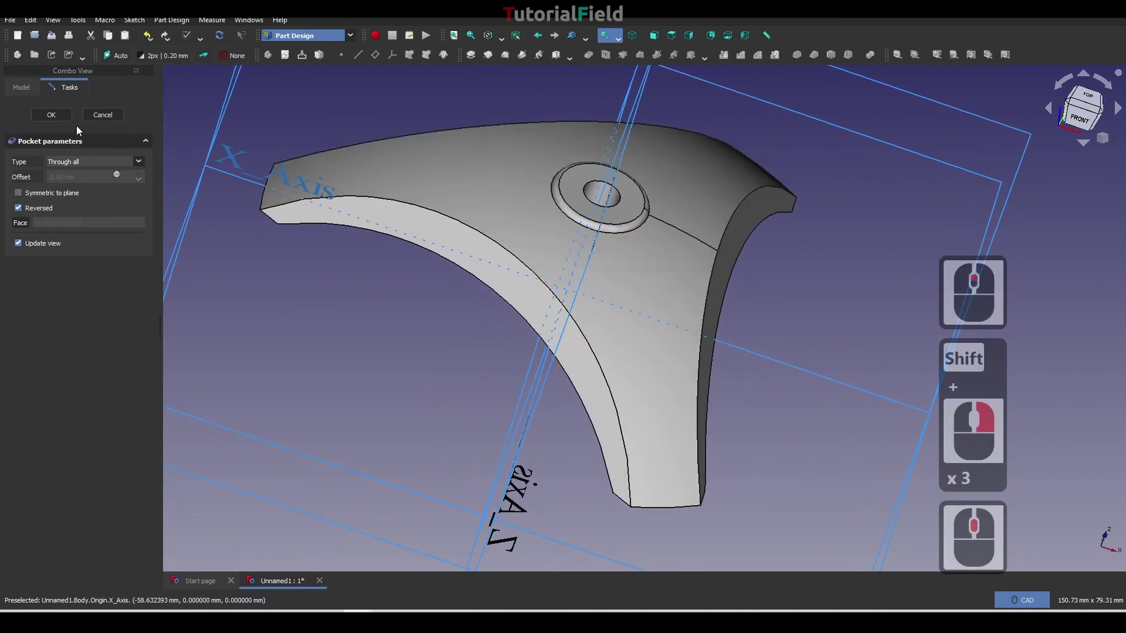
left_click(62, 118)
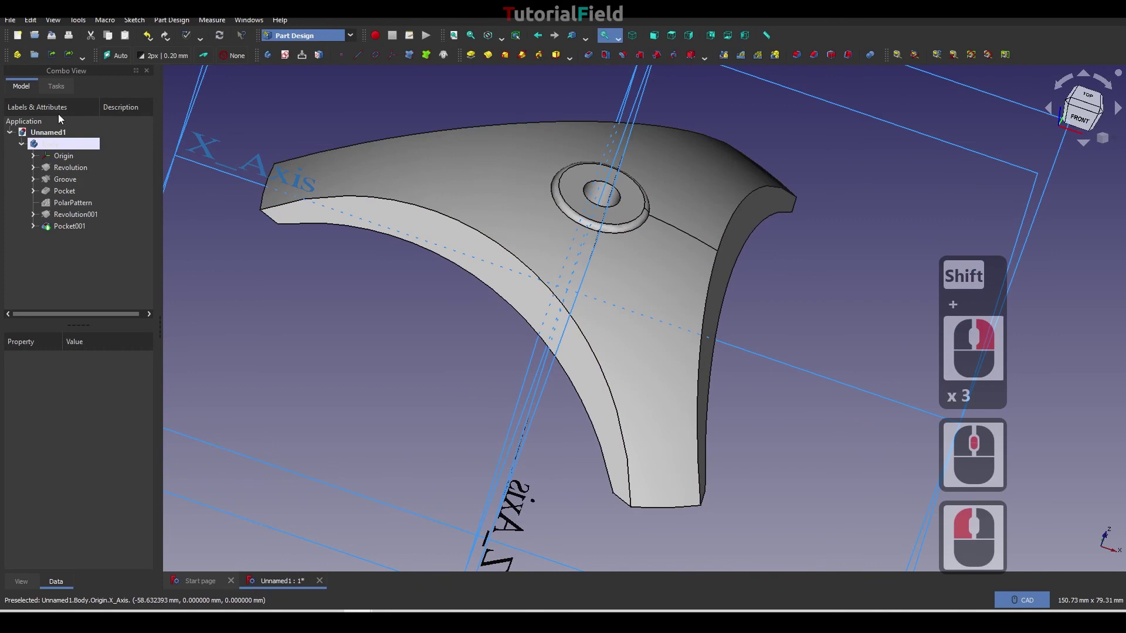
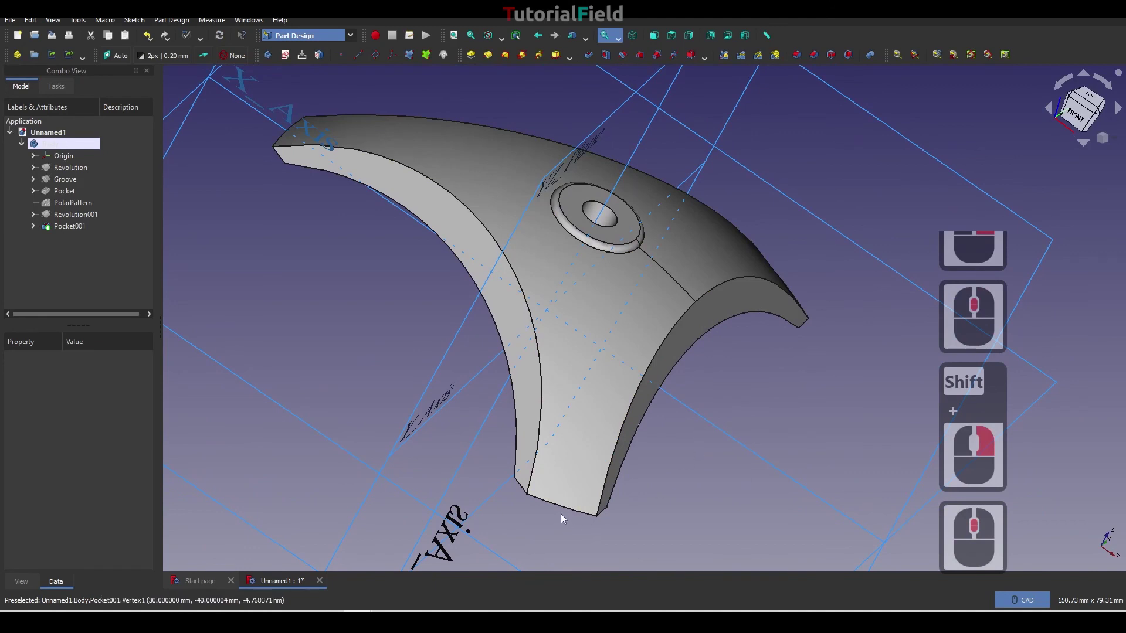
Open the Appearance settings for the Pocket001 feature.
left_click(562, 511)
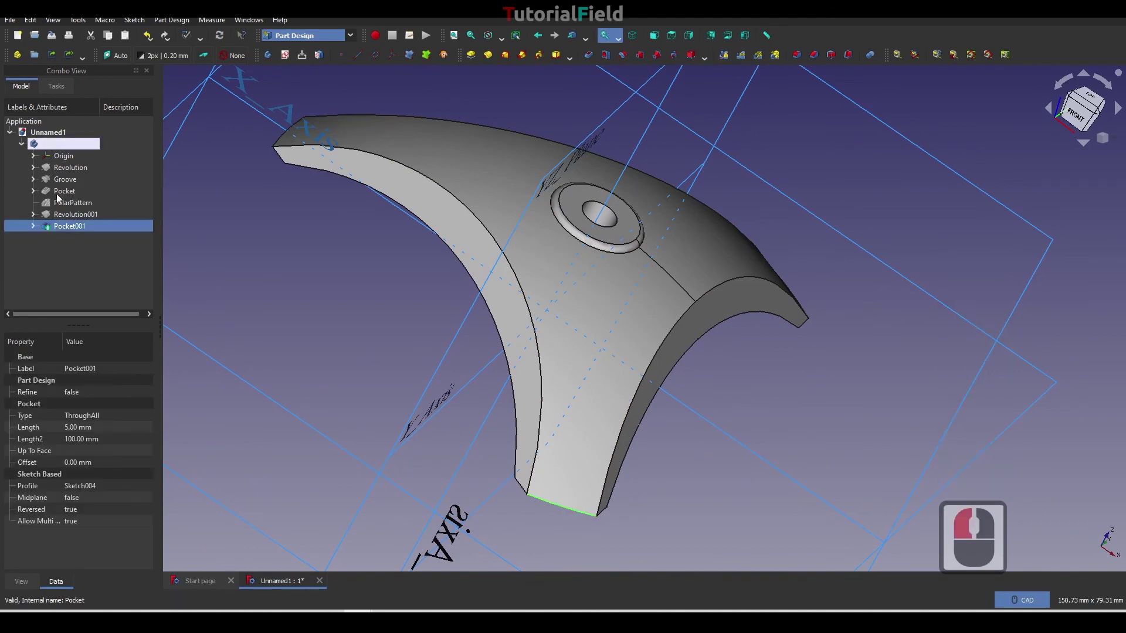
right_click(51, 146)
left_click(87, 179)
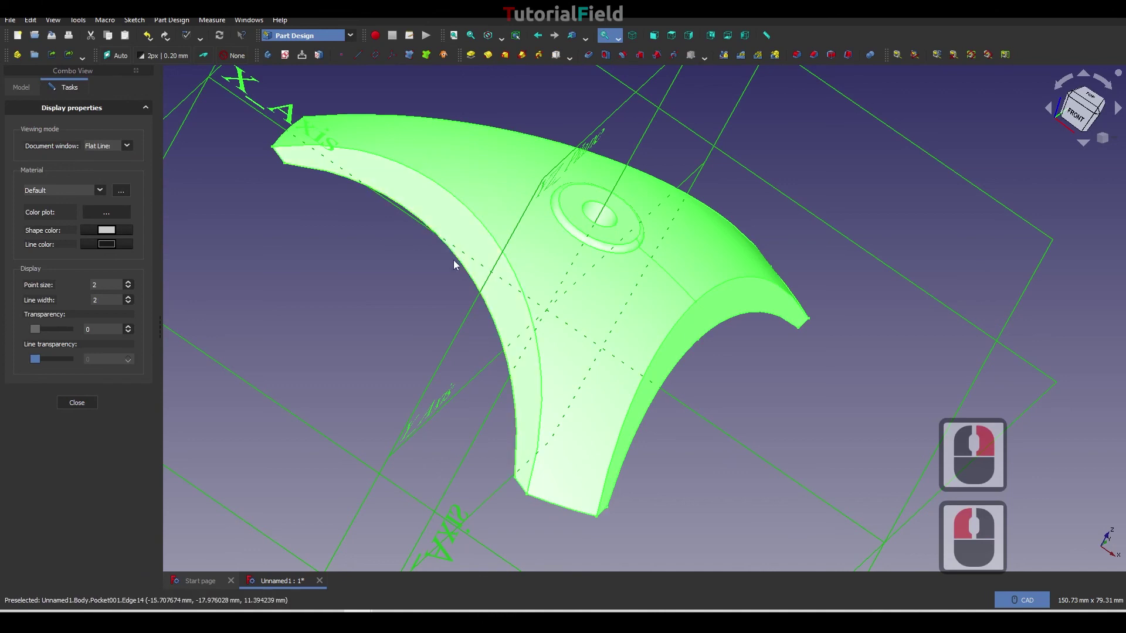
left_click(464, 268)
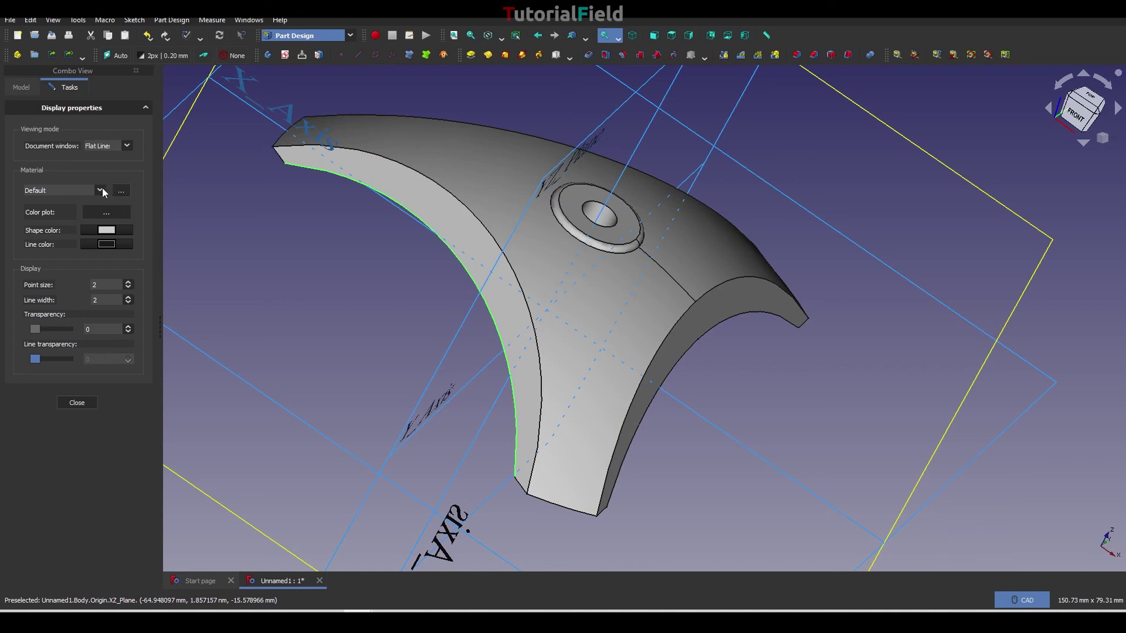
Set the part's shape colour to black via the material presets and colour chooser.
left_click(106, 191)
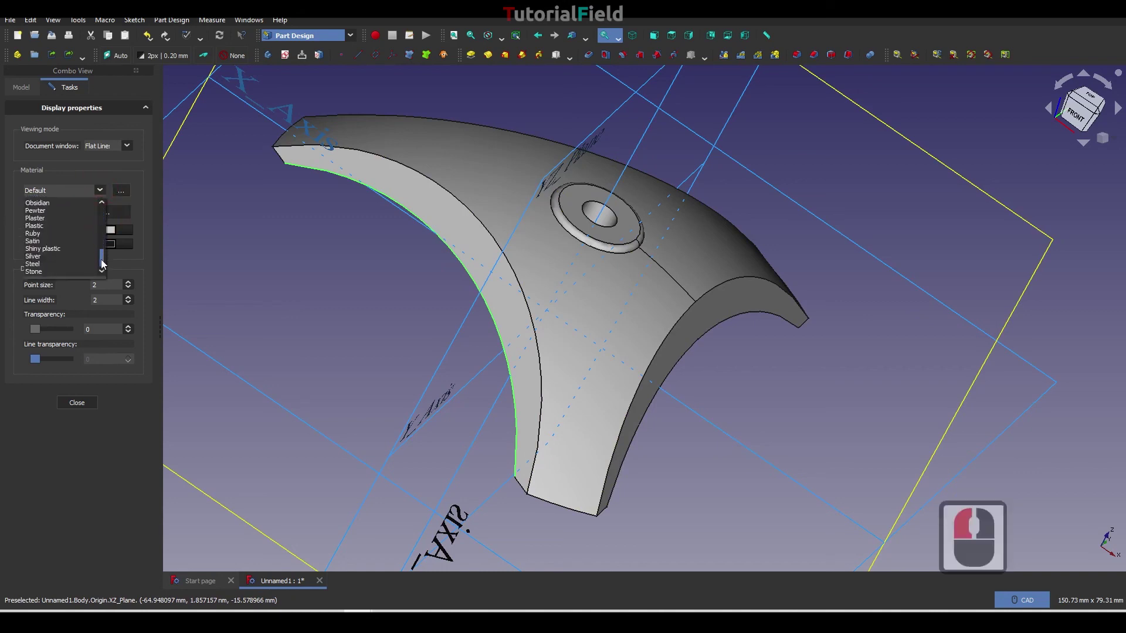
left_click(102, 208)
left_click(124, 193)
left_click(256, 239)
left_click(314, 287)
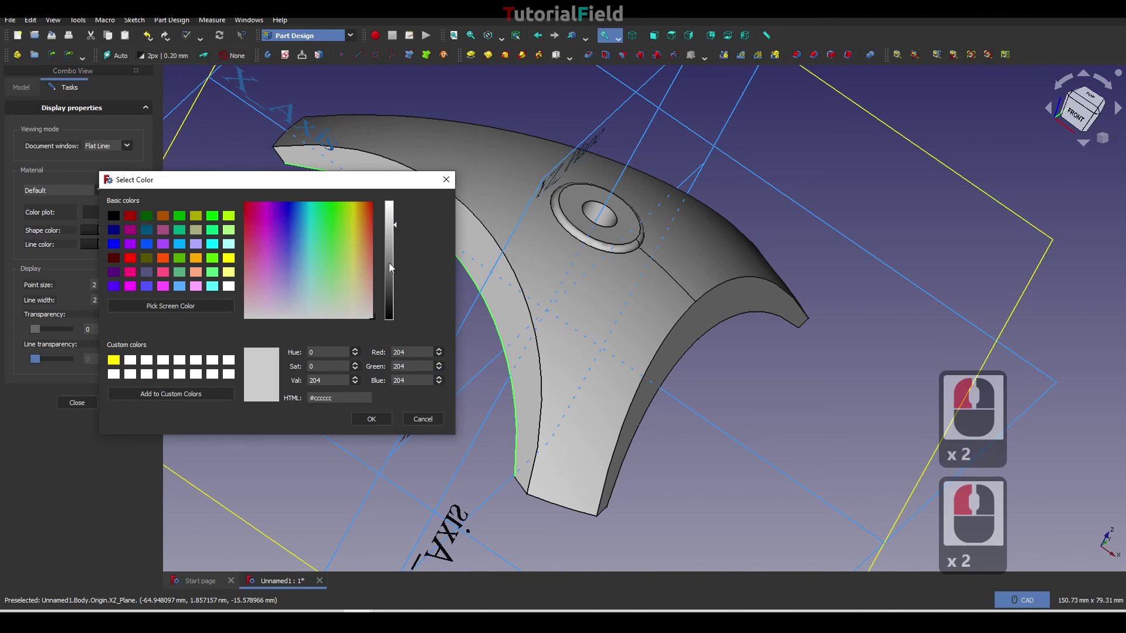
left_click(389, 306)
Set the specular highlight colour to light grey in the material properties.
left_click(386, 420)
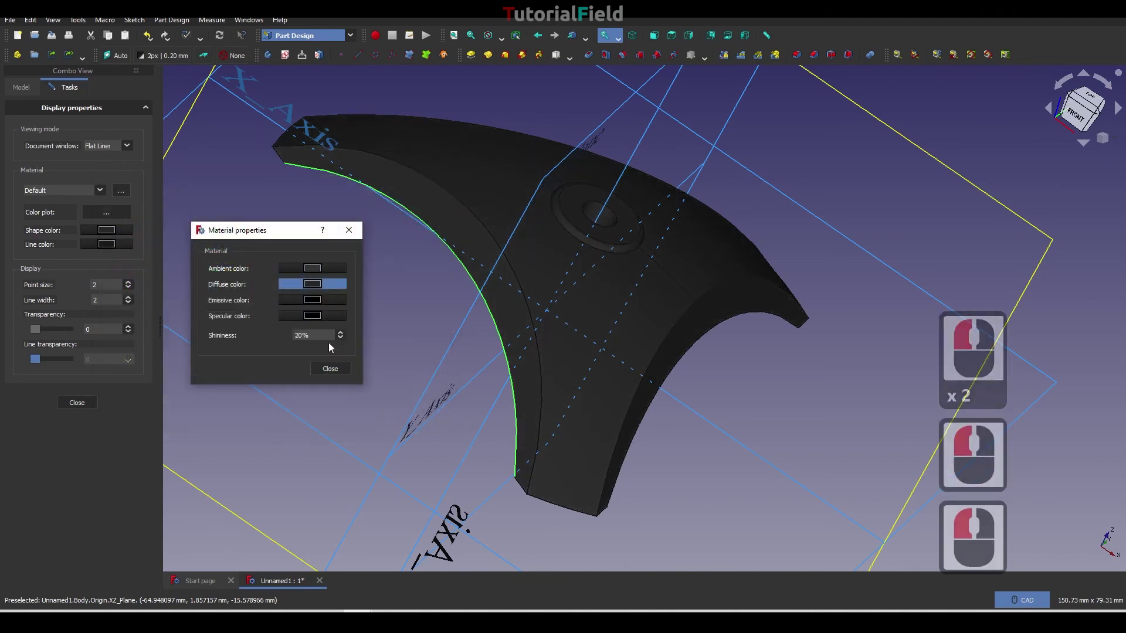
left_click(314, 324)
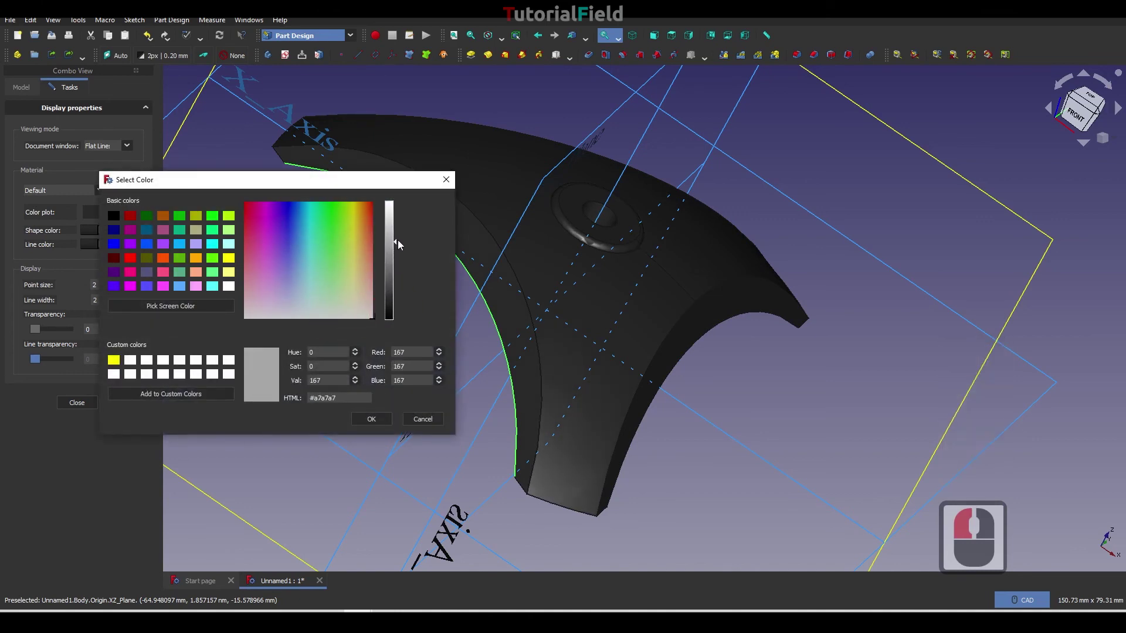
left_click(402, 276)
left_click(369, 420)
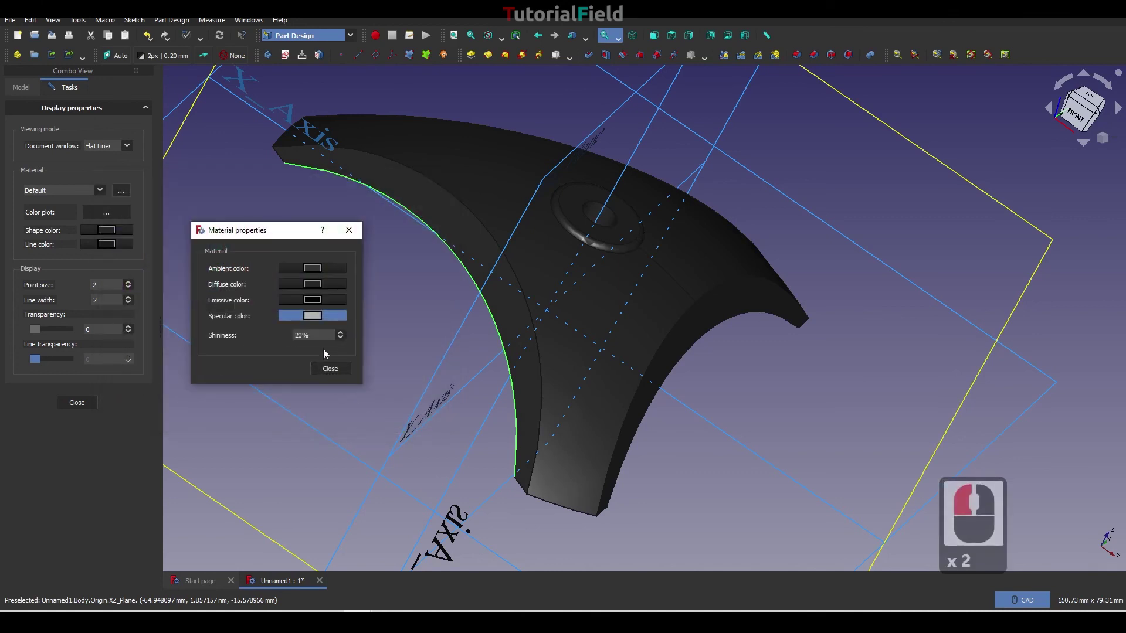
right_click(648, 315)
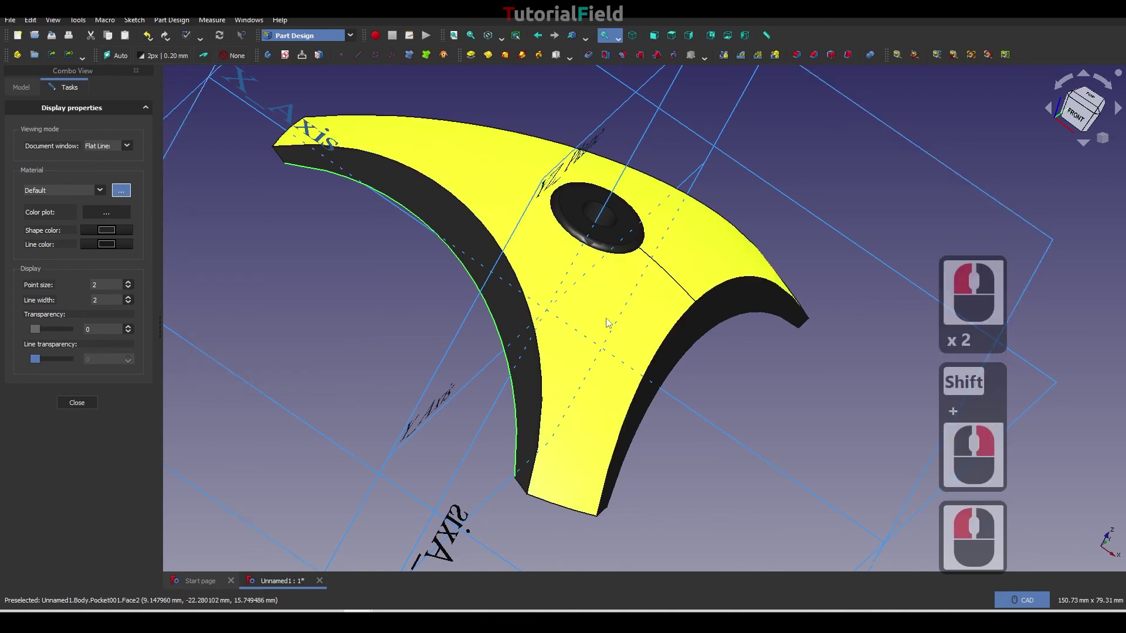
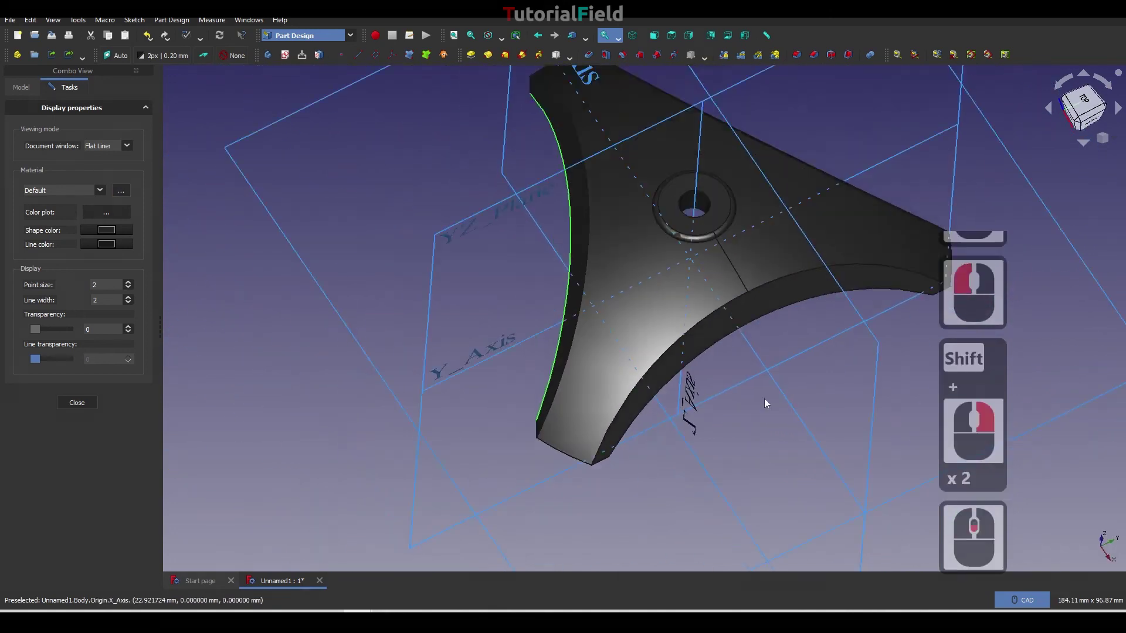
Inspect the black part from several angles and close the appearance panel.
right_click(680, 499)
right_click(686, 509)
right_click(686, 511)
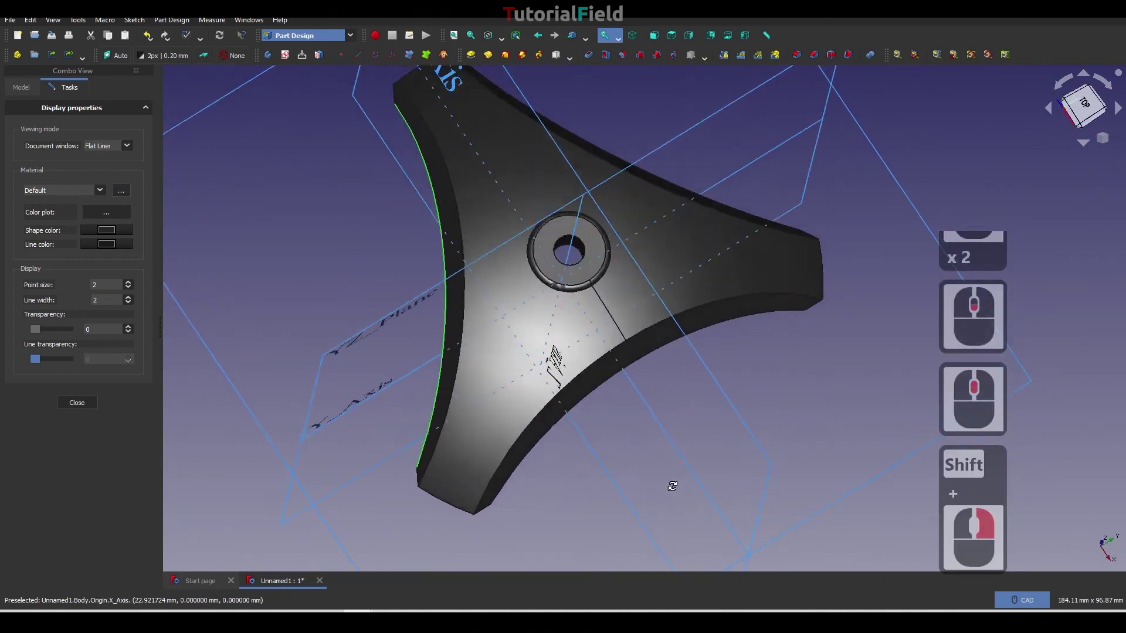
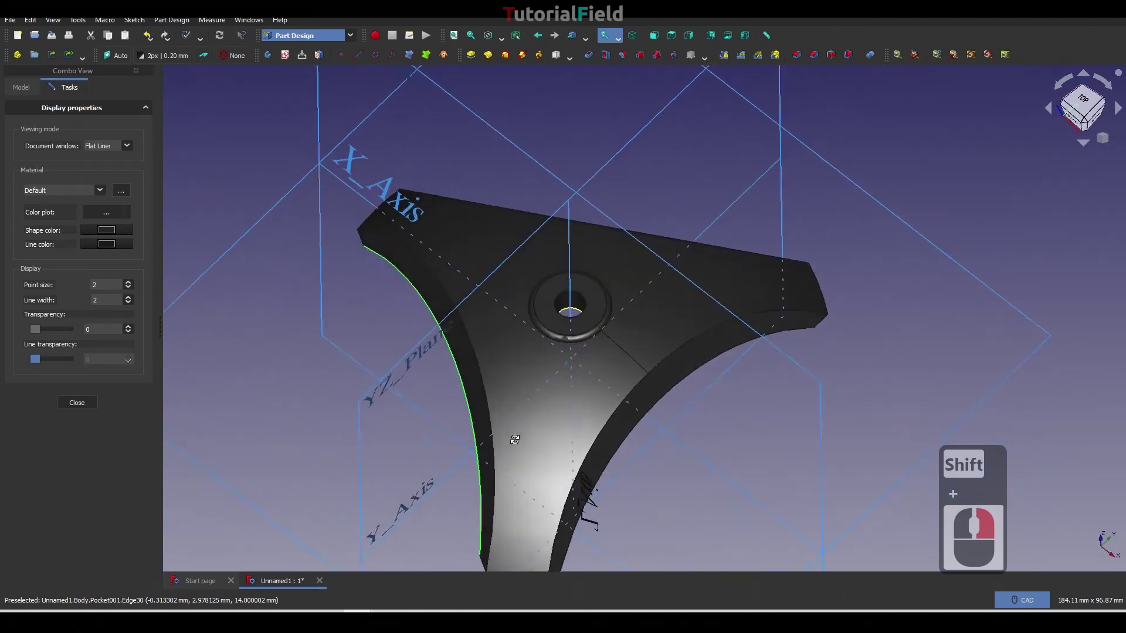
right_click(891, 255)
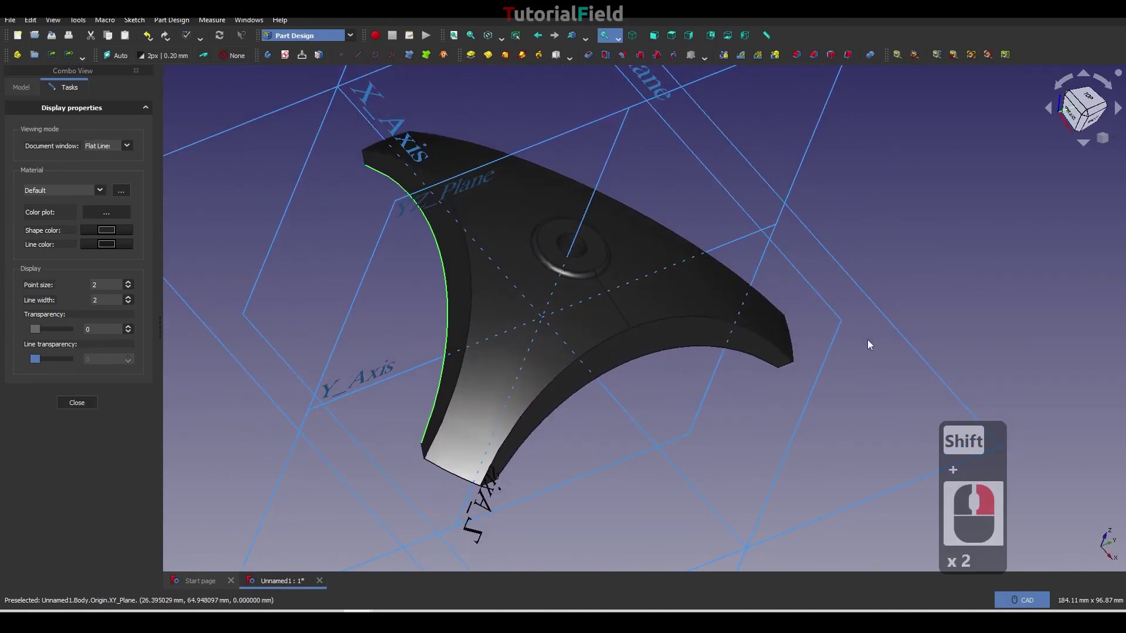
left_click(78, 406)
Hide the Origin planes and axes with View > Visibility, leaving the stand shown alone.
left_click(65, 159)
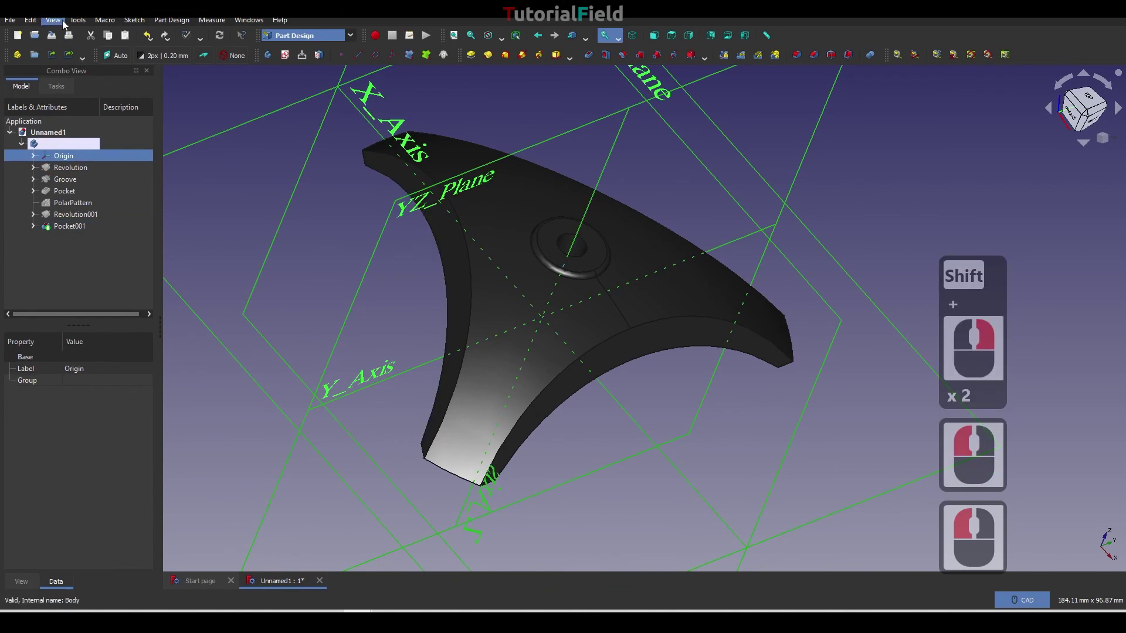
left_click(67, 24)
left_click(84, 246)
right_click(662, 439)
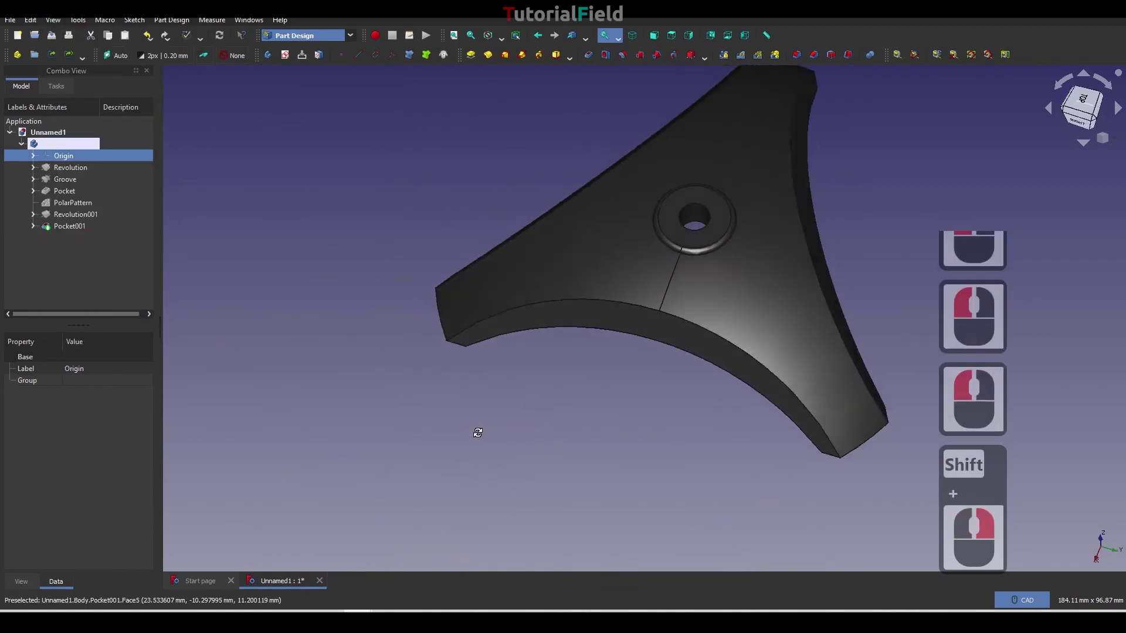